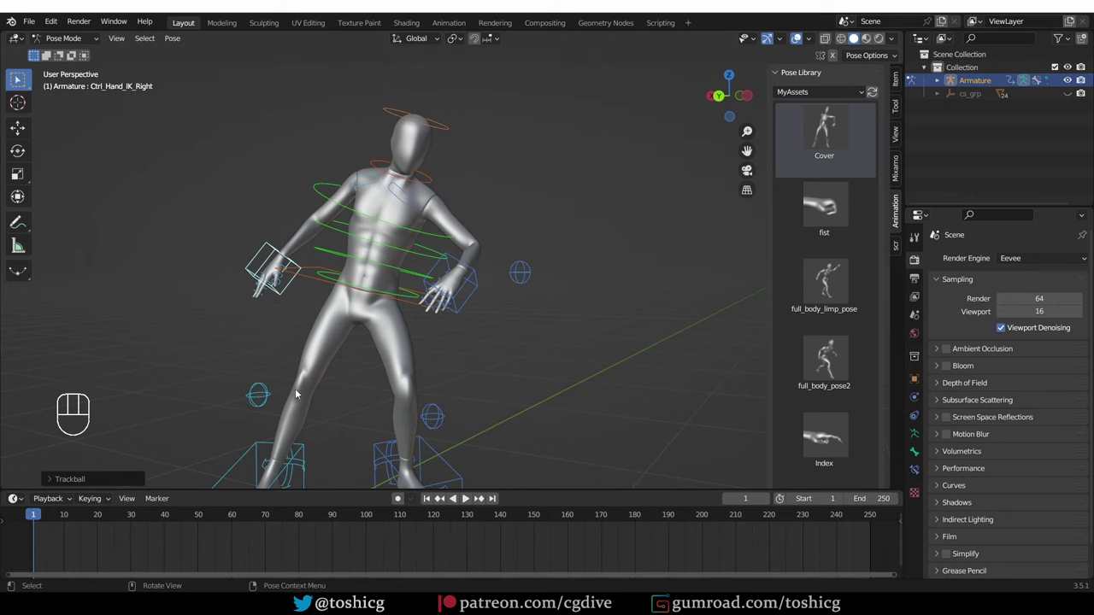
Step: Switch from the pose library scene to the creature character file with its armature in Object Mode
middle_click(332, 399)
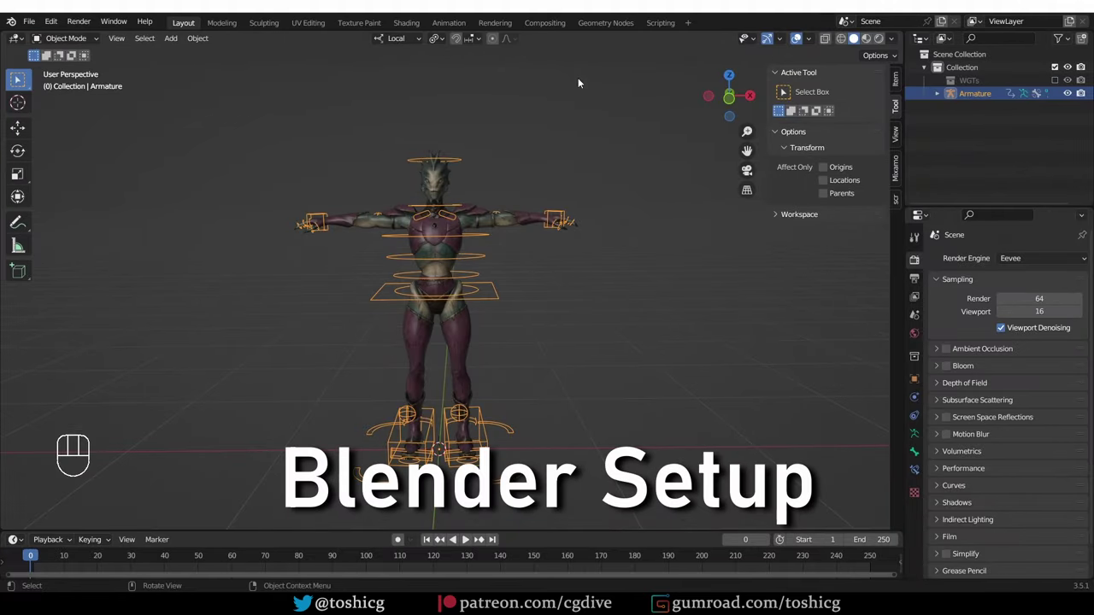
left_click_drag(12, 26, 235, 262)
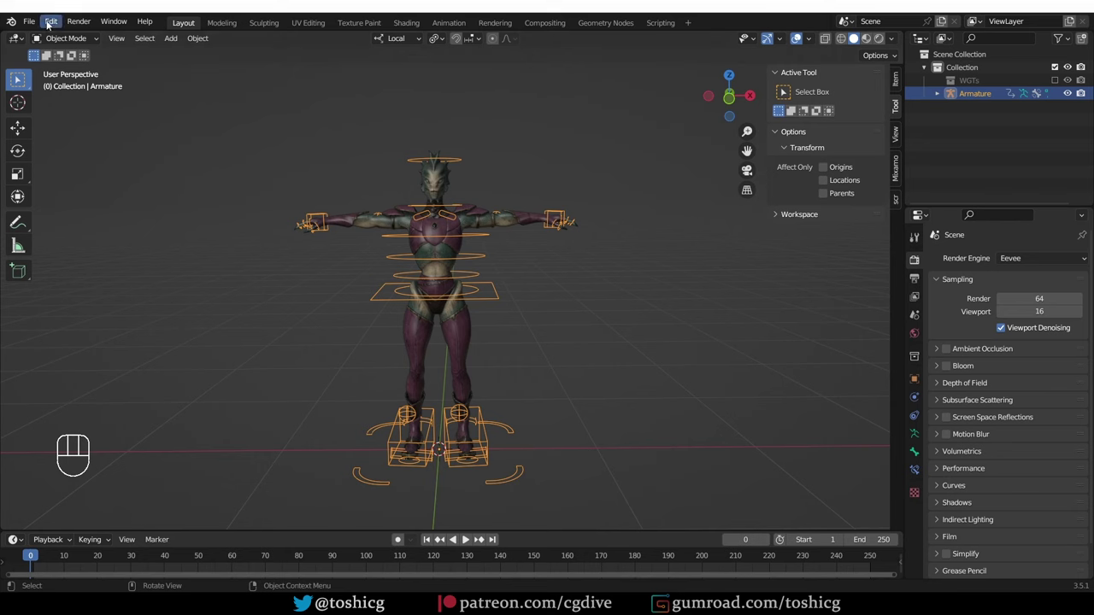
Step: Bring up Preferences to check the asset library before entering Pose Mode with the Asset Browser below
left_click_drag(52, 31, 88, 207)
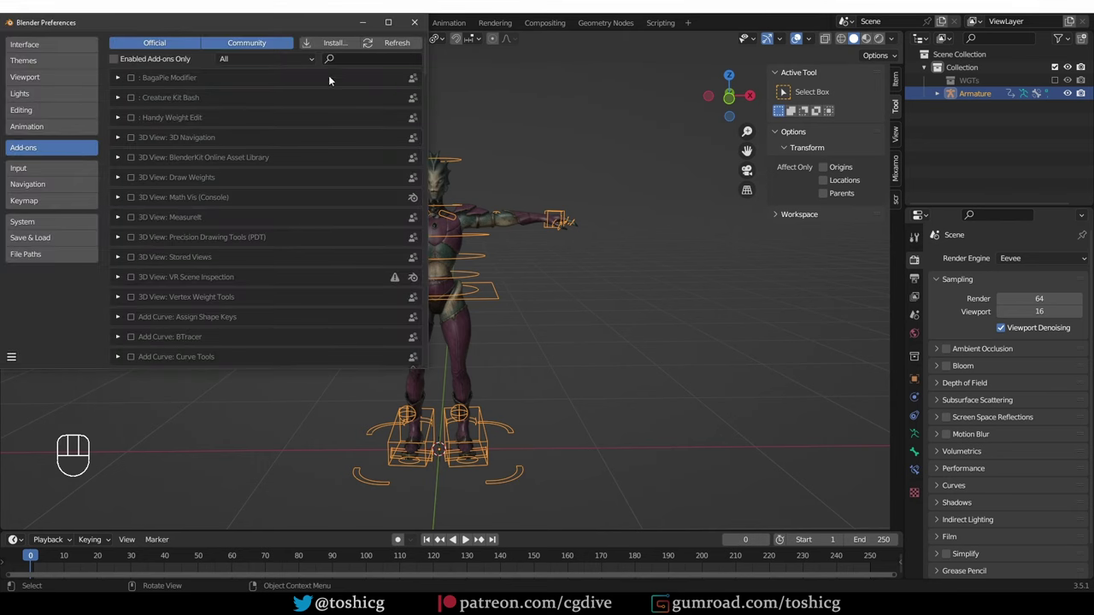
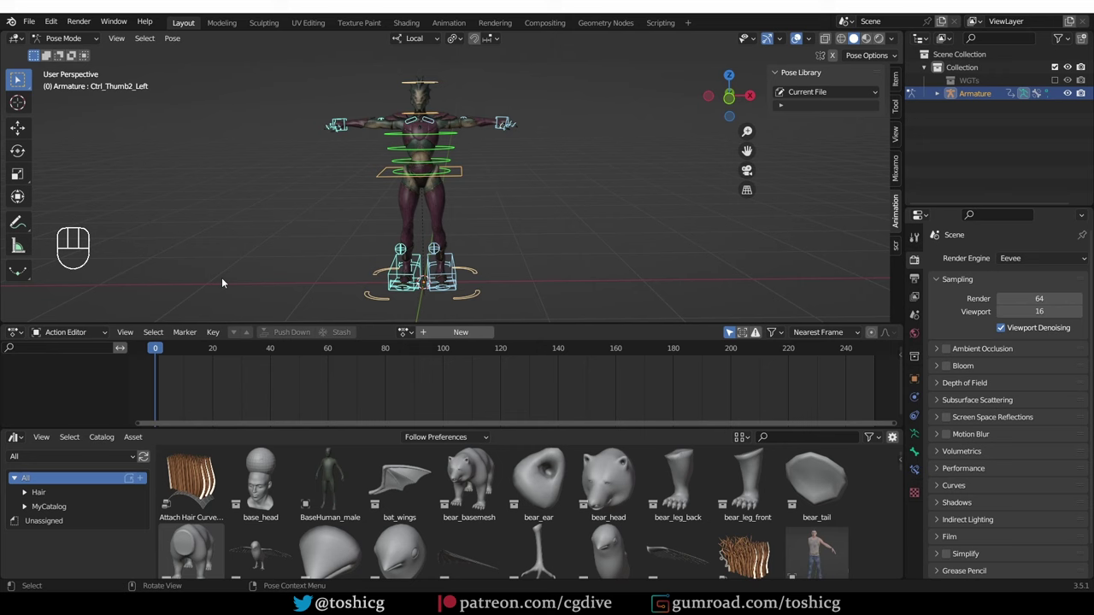
Step: Leave posing and return the armature to Object Mode
left_click_drag(72, 39, 77, 52)
left_click_drag(370, 204, 330, 206)
key("shift+a")
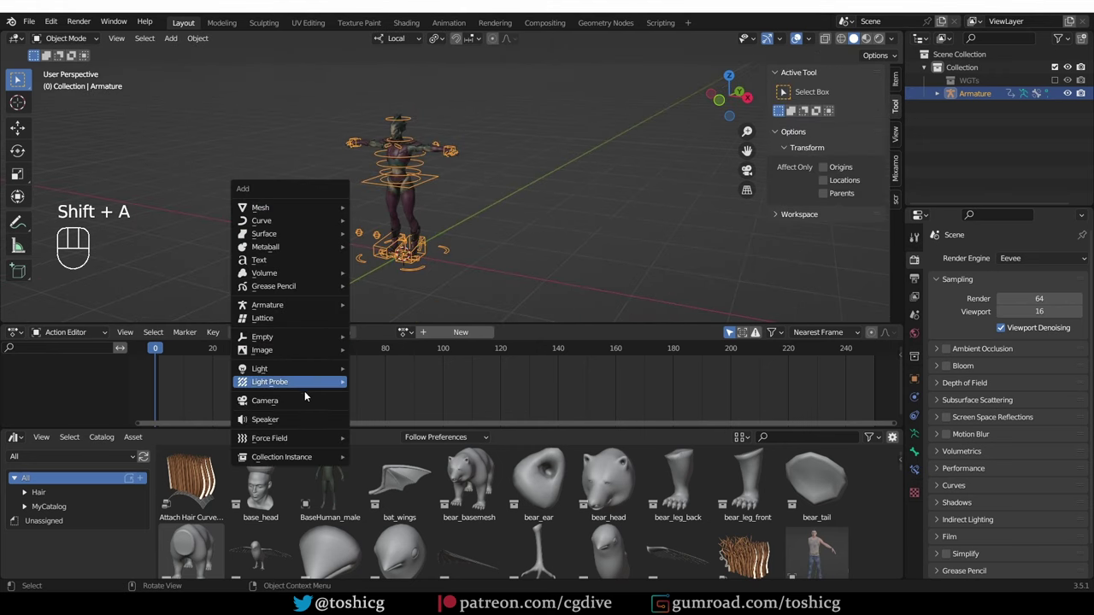
left_click(418, 242)
Step: Add a camera to the scene via Add > Camera and reselect the armature
key("g")
key("r")
key("r")
left_click(254, 189)
key("r")
middle_click(282, 197)
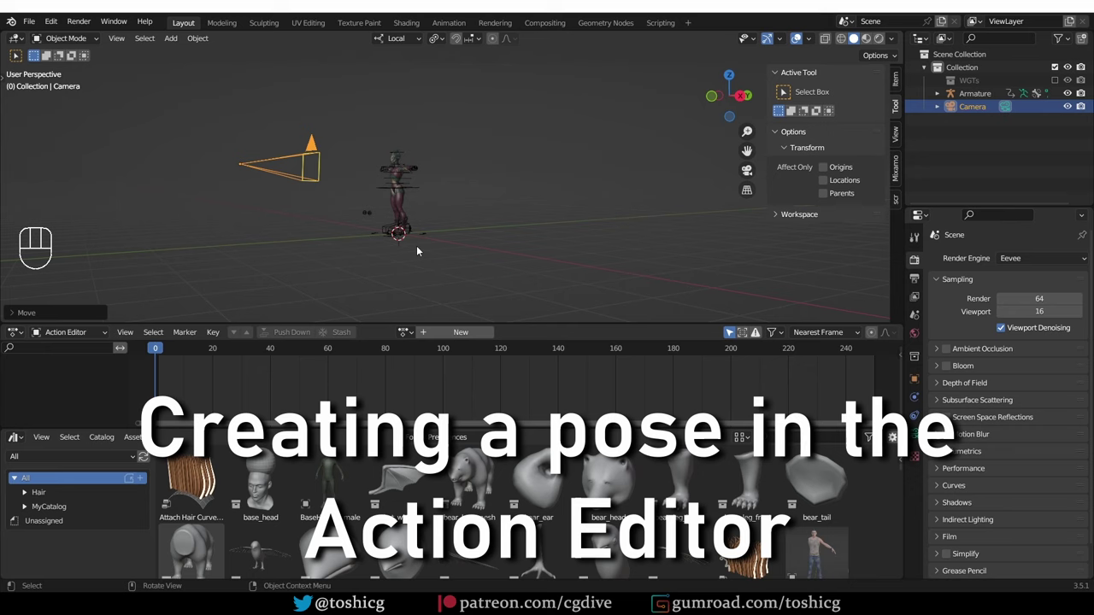
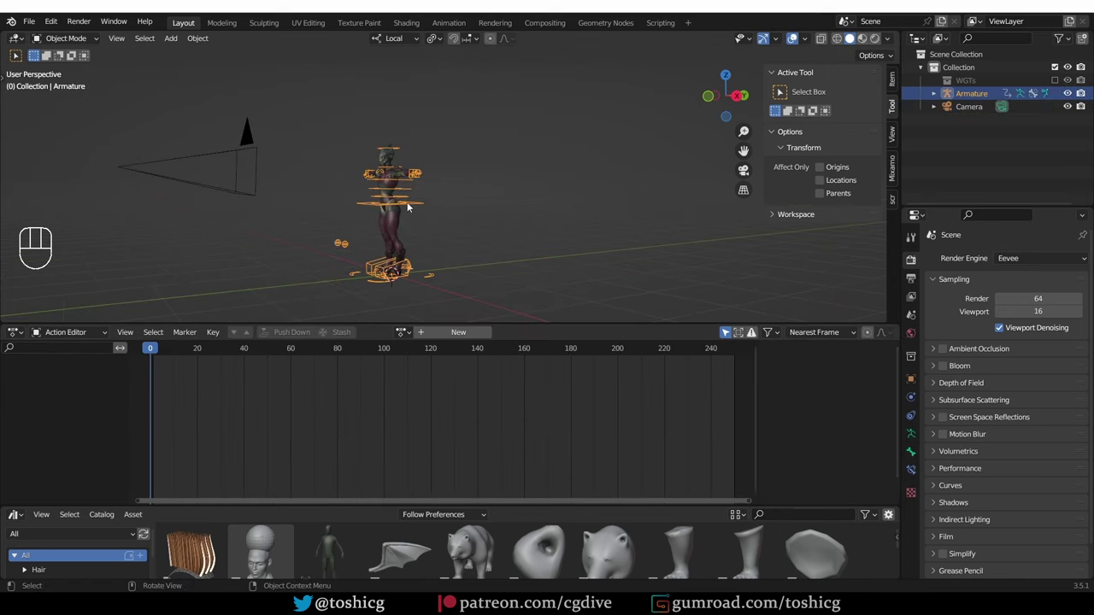
Step: Reselect the armature, enter Pose Mode and zoom the view onto the character's hand
middle_click(359, 159)
left_click_drag(70, 46, 79, 86)
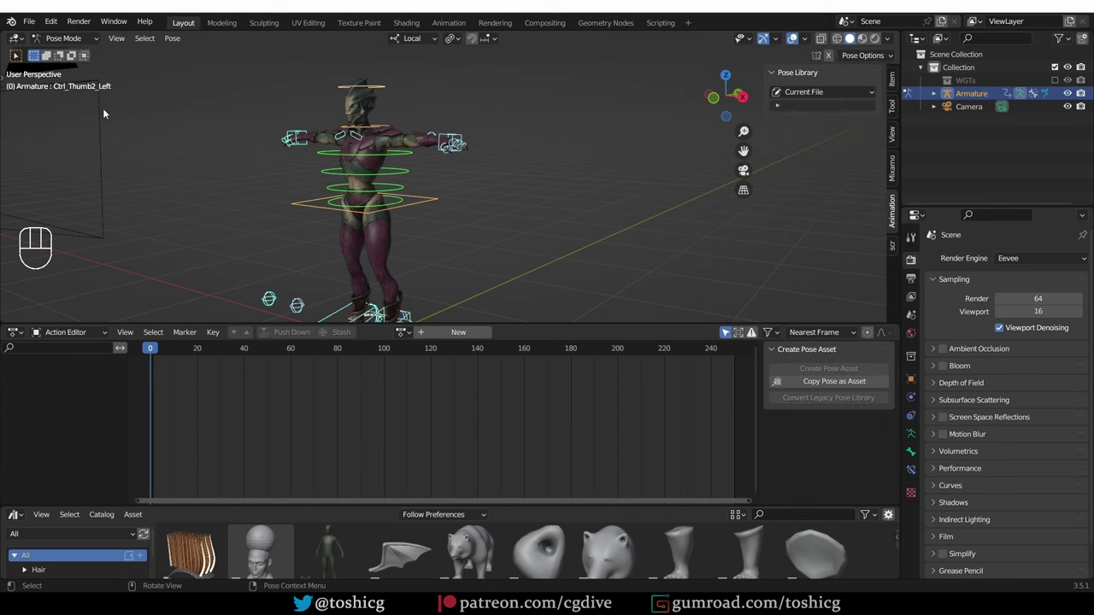
left_click_drag(393, 215, 376, 172)
middle_click(385, 167)
left_click_drag(413, 201, 487, 198)
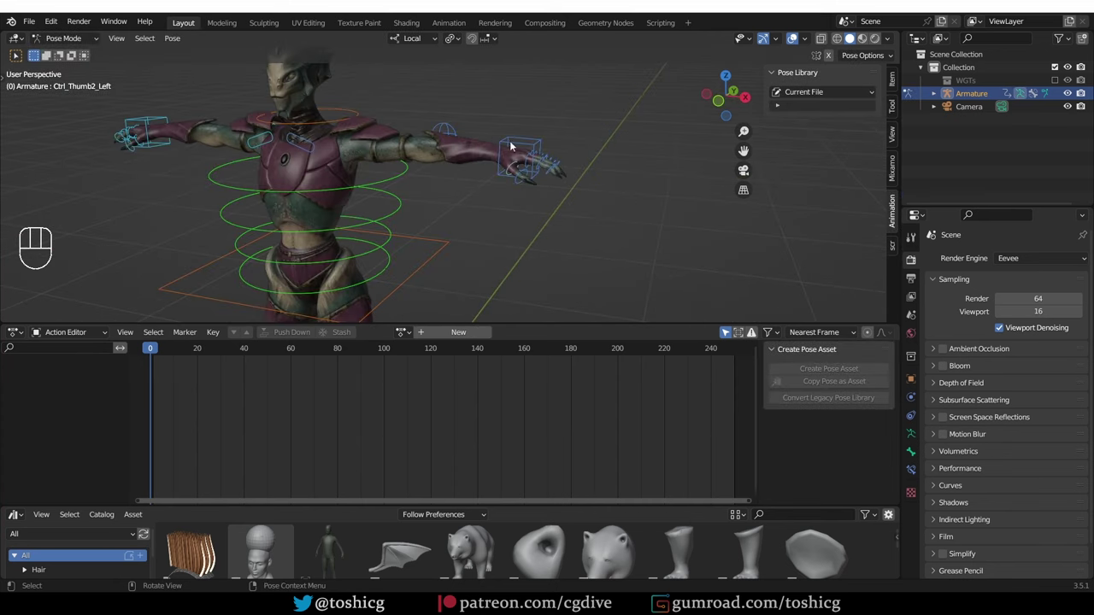
middle_click(525, 161)
middle_click(520, 165)
middle_click(502, 231)
left_click_drag(412, 44, 455, 53)
Step: Select the finger and claw bones and rotate them with R into a curled, gripping shape
left_click(458, 48)
middle_click(558, 136)
left_click_drag(465, 181, 461, 211)
left_click_drag(461, 211, 455, 219)
key("r")
key("r")
left_click(496, 228)
left_click_drag(498, 229, 549, 189)
left_click_drag(502, 219, 561, 285)
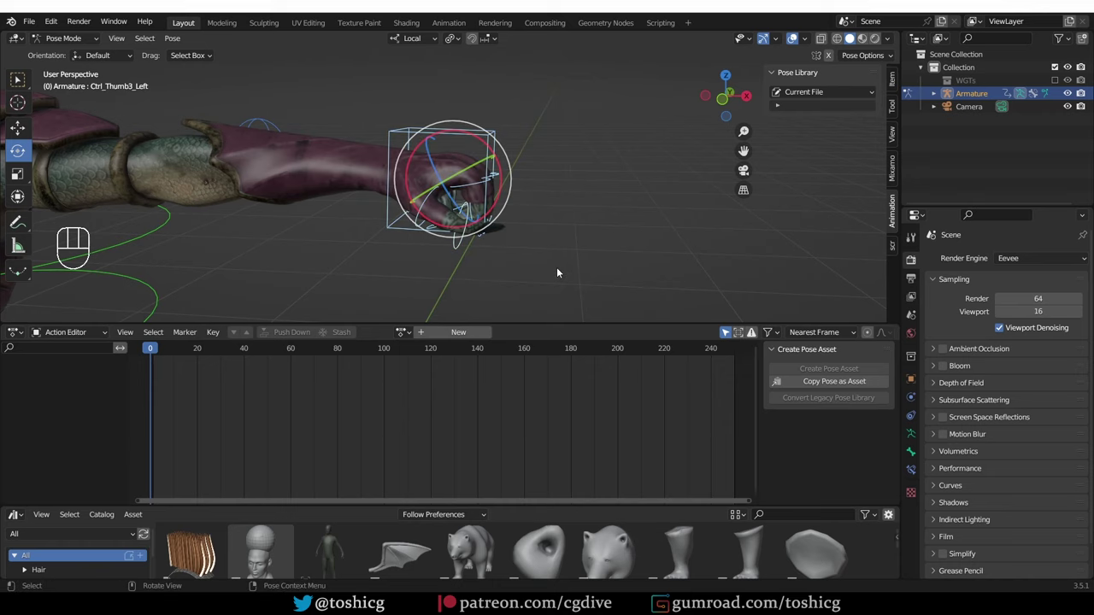
left_click_drag(375, 101, 410, 147)
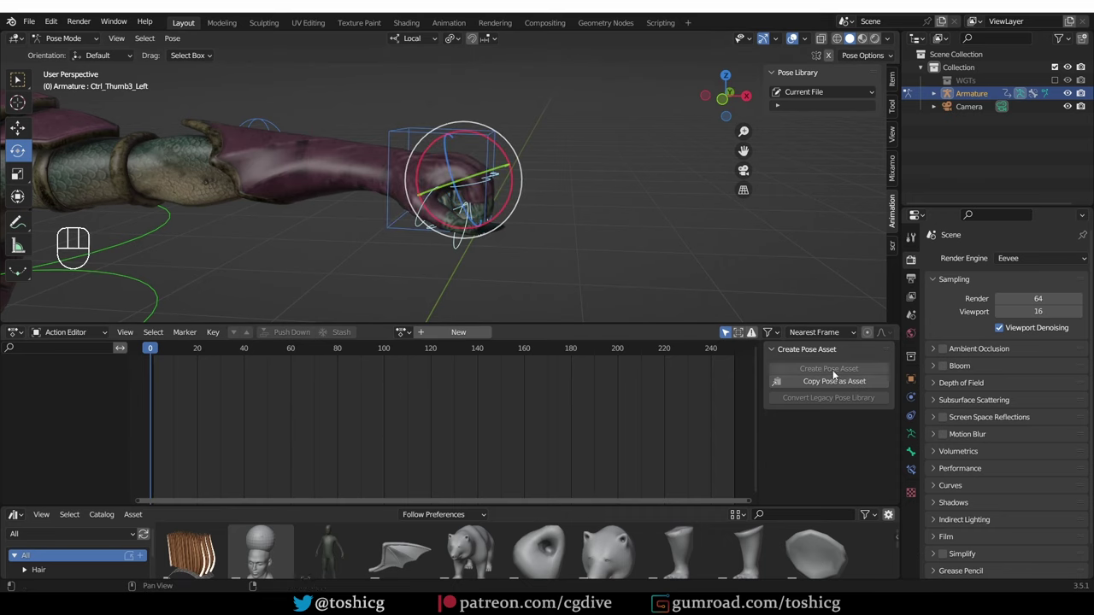
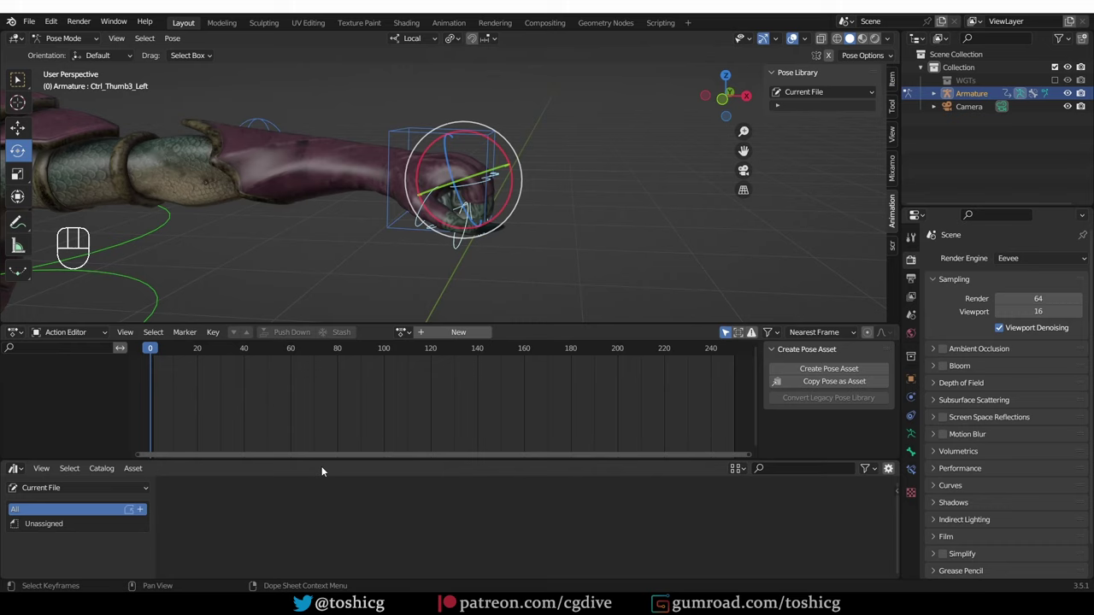
Step: Create a pose asset from the current hand pose in the Action Editor sidebar
left_click(842, 370)
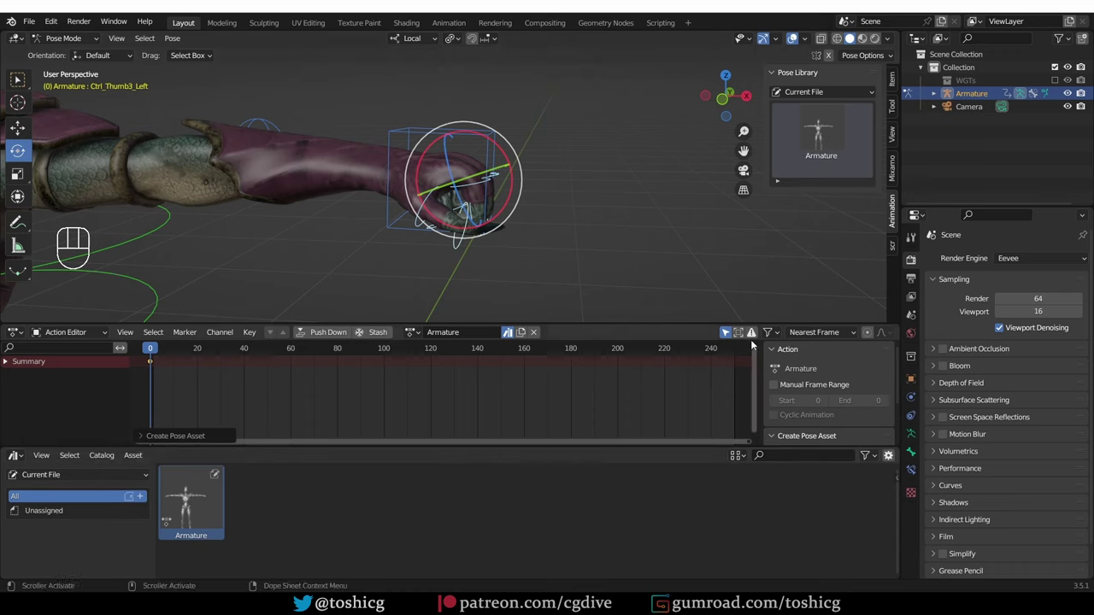
left_click(799, 359)
left_click_drag(428, 197, 440, 205)
middle_click(440, 205)
key("r")
key("r")
key("r")
left_click_drag(469, 227, 494, 235)
left_click_drag(495, 235, 424, 235)
Step: Fine-tune the finger bone rotations and key the adjusted pose
key("ctrl+z")
key("r")
key("r")
left_click(471, 208)
key("r")
key("r")
key("r")
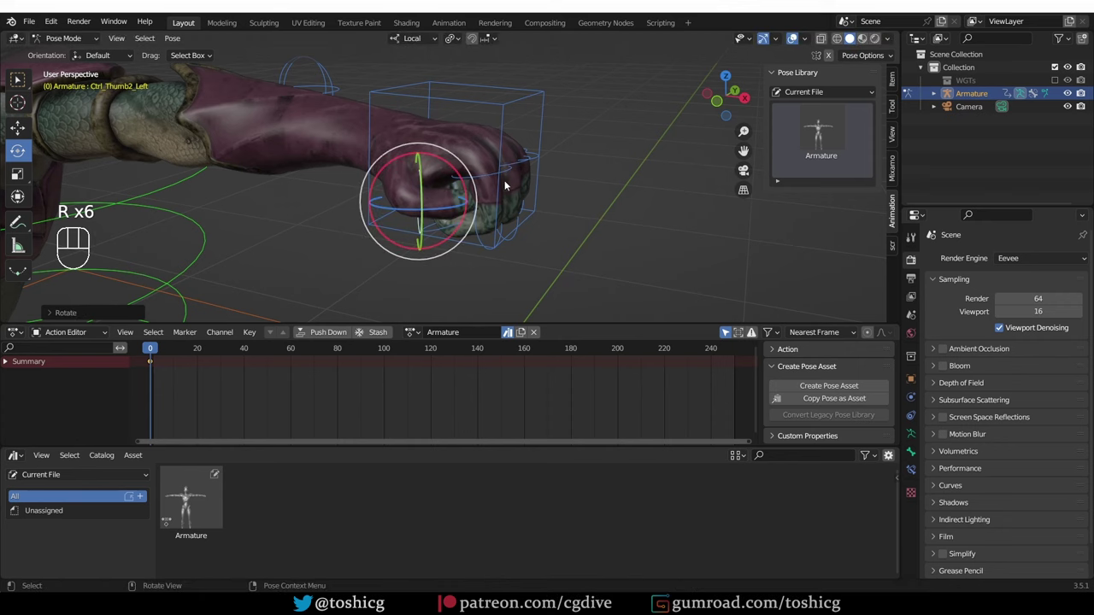
key("i")
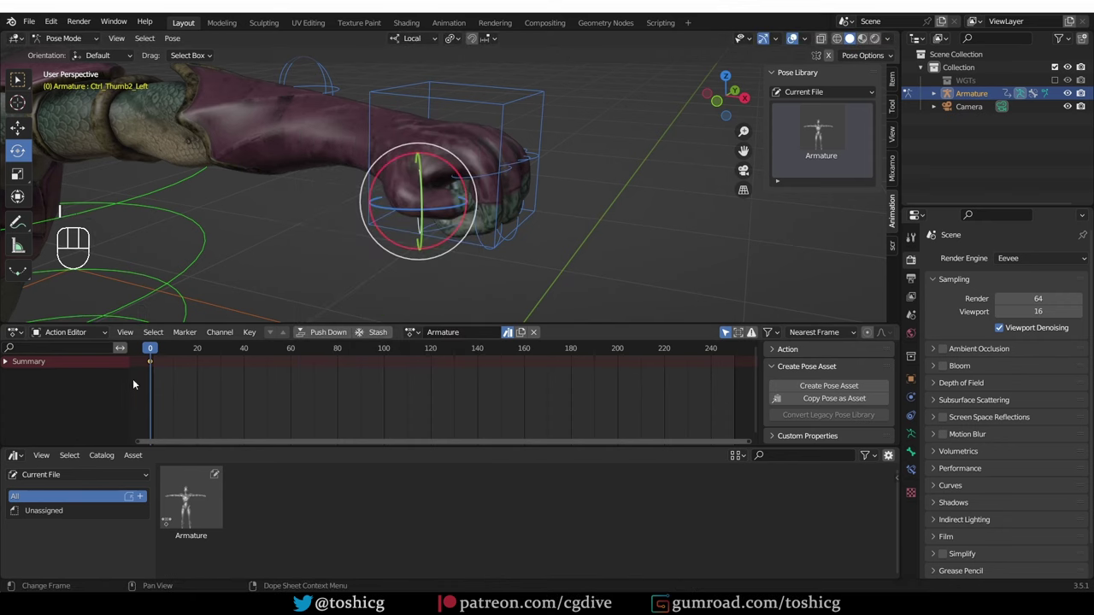
Step: Rename the new pose asset and its action to fist
left_click_drag(147, 382, 174, 363)
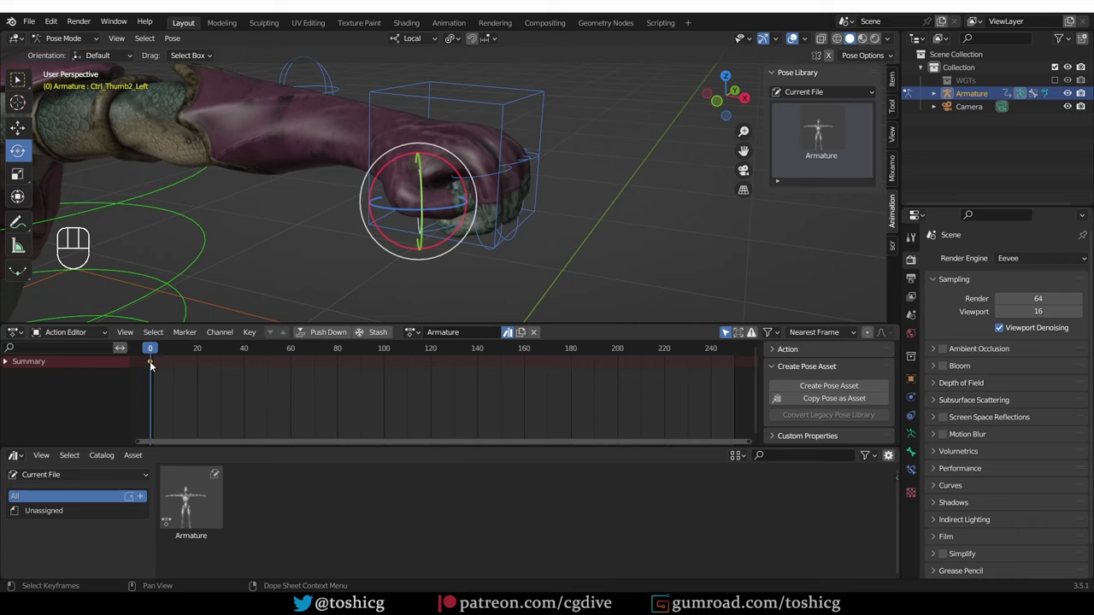
left_click(151, 369)
key("g")
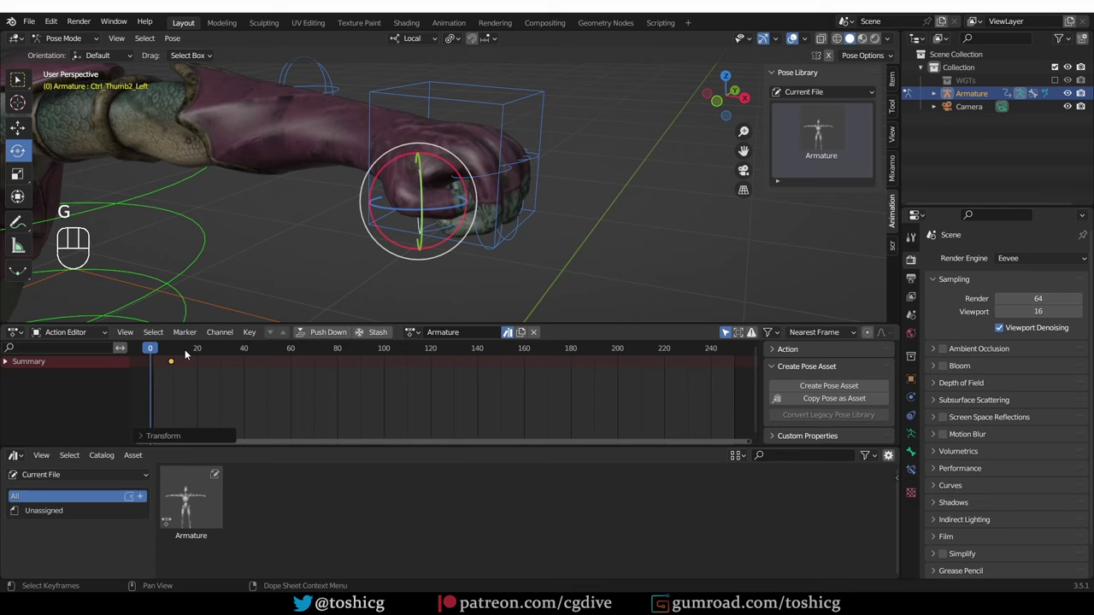
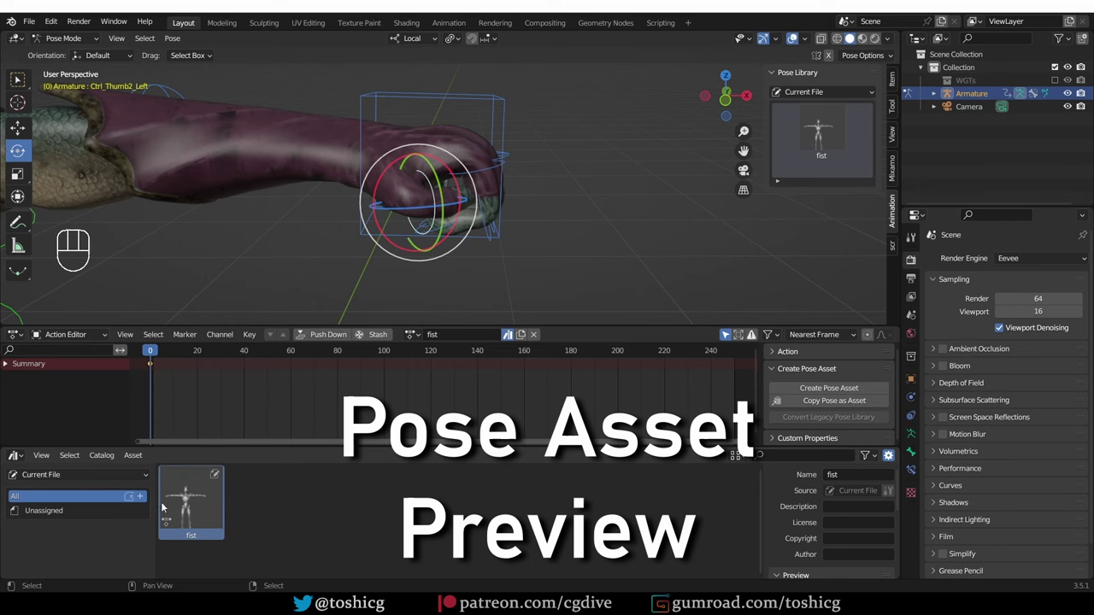
Step: Move the view off the hand and look through the scene camera with Numpad 0
middle_click(203, 266)
left_click_drag(162, 261, 301, 132)
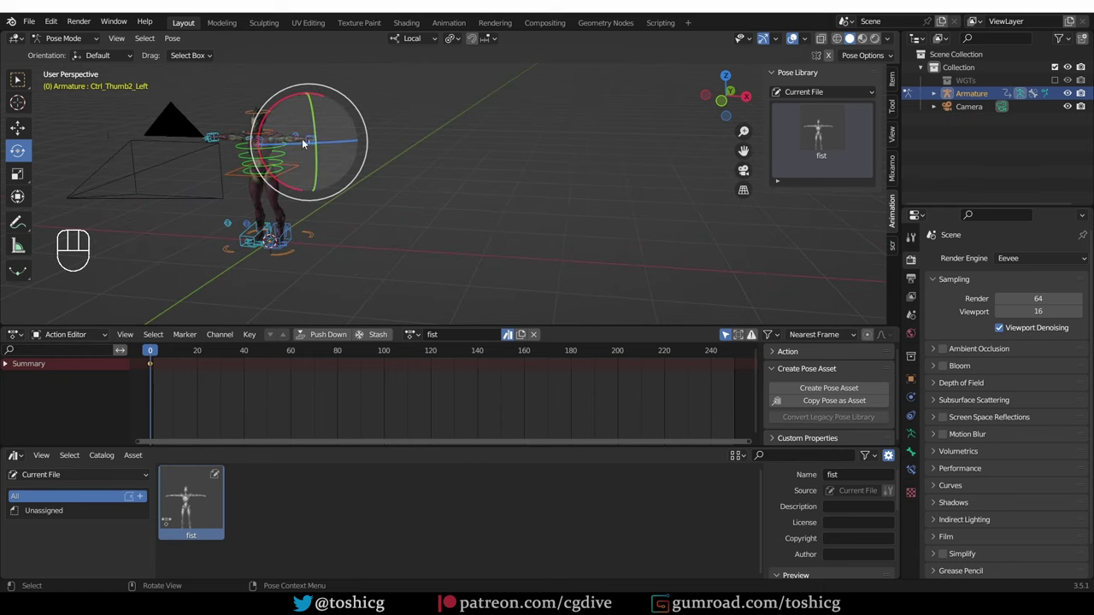
left_click_drag(289, 191, 331, 180)
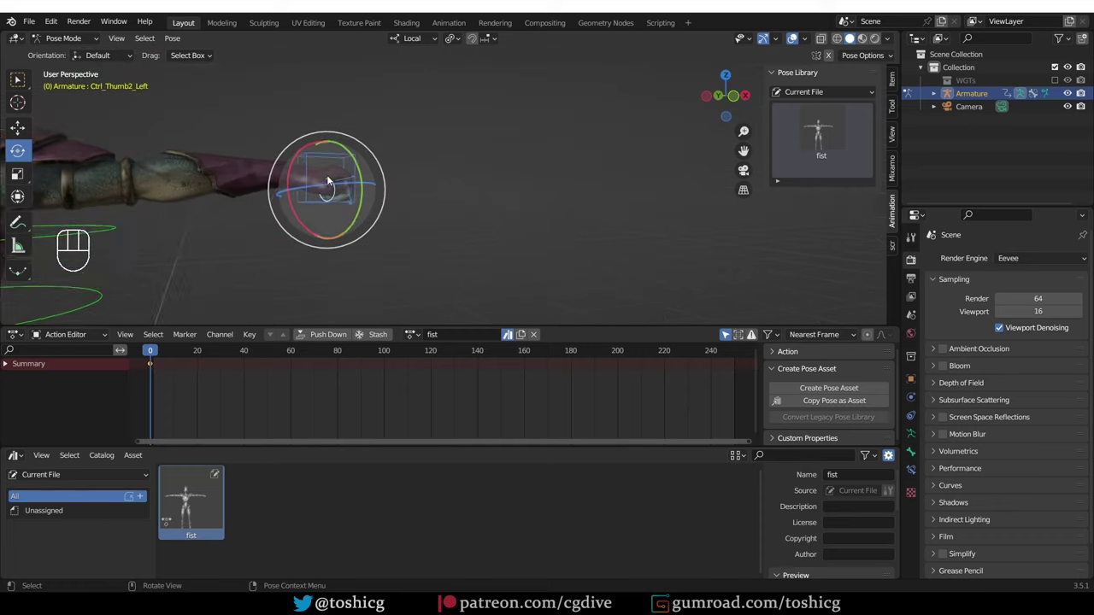
left_click_drag(317, 182, 331, 178)
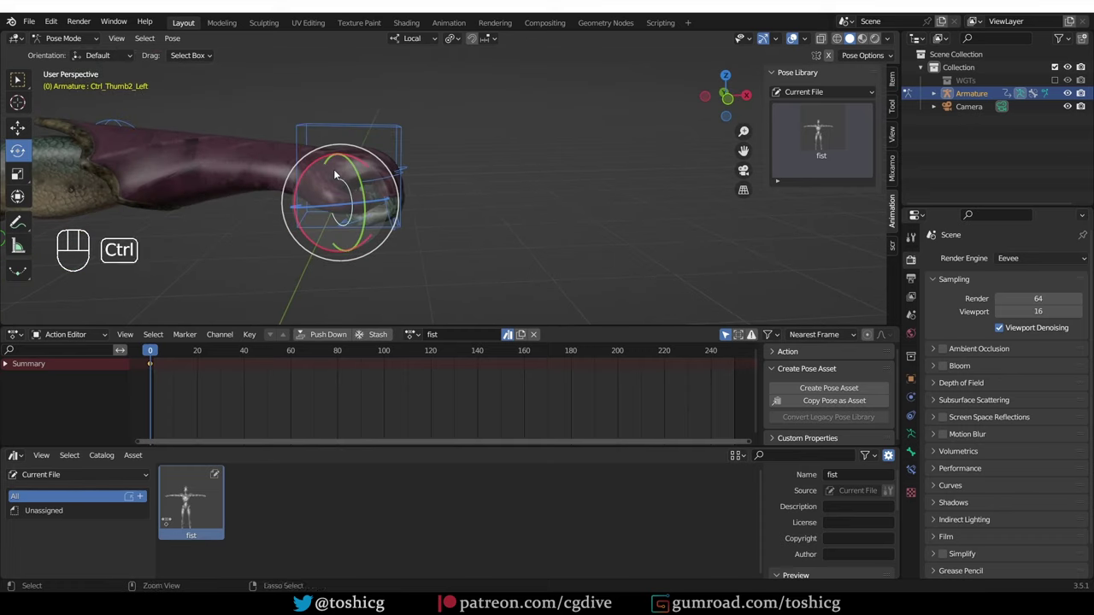
key("ctrl+alt+KP_0")
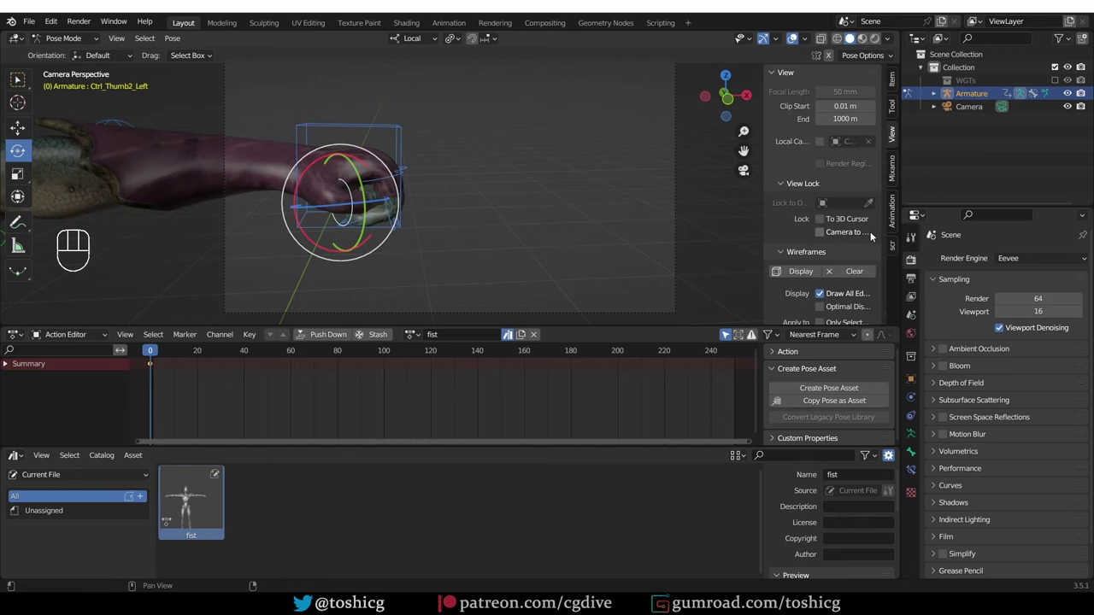
Step: Enable Camera to View in the View tab and open the Output Properties resolution settings
left_click(821, 232)
left_click(807, 234)
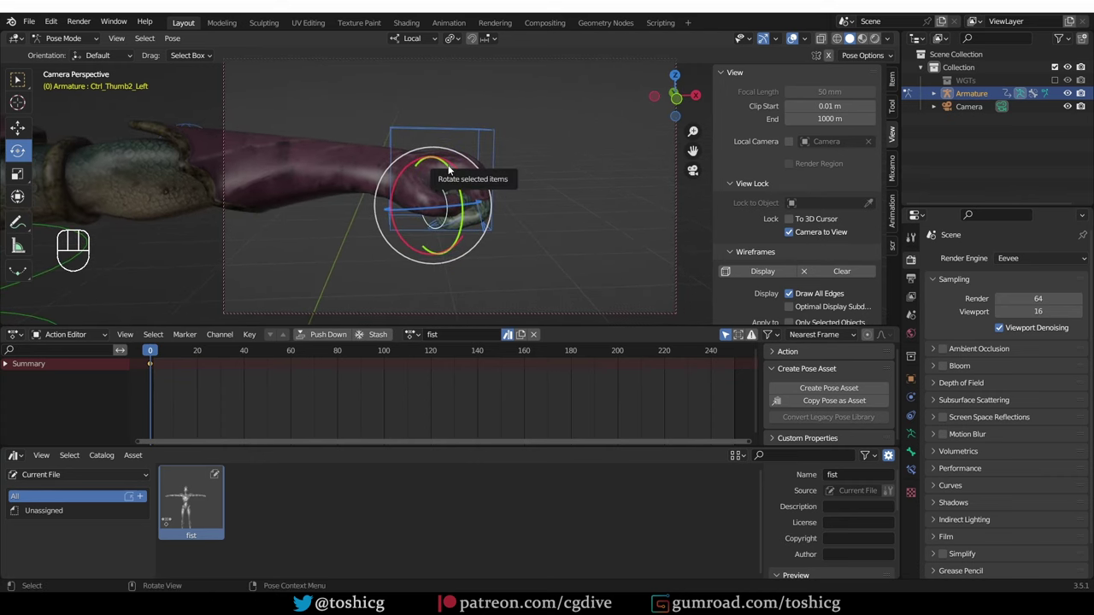
left_click(911, 332)
left_click_drag(913, 282, 909, 318)
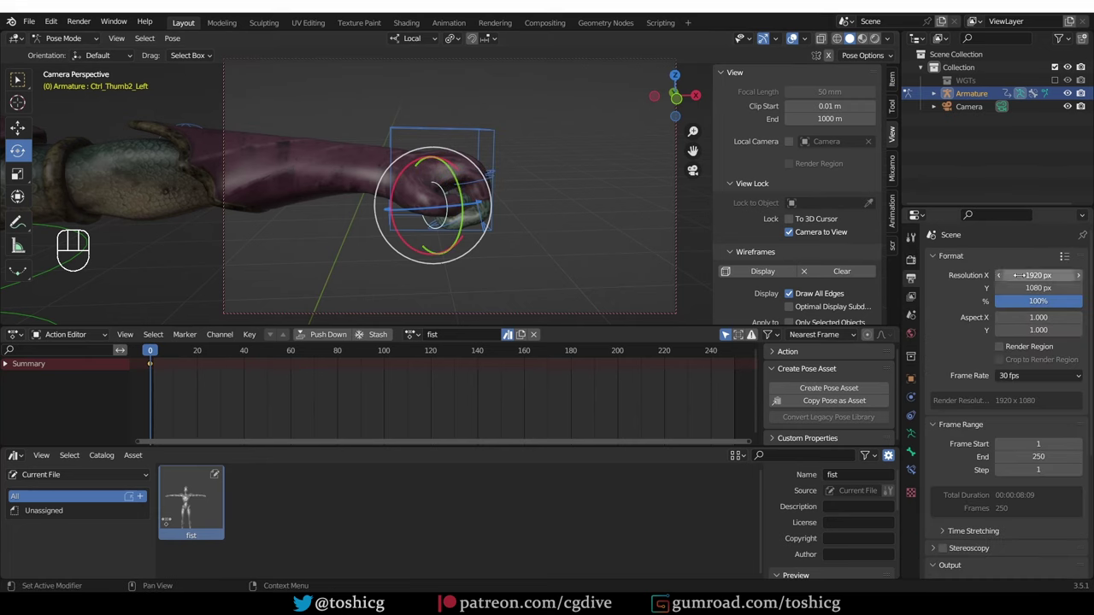
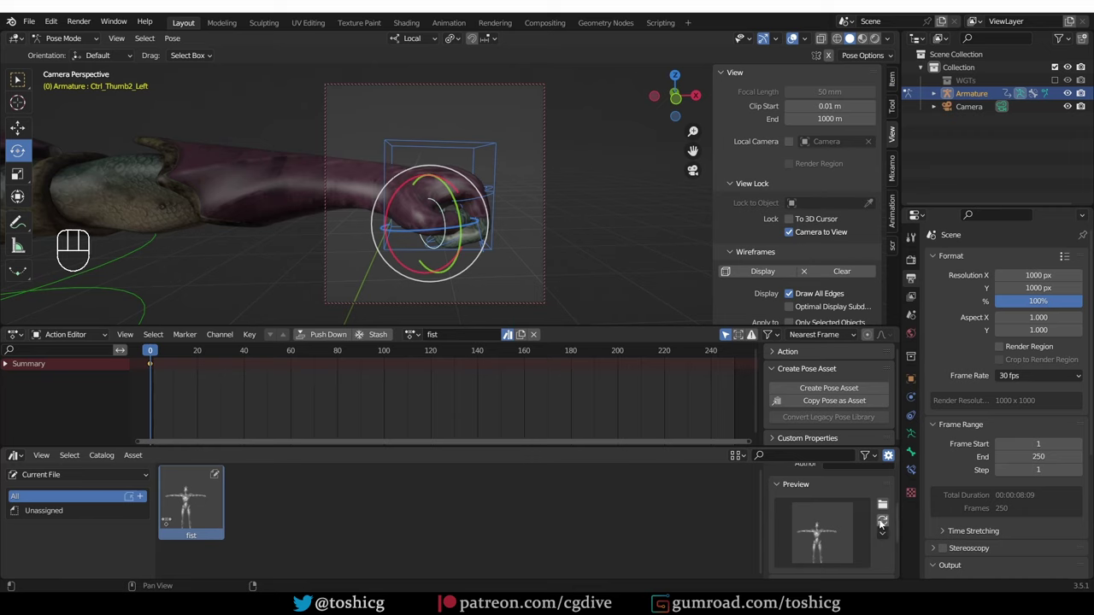
Step: Set a square 1000x1000 resolution, frame the hand in camera and generate the fist asset's preview thumbnail
left_click(885, 525)
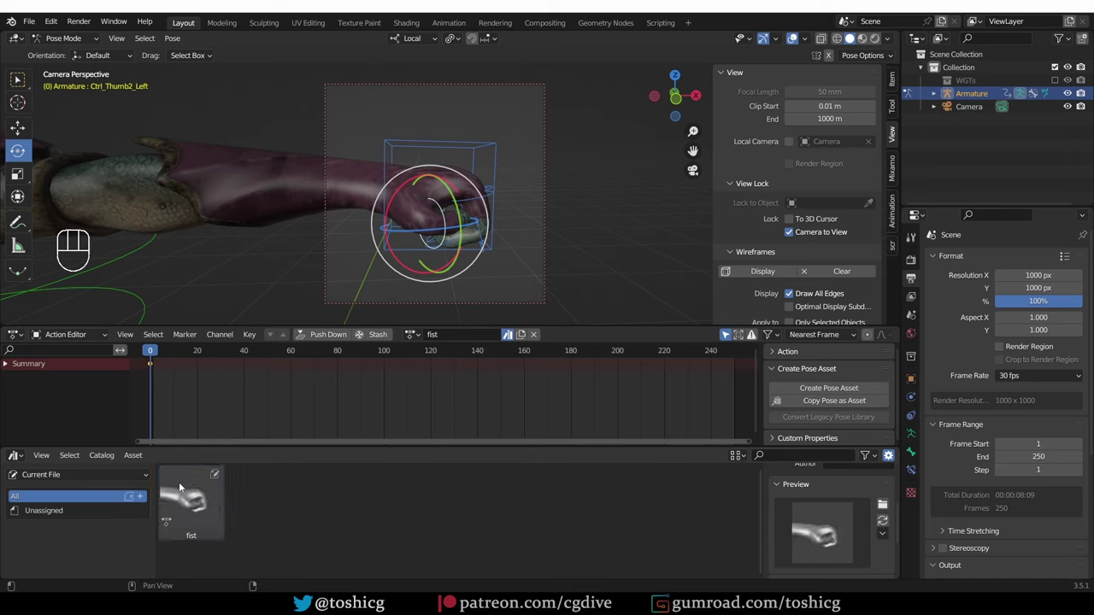
left_click_drag(369, 121, 522, 293)
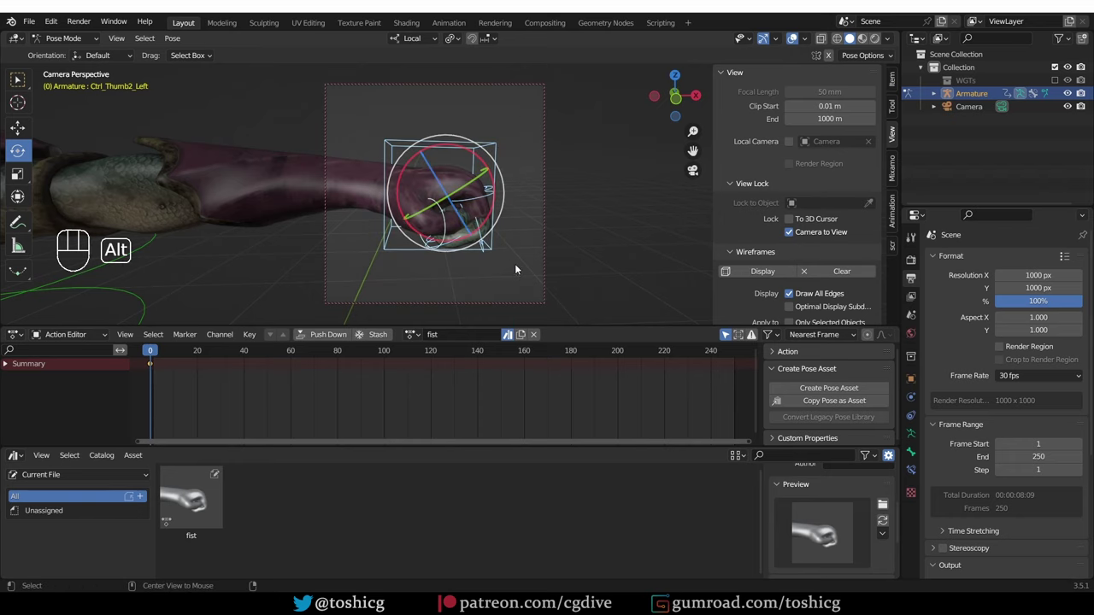
key("alt+r")
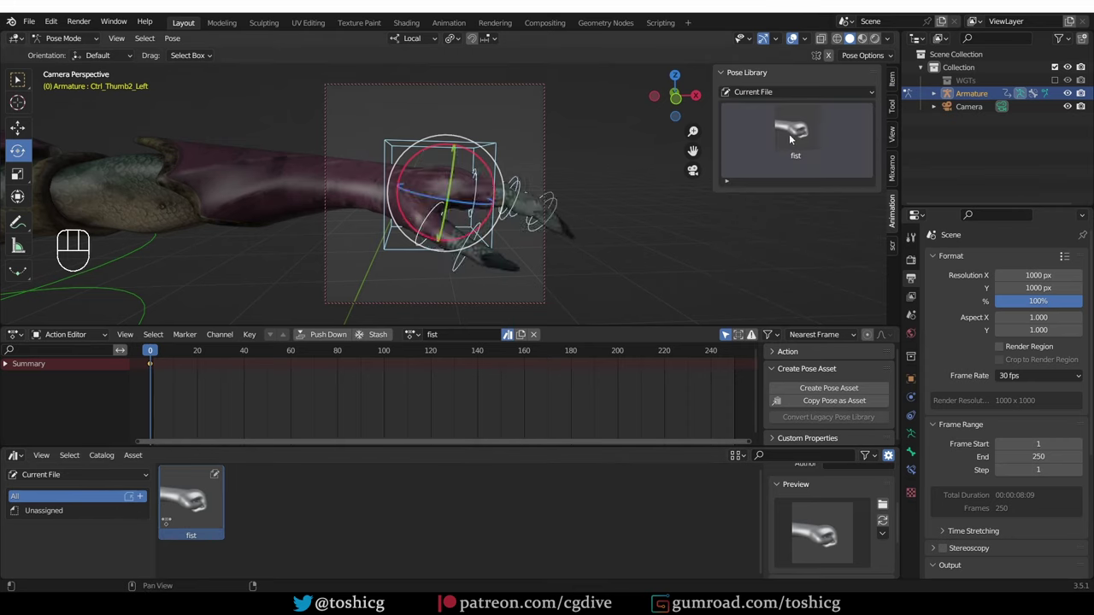
left_click(804, 131)
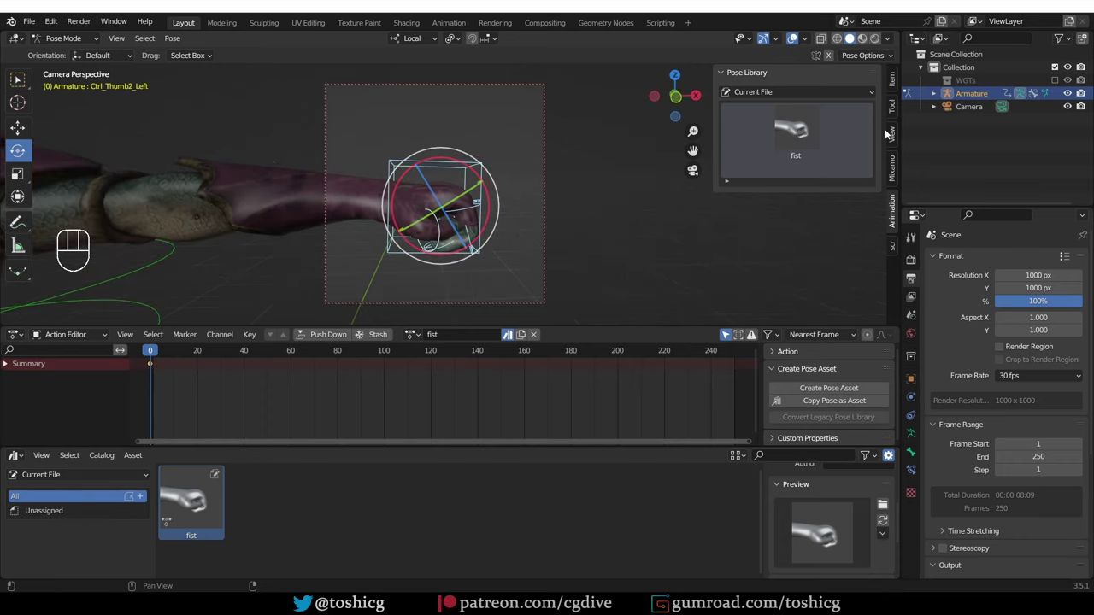
Step: Orbit around the hand and rotate finger bones out of the fist into an extended-finger pose
middle_click(471, 210)
middle_click(463, 215)
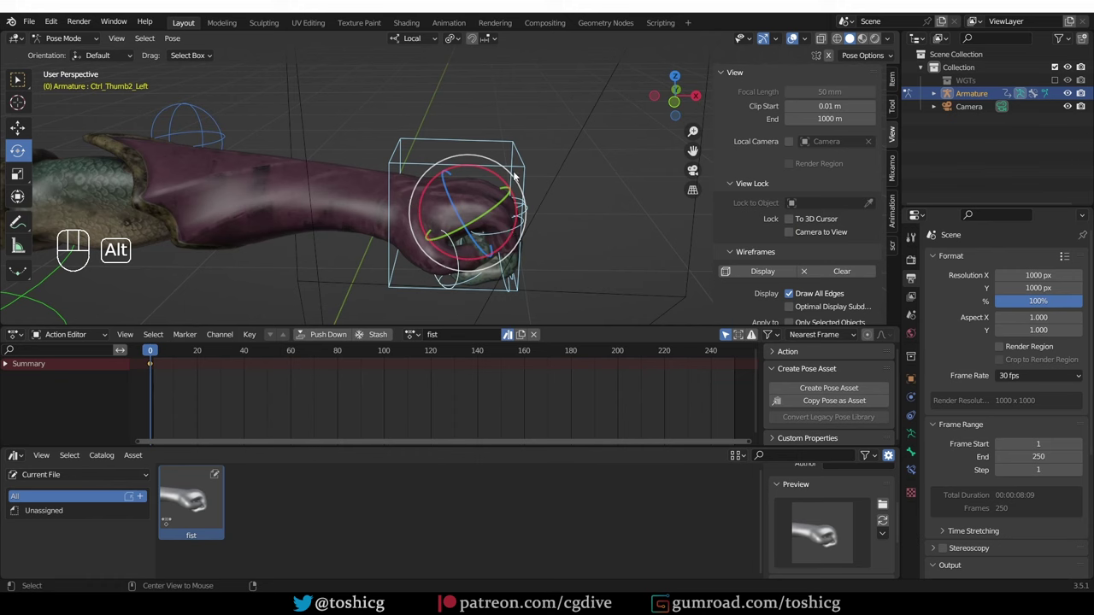
key("alt+r")
middle_click(531, 211)
left_click_drag(519, 243, 473, 179)
middle_click(488, 171)
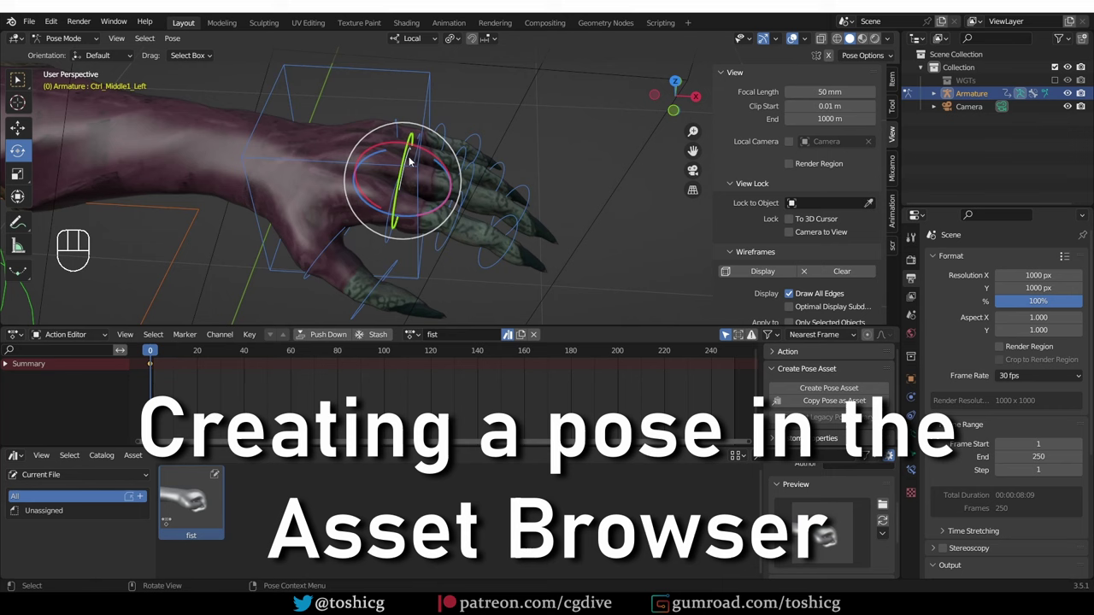
left_click_drag(418, 188, 418, 208)
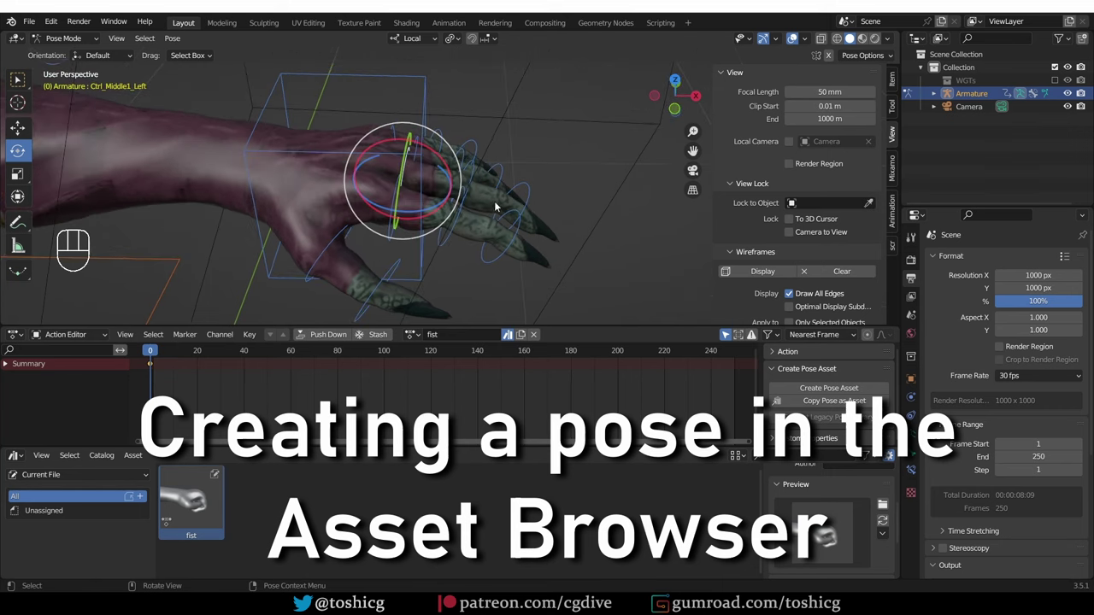
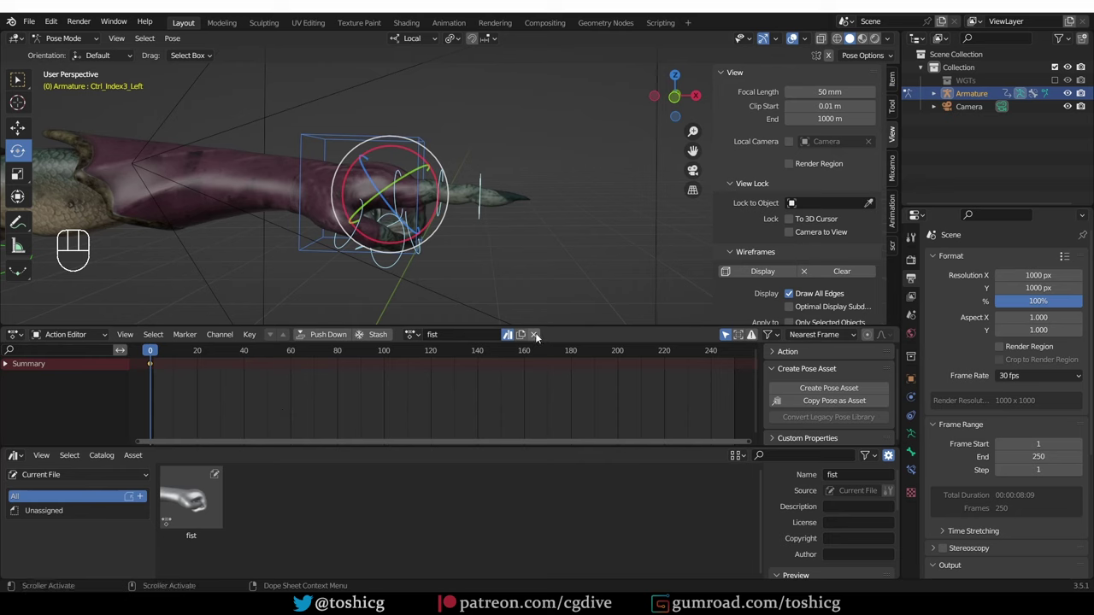
Step: Unlink the fist action, create a new pose asset from the pointing hand and name it Index
left_click(539, 338)
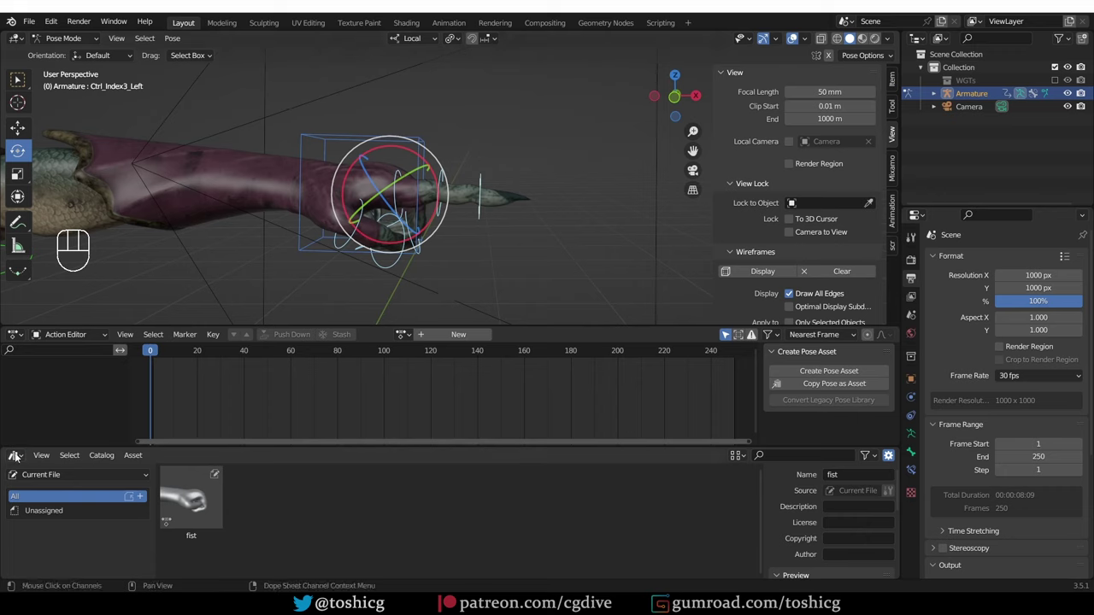
left_click_drag(137, 462, 200, 497)
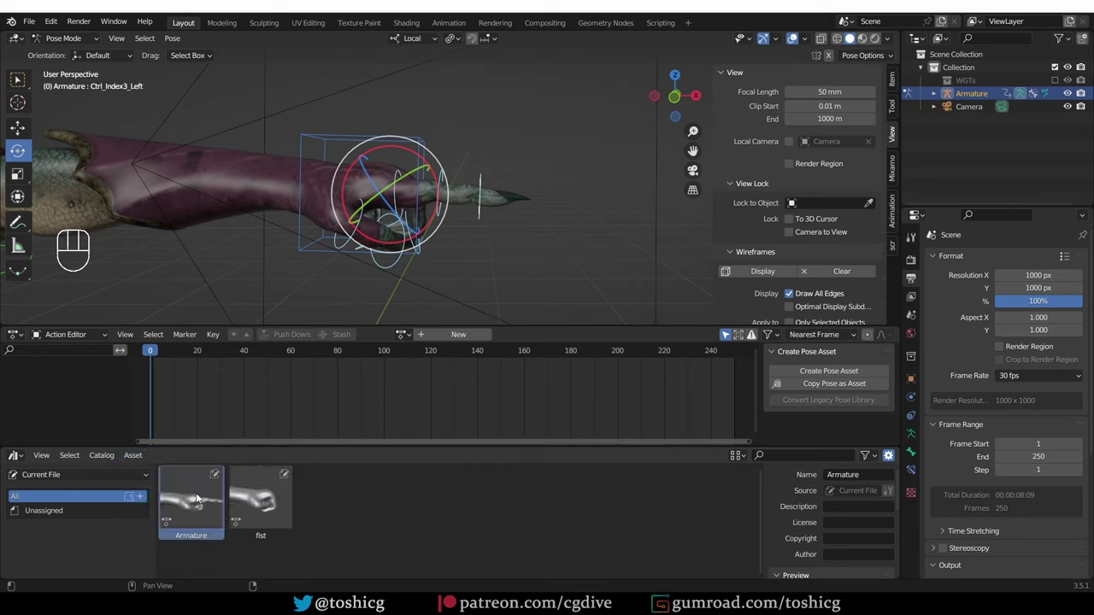
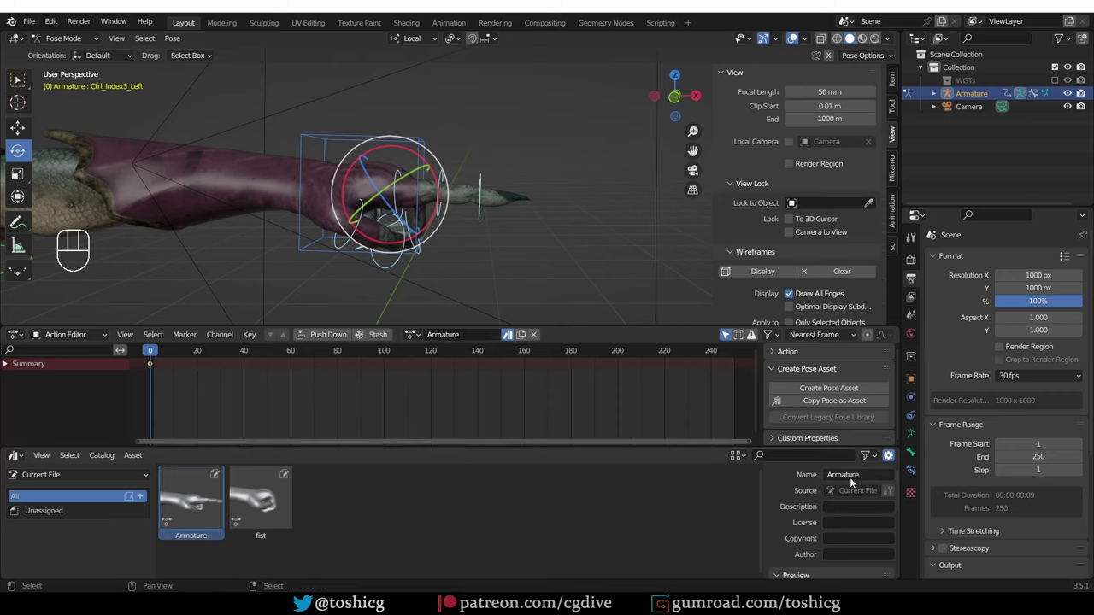
left_click_drag(861, 481, 862, 478)
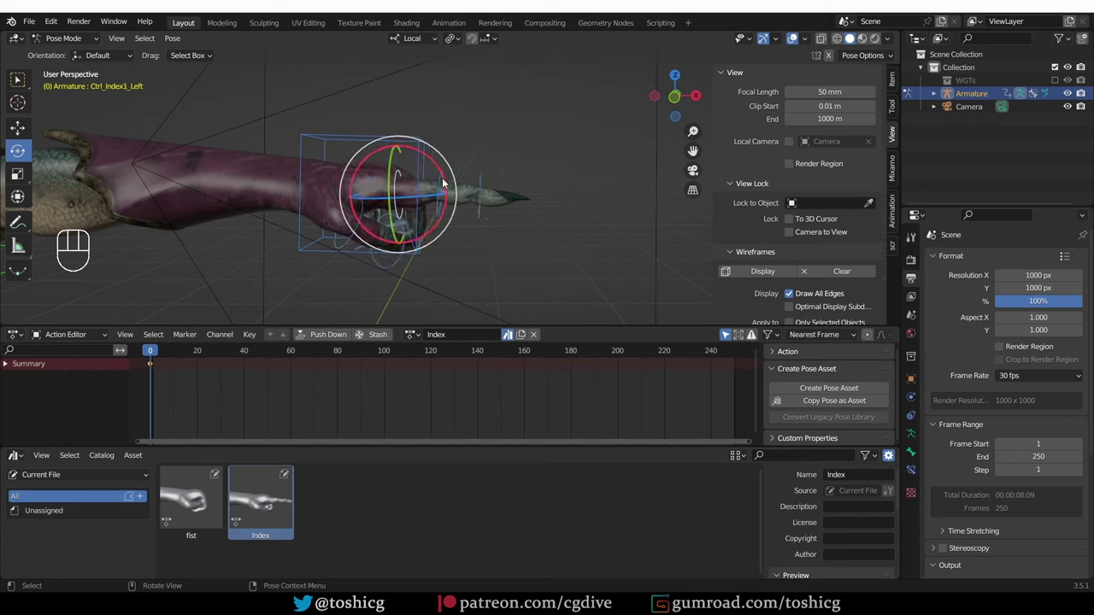
key("r")
key("r")
key("i")
Step: Frame the pointing hand through the locked camera and refresh the Index asset's preview thumbnail
left_click_drag(596, 161, 447, 185)
left_click_drag(404, 176, 546, 199)
key("i")
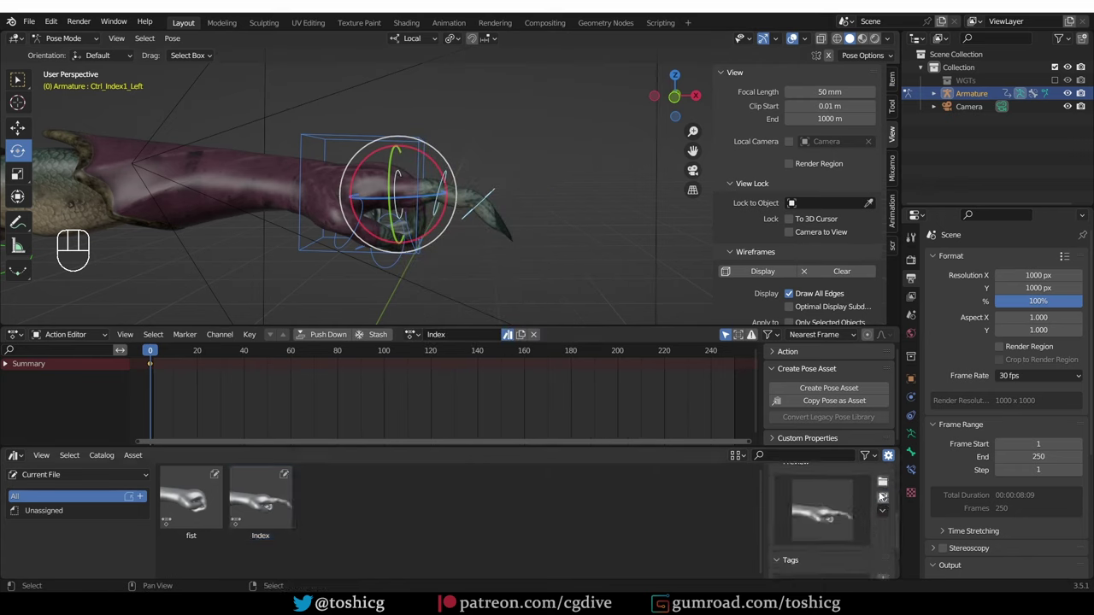
key("KP_0")
left_click(828, 233)
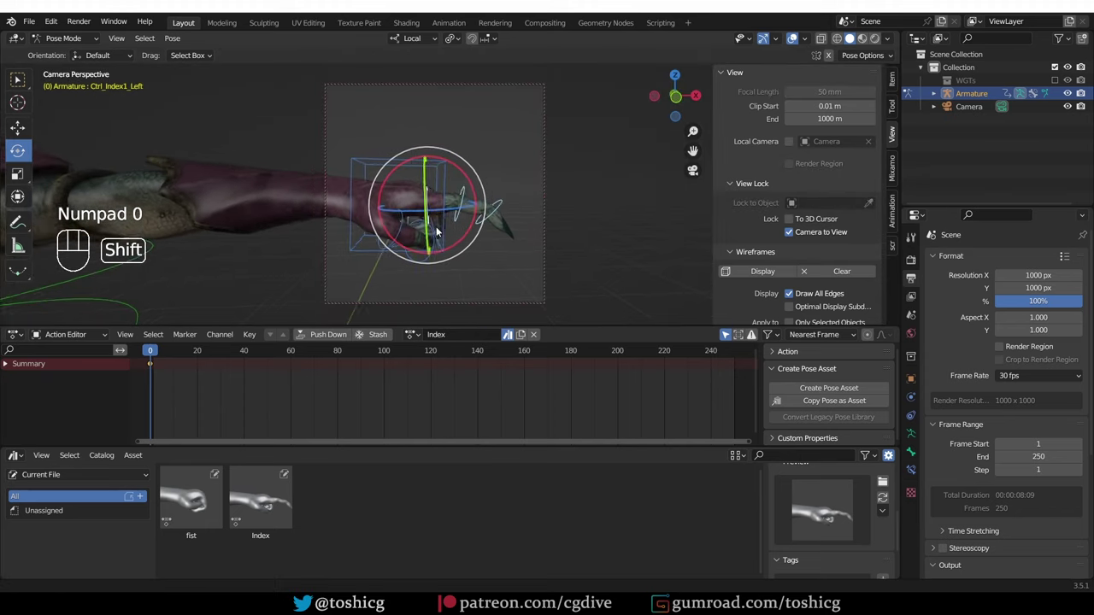
left_click(891, 499)
left_click(827, 237)
Step: Unlink the Index action from the armature and orbit around the hand to see the fingers
left_click_drag(528, 213, 446, 225)
left_click_drag(484, 234, 533, 336)
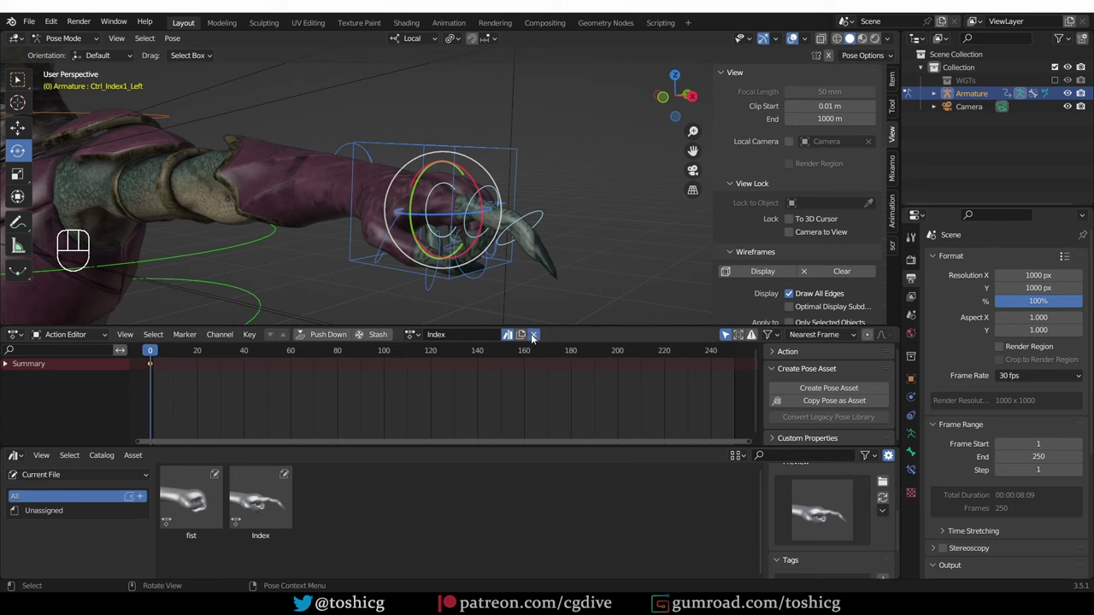
key("a")
left_click_drag(532, 281, 637, 338)
key("alt+r")
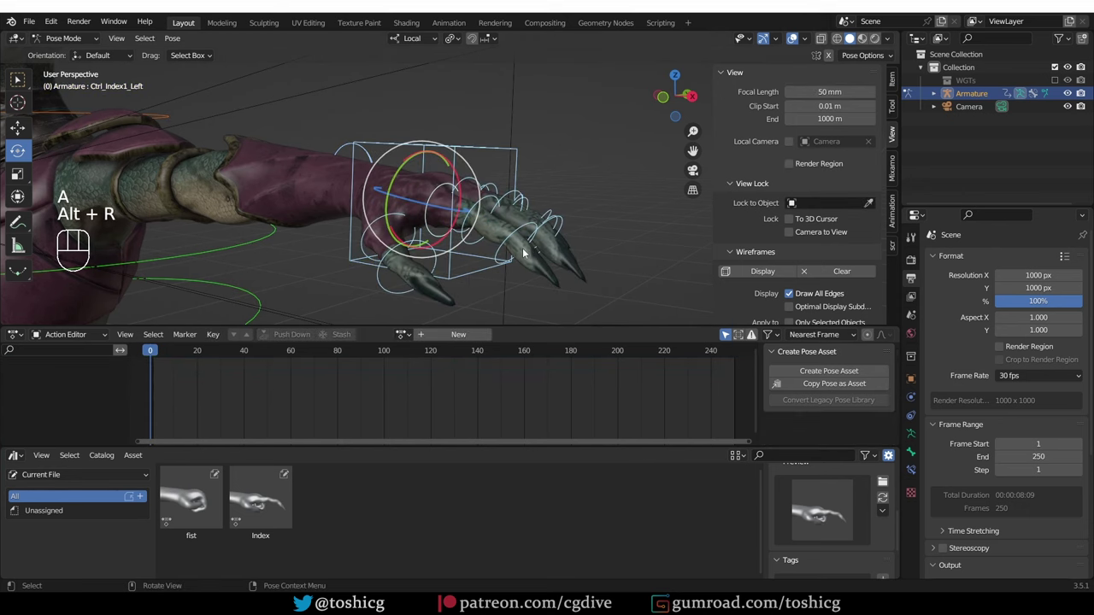
left_click_drag(407, 223, 410, 234)
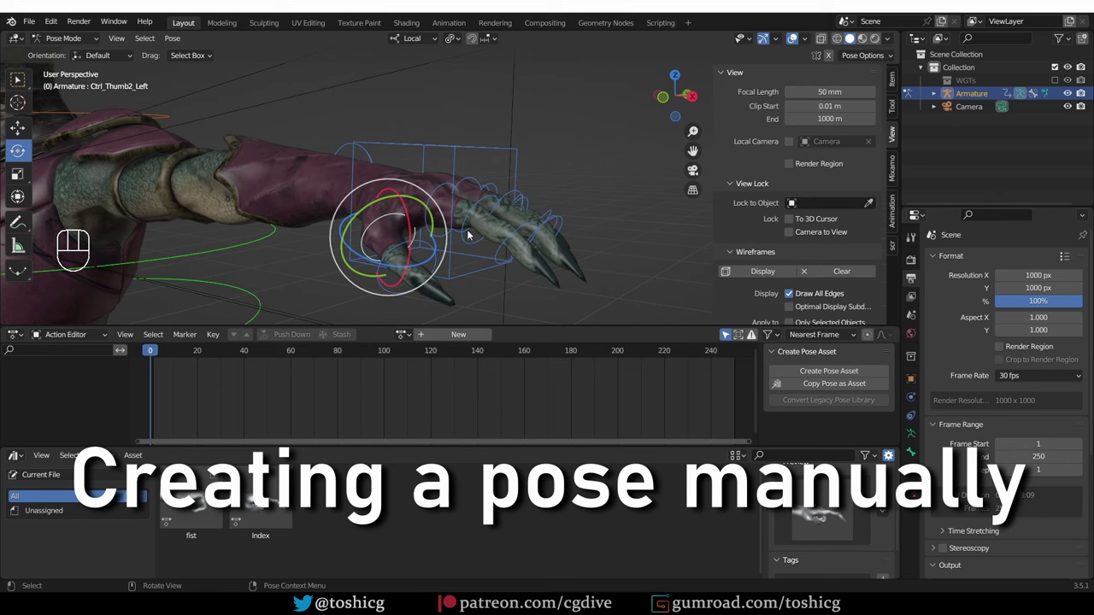
Step: Rotate individual finger bones with R, bending them toward a peace-sign shape
key("r")
middle_click(483, 234)
key("r")
key("r")
middle_click(468, 259)
key("r")
middle_click(514, 248)
double_click(489, 217)
key("ctrl+z")
left_click(504, 227)
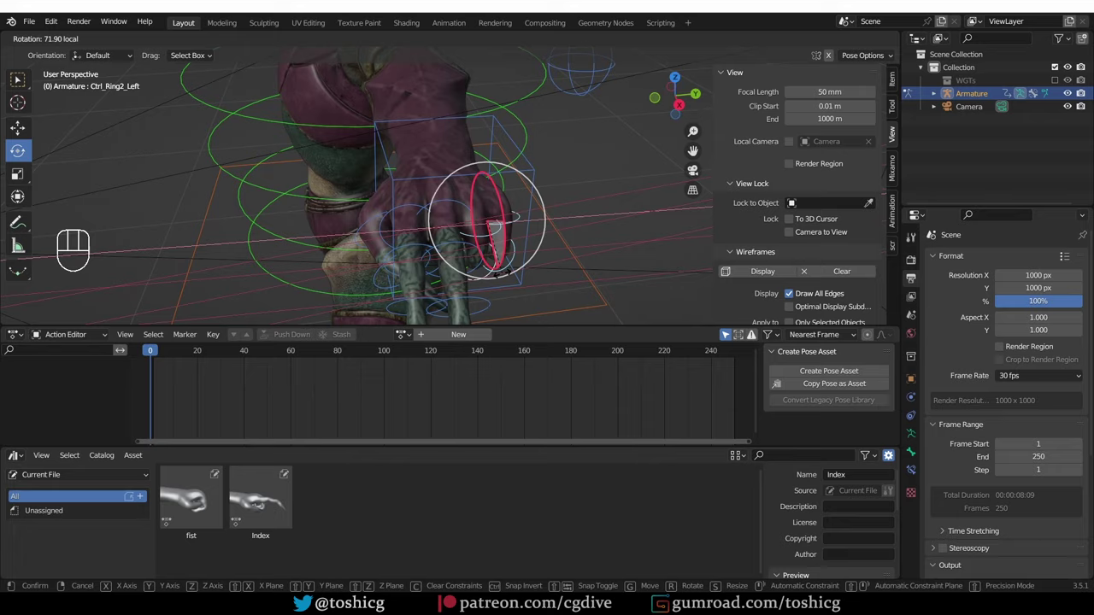
left_click_drag(451, 258, 450, 263)
left_click_drag(444, 183, 401, 182)
left_click_drag(435, 235, 457, 183)
Step: Finish bending the remaining fingers into the peace sign, ready to save as piece_sign
key("ctrl+shift+z")
left_click_drag(483, 192, 562, 223)
key("r")
left_click_drag(537, 97, 494, 156)
key("ctrl+z")
key("r")
left_click(513, 148)
key("r")
middle_click(584, 186)
left_click(448, 104)
left_click_drag(496, 137, 662, 251)
left_click(470, 108)
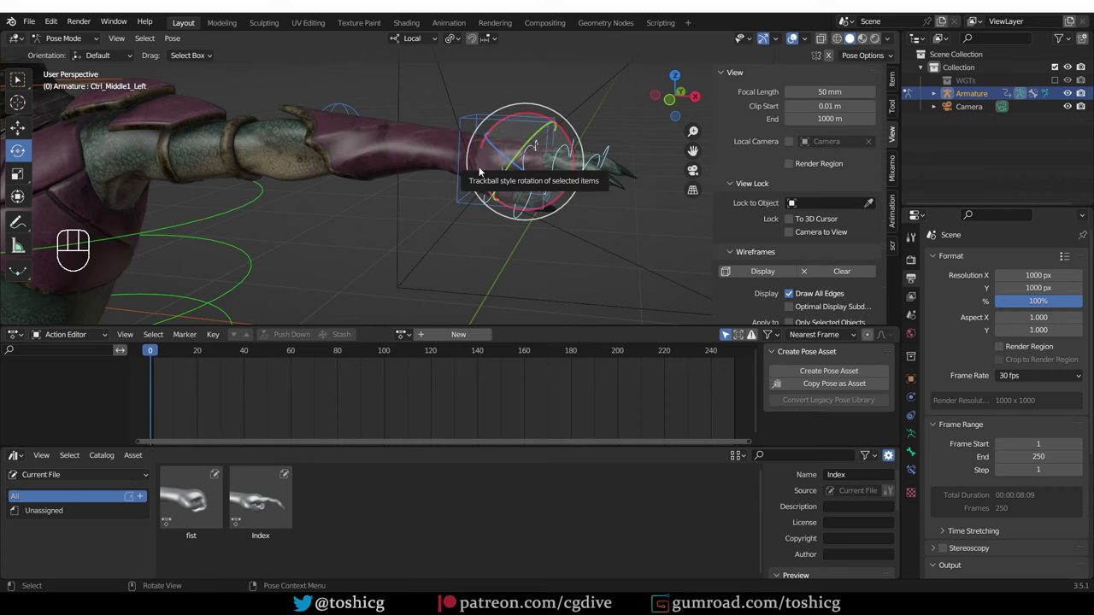
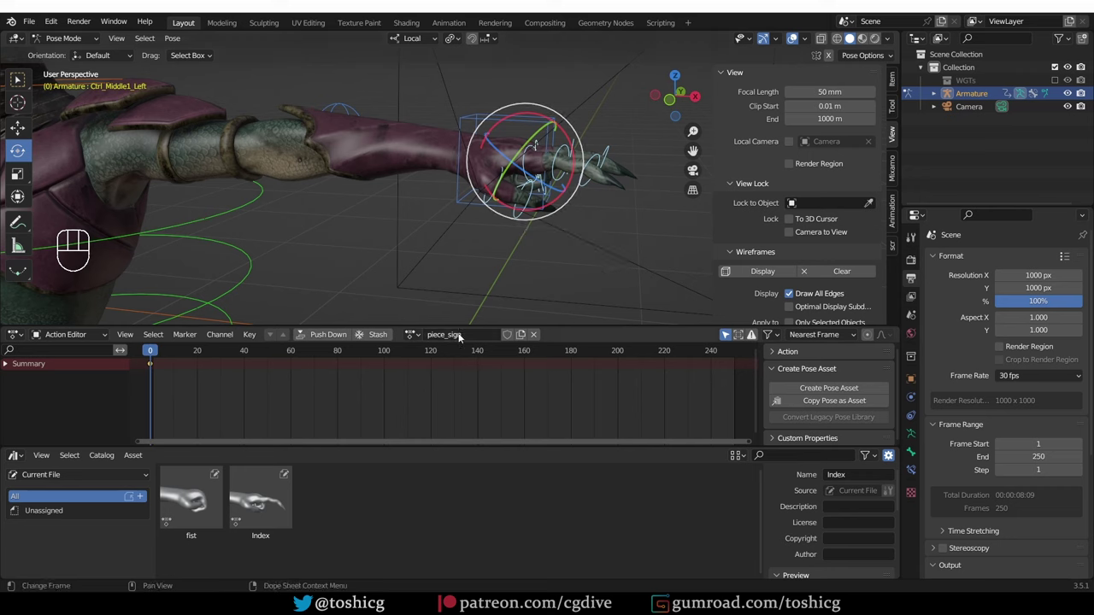
Step: Confirm the piece_sign pose asset so its thumbnail joins fist and Index in the Asset Browser
left_click_drag(409, 373, 358, 519)
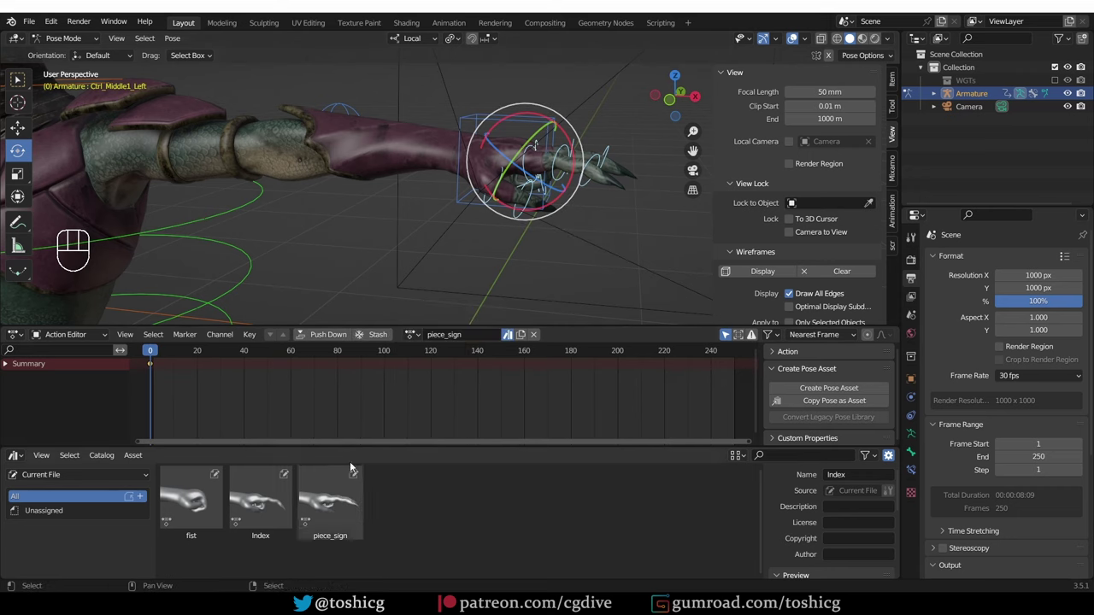
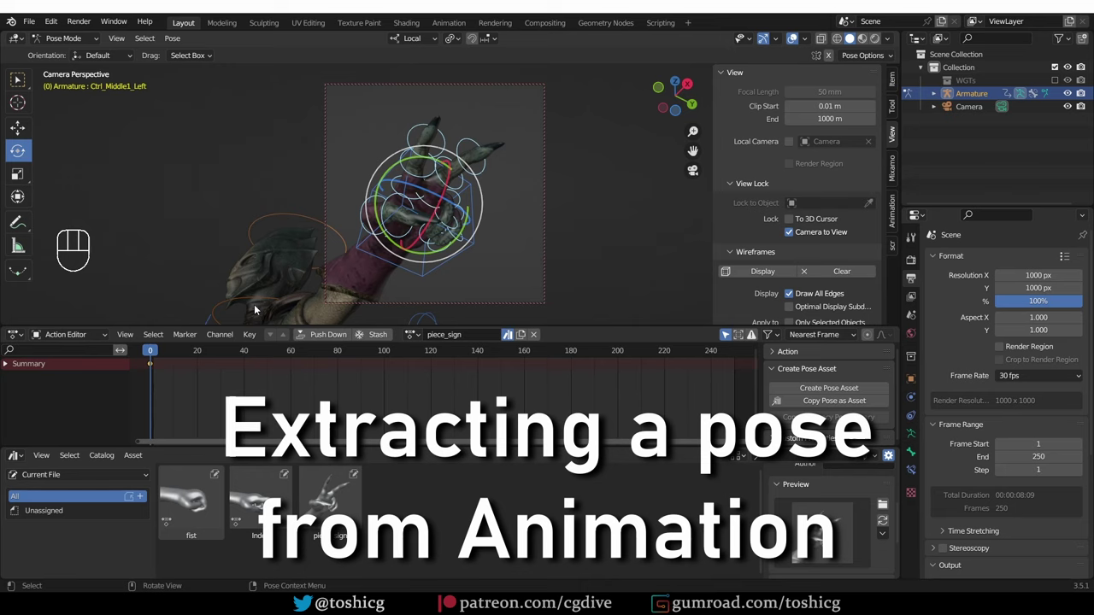
Step: Assign the injured action, scrub to a limp frame and capture it as full_body_limp_pose
left_click(801, 237)
middle_click(559, 200)
middle_click(387, 228)
left_click_drag(385, 197, 422, 226)
left_click_drag(410, 218, 430, 250)
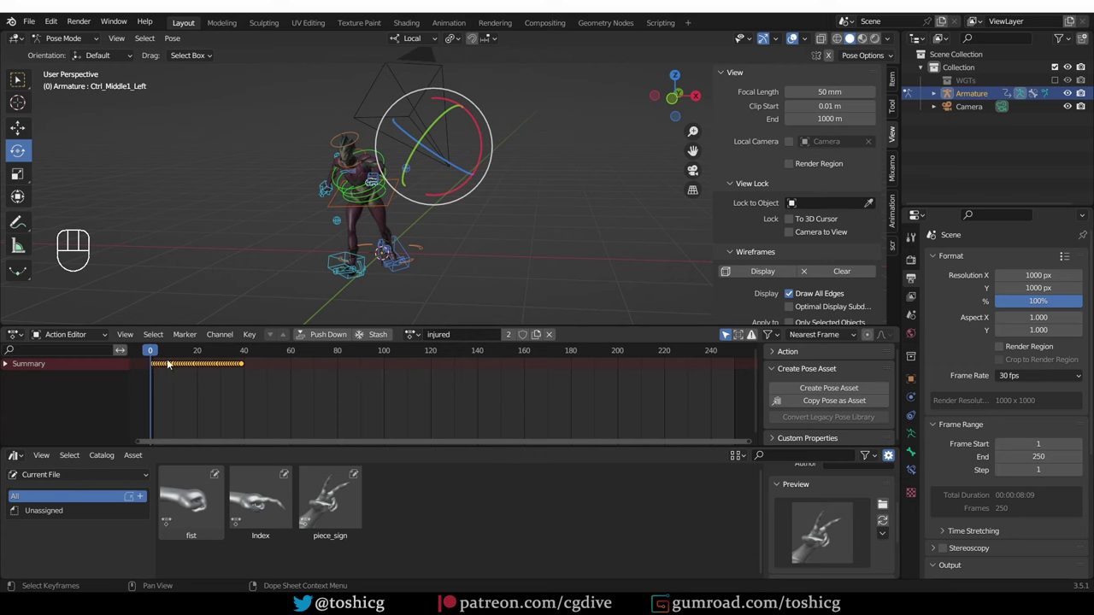
left_click_drag(173, 361, 188, 364)
key("space")
key("space")
left_click(200, 352)
middle_click(428, 213)
middle_click(414, 204)
middle_click(420, 174)
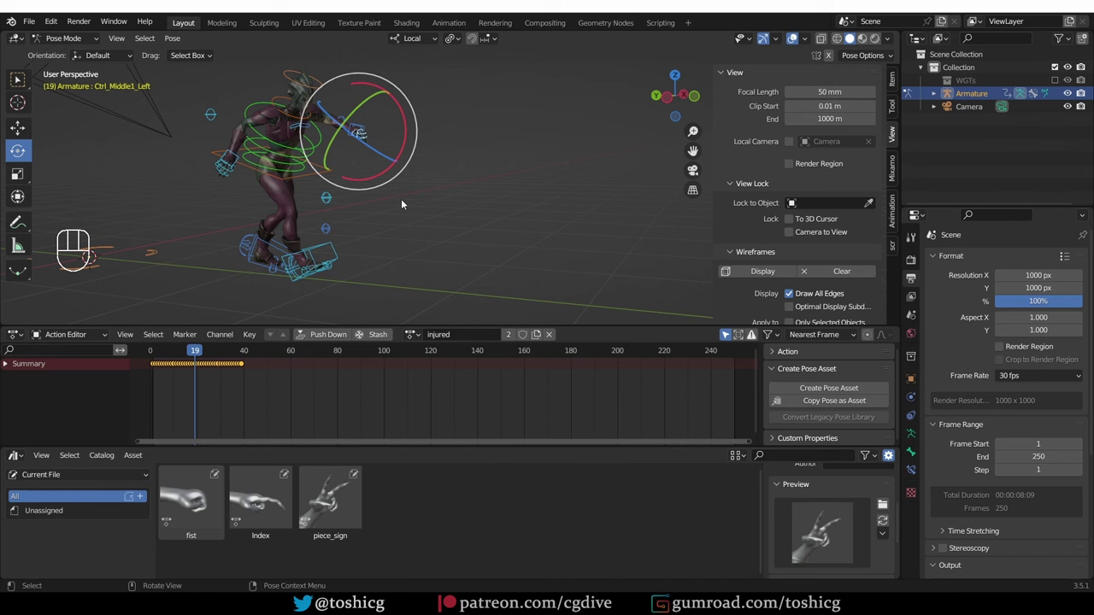
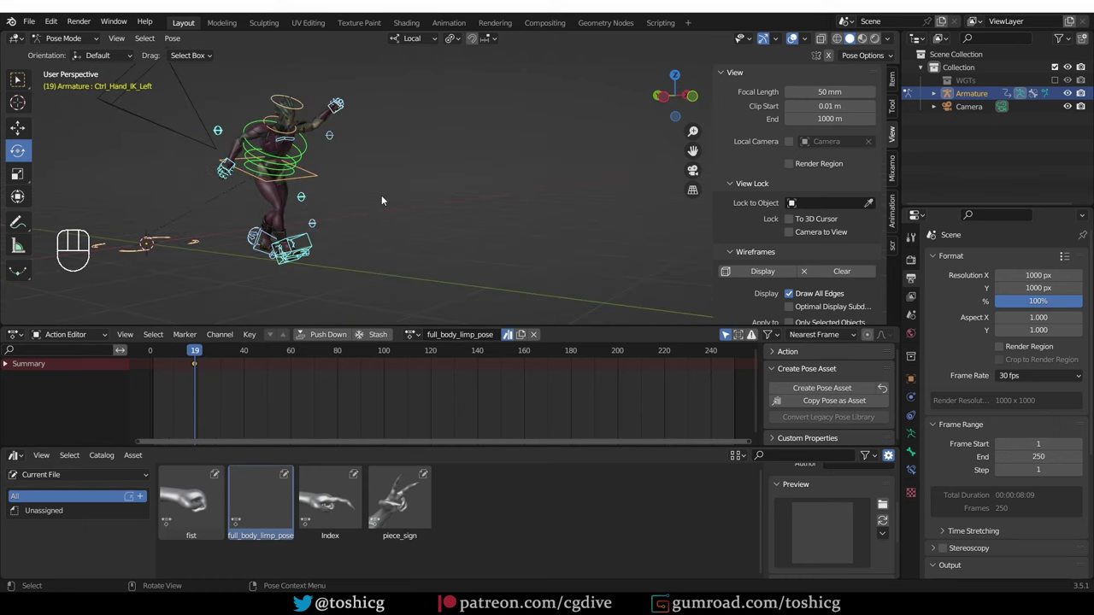
Step: Capture a second frame as full_body_pose2 and put the injured action back on the armature
key("i")
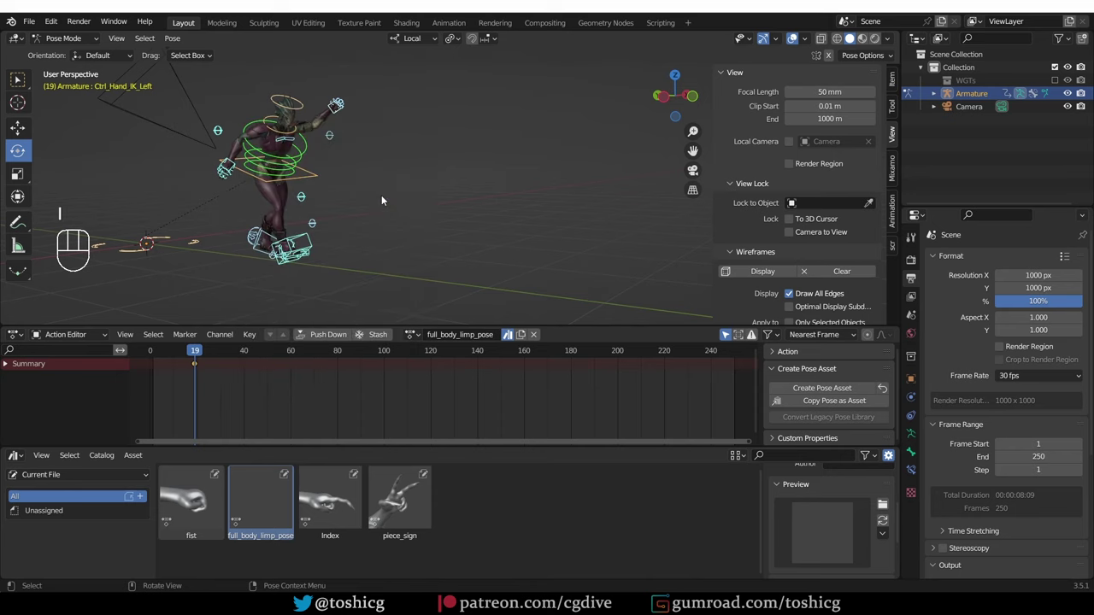
middle_click(335, 91)
key("ctrl+alt+KP_0")
left_click(800, 239)
left_click_drag(243, 504, 888, 527)
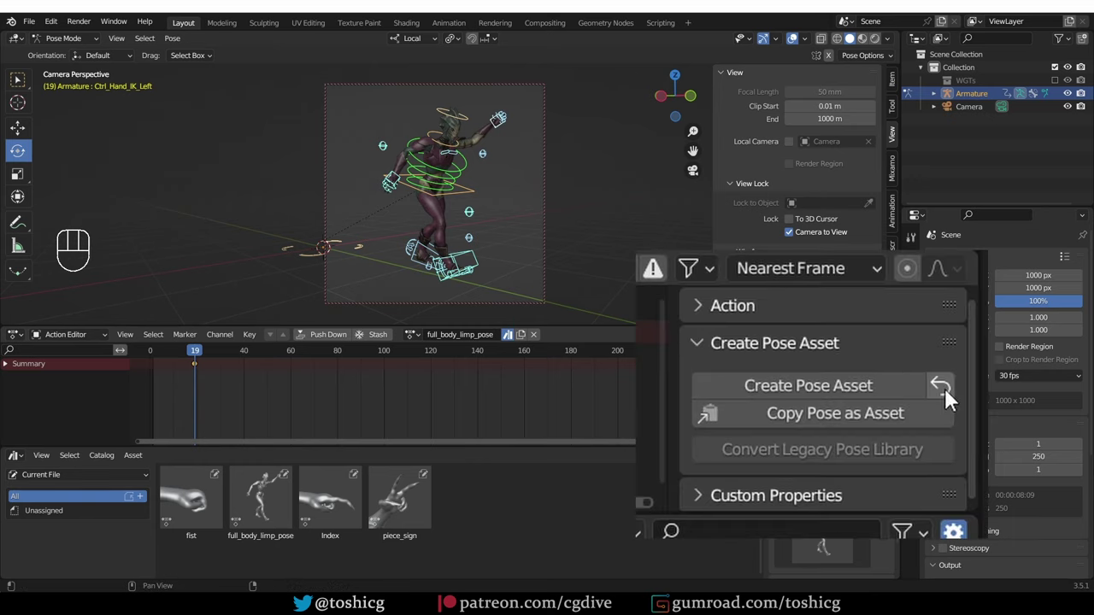
left_click_drag(191, 357, 165, 357)
middle_click(423, 220)
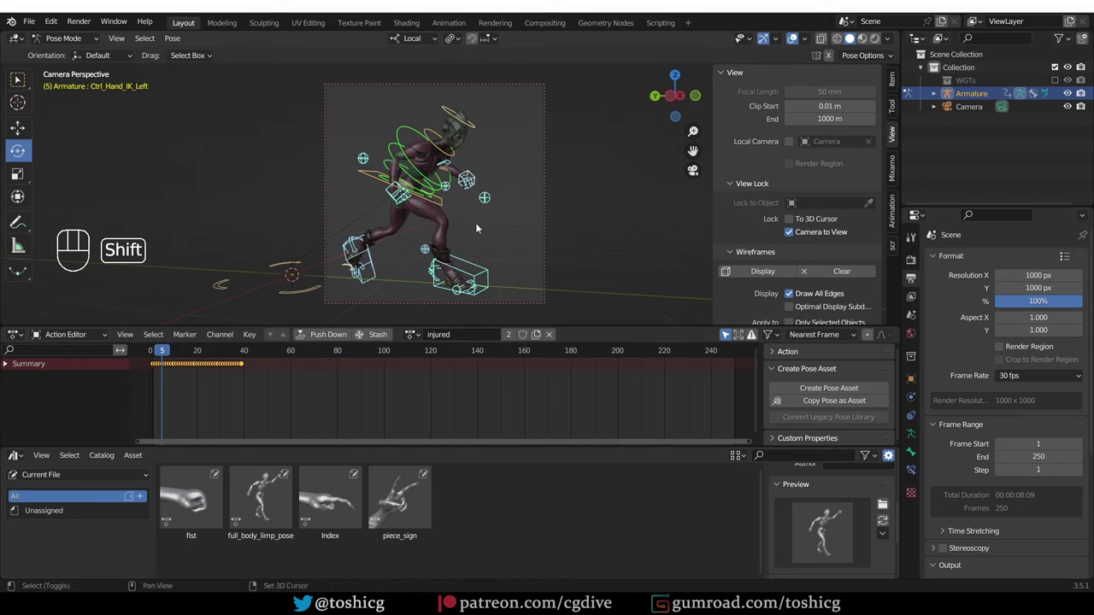
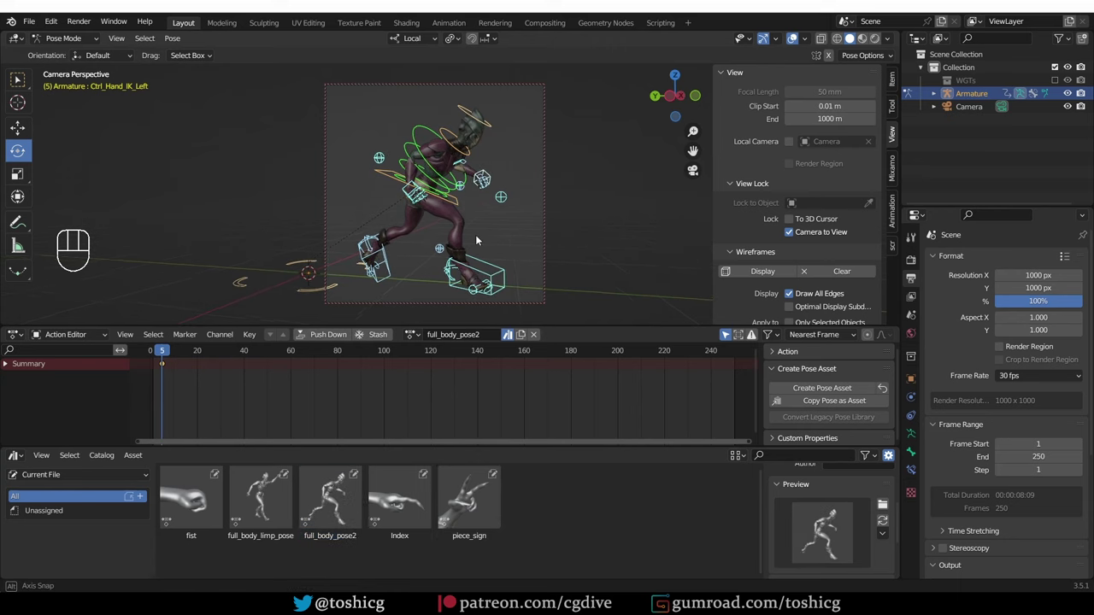
left_click_drag(889, 397, 770, 389)
left_click_drag(161, 357, 146, 347)
Step: Copy the character's current full-body pose as an asset from the Create Pose Asset panel
key("space")
key("space")
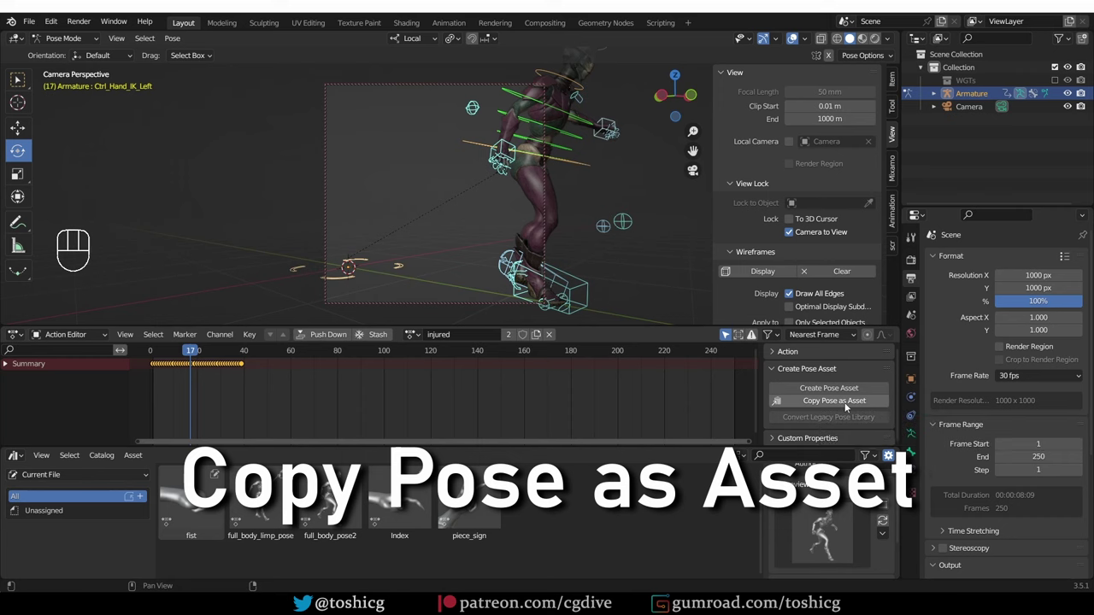
left_click(849, 409)
left_click_drag(140, 461, 358, 390)
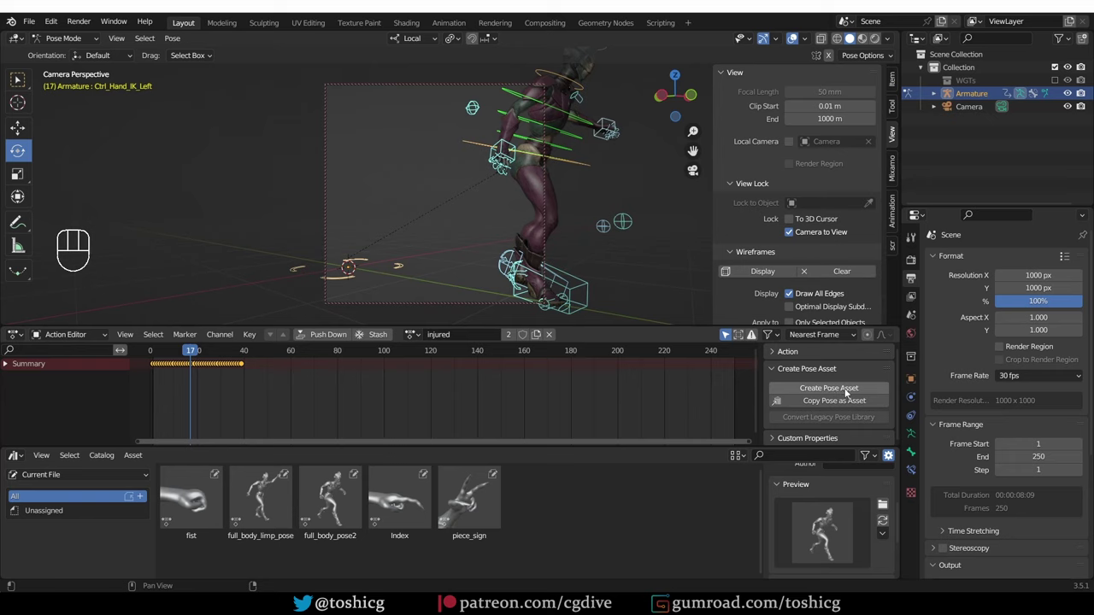
left_click_drag(135, 462, 291, 387)
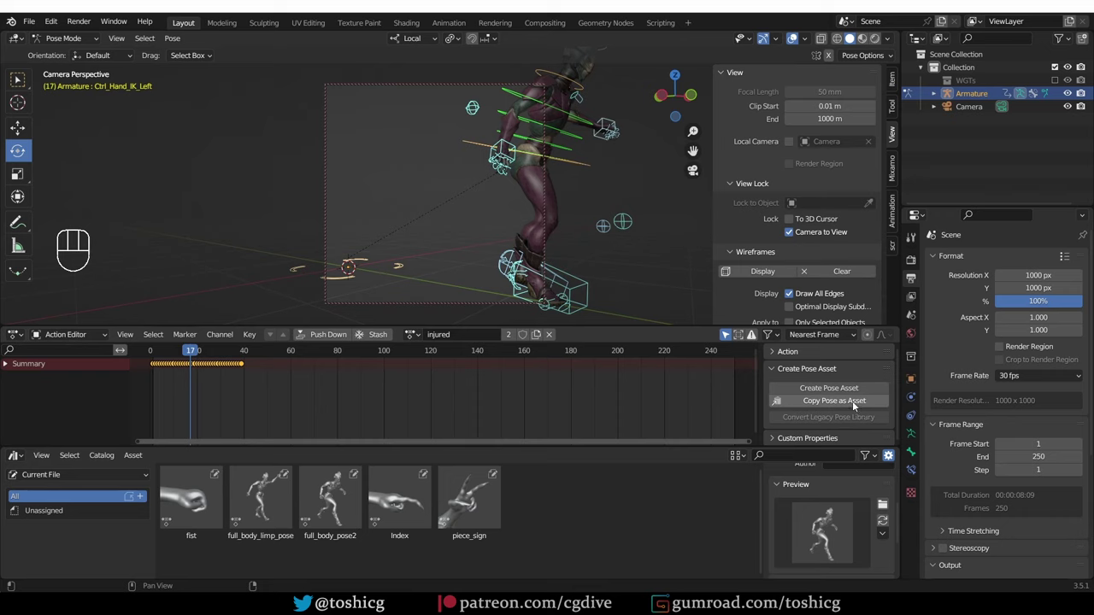
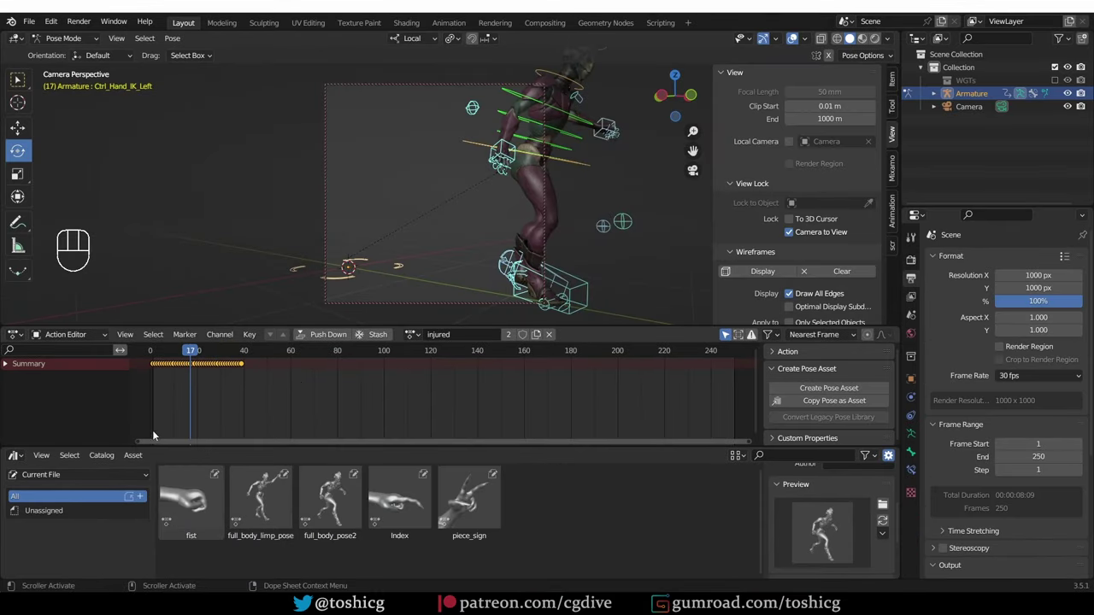
Step: Paste the copied pose into the current file's assets and save the file
left_click_drag(136, 460, 196, 480)
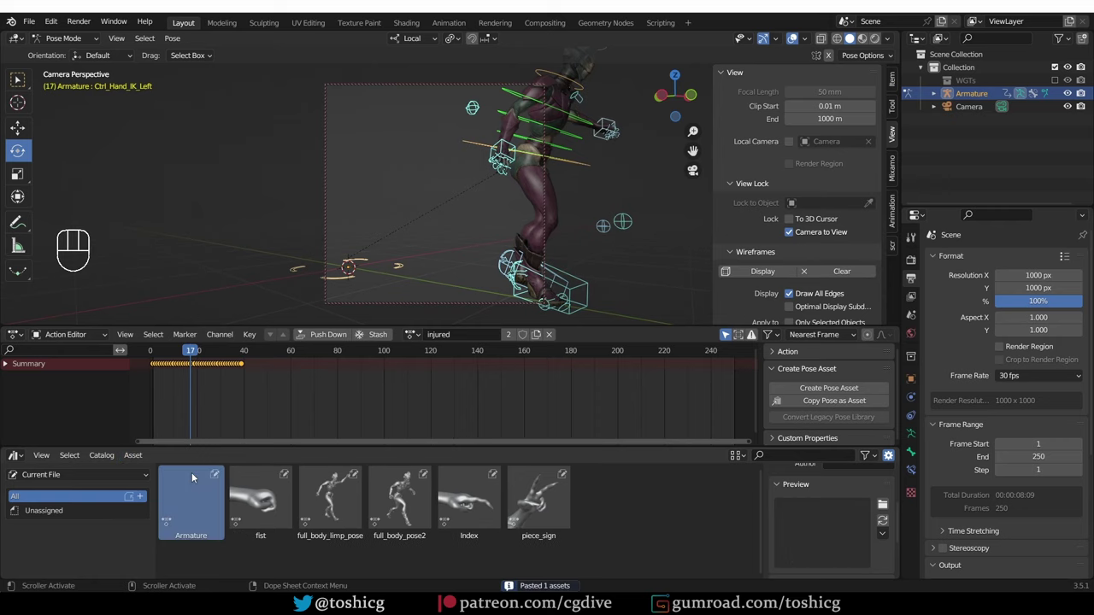
key("ctrl+s")
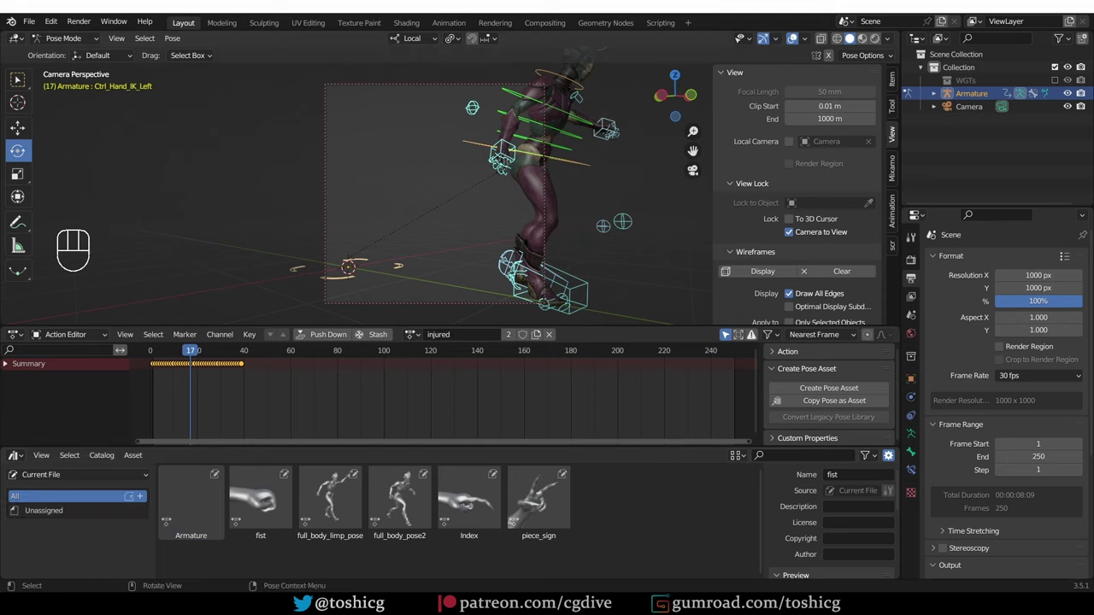
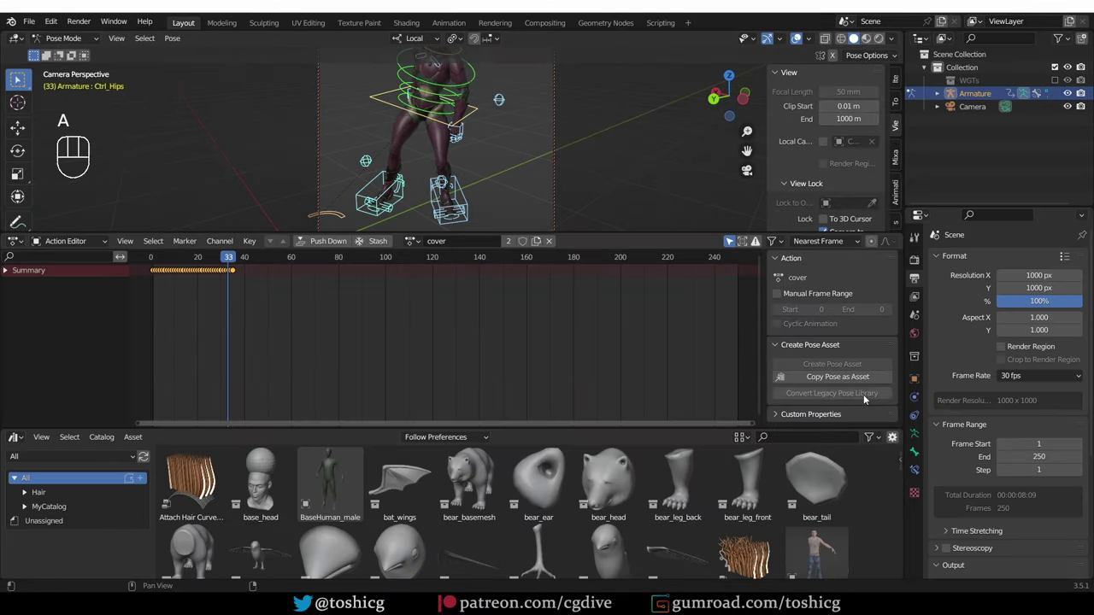
left_click(840, 385)
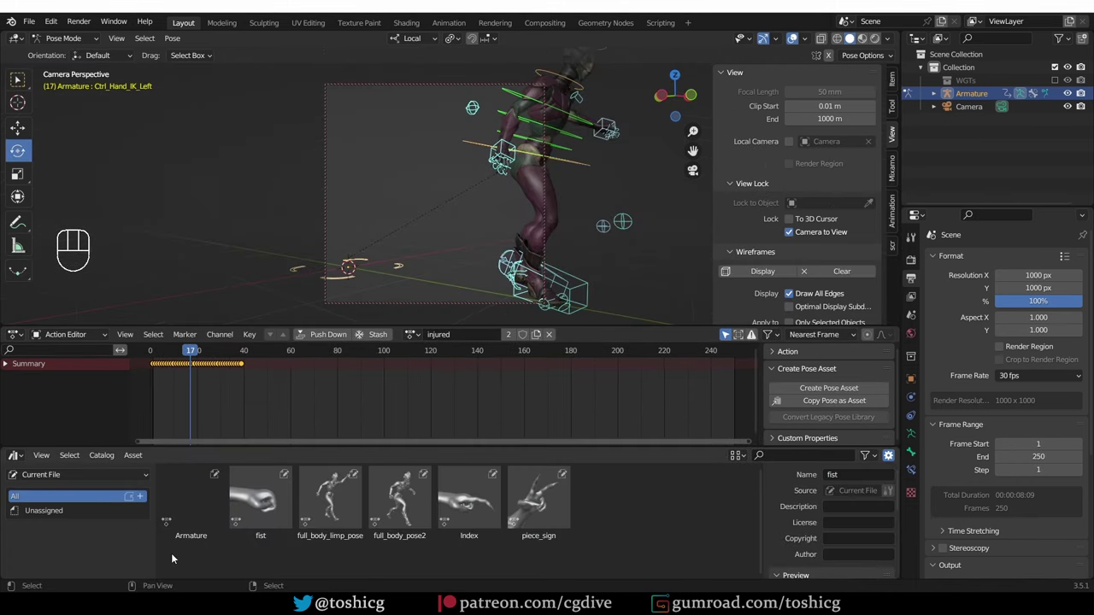
Step: Clear the Armature asset and paste the pose again so it appears as Armature.001
left_click(202, 501)
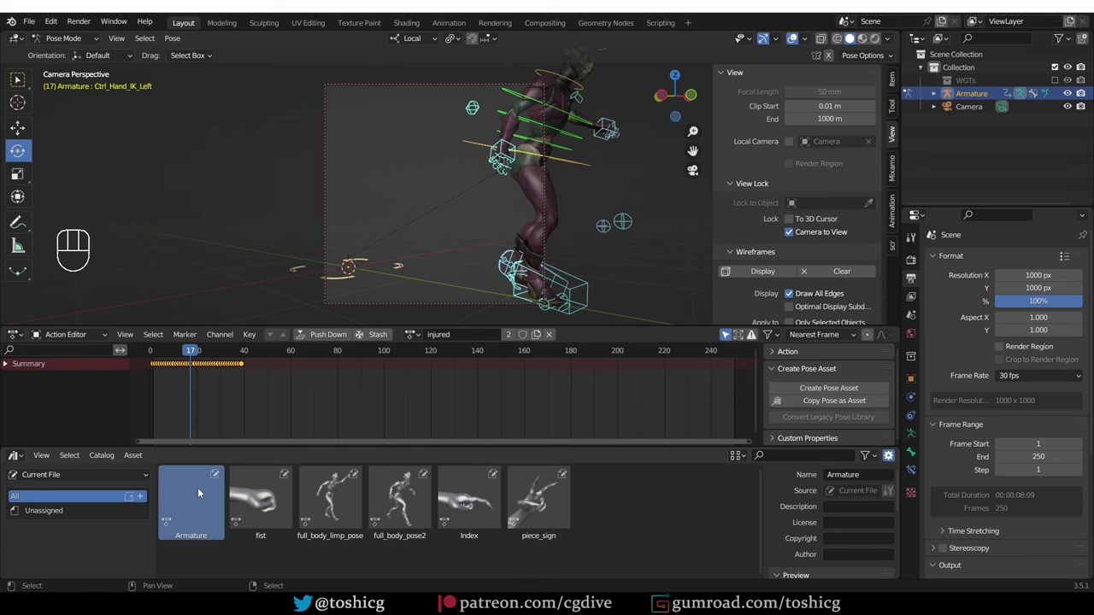
left_click_drag(198, 495, 167, 532)
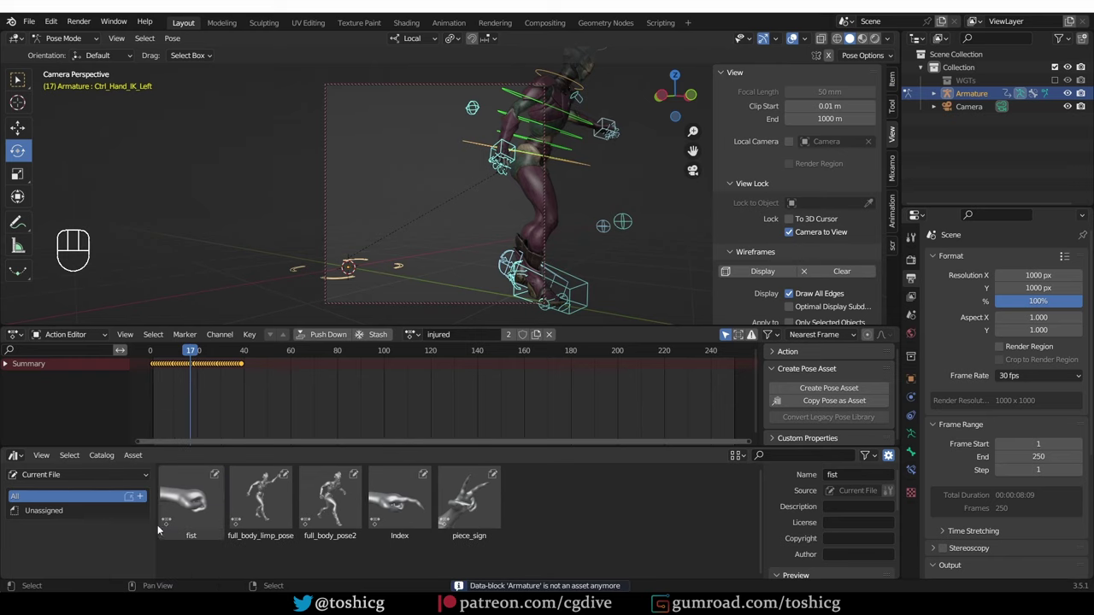
left_click_drag(132, 462, 146, 475)
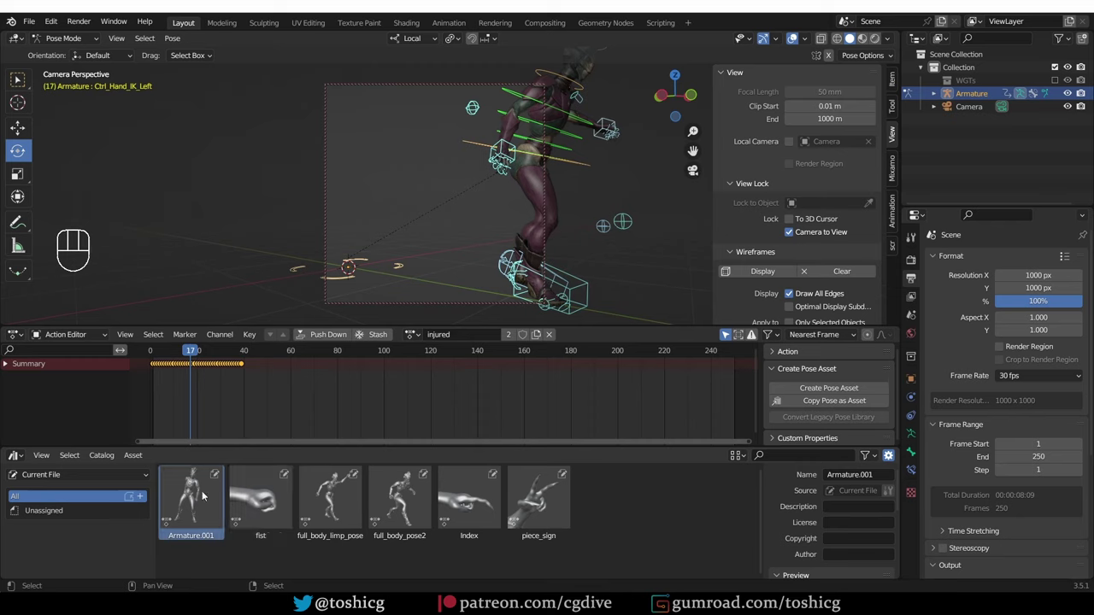
Step: Rename the new pose asset to Cover and assign the Cover action to the armature
left_click(881, 473)
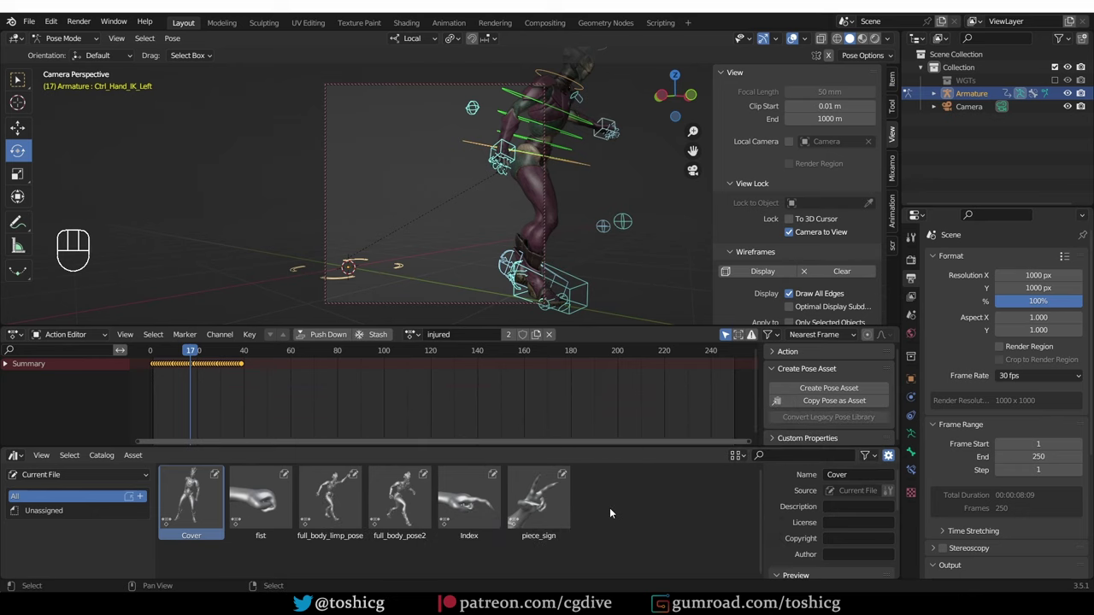
left_click(412, 337)
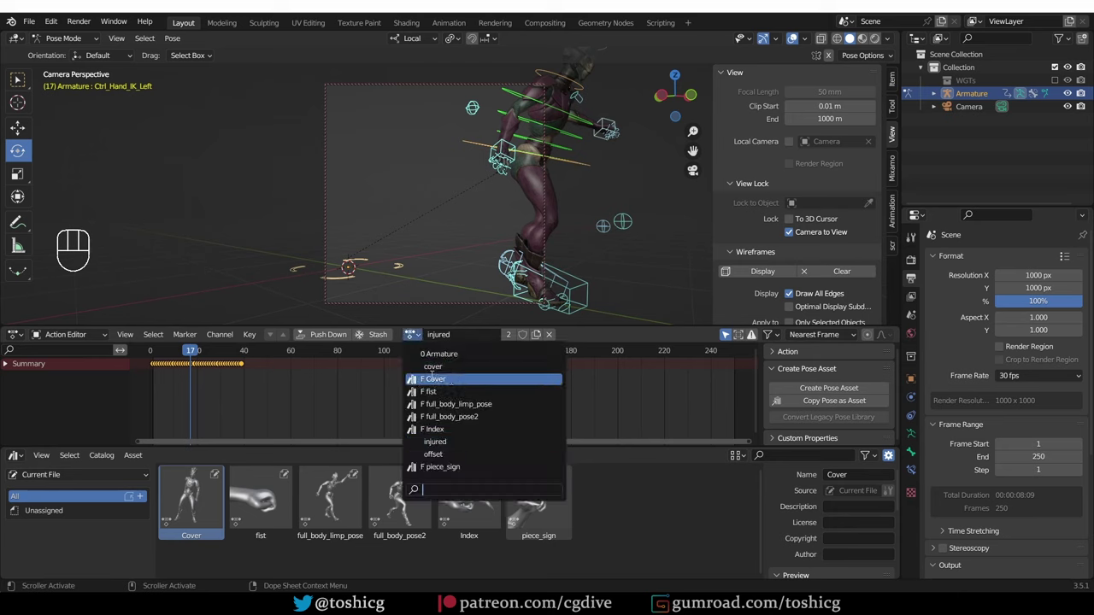
left_click(214, 353)
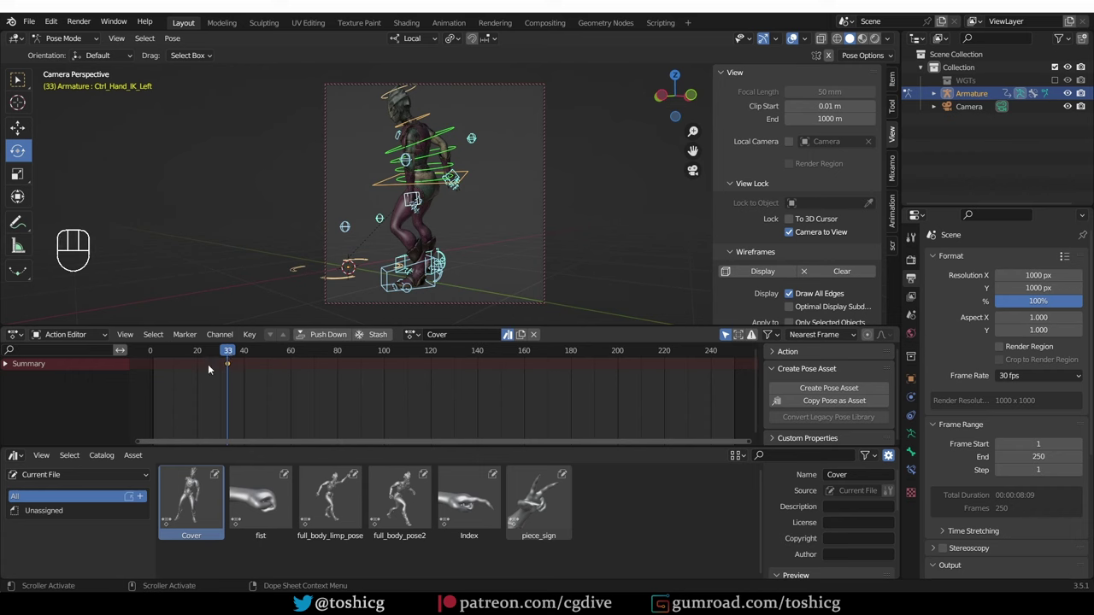
Step: Select an upper-body control bone, rotate it and key its rotation
key("g")
left_click(486, 193)
key("r")
key("r")
key("g")
left_click(496, 202)
key("r")
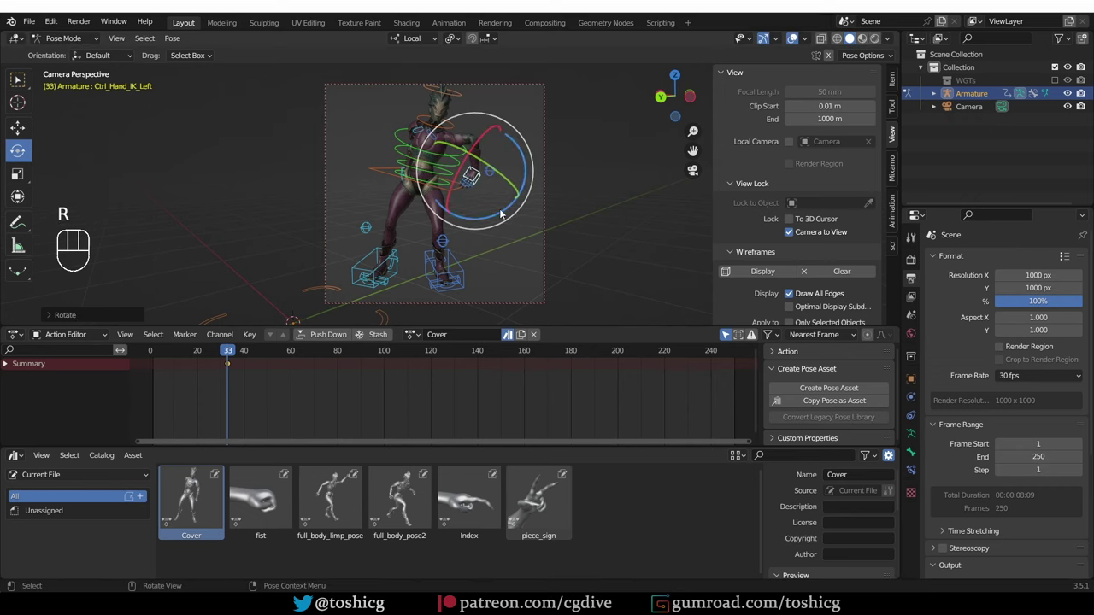
key("i")
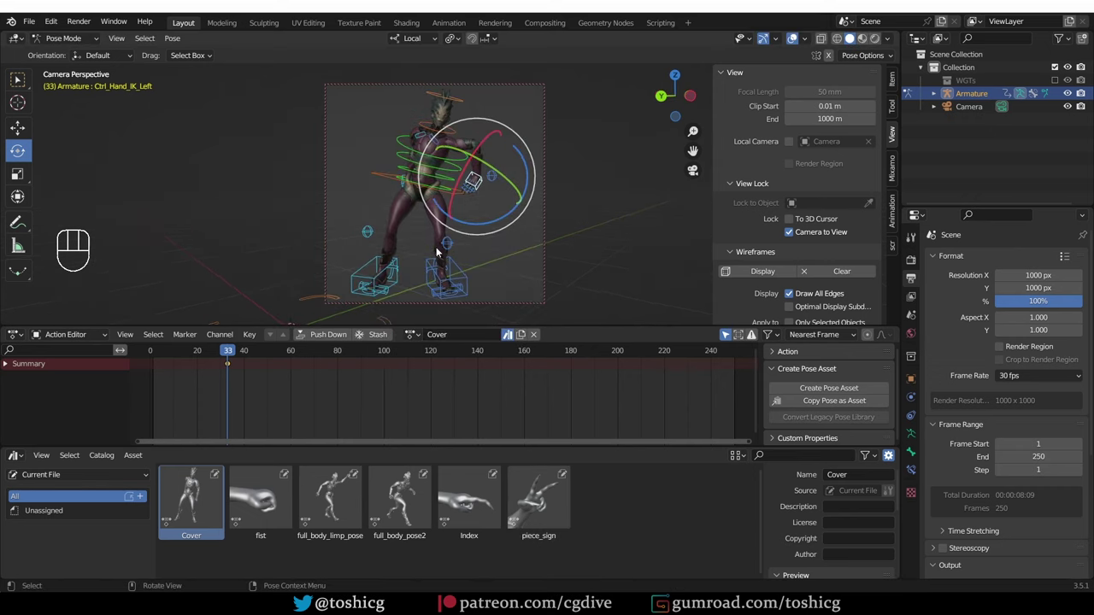
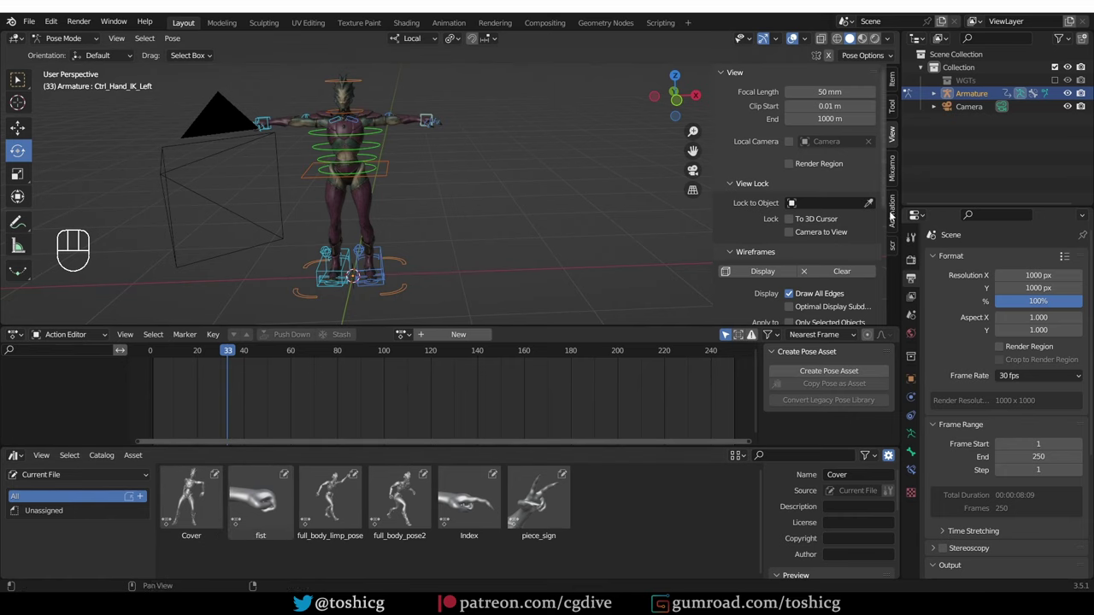
Step: Show the Pose Library panel listing Cover, fist, Index and piece_sign
left_click(892, 215)
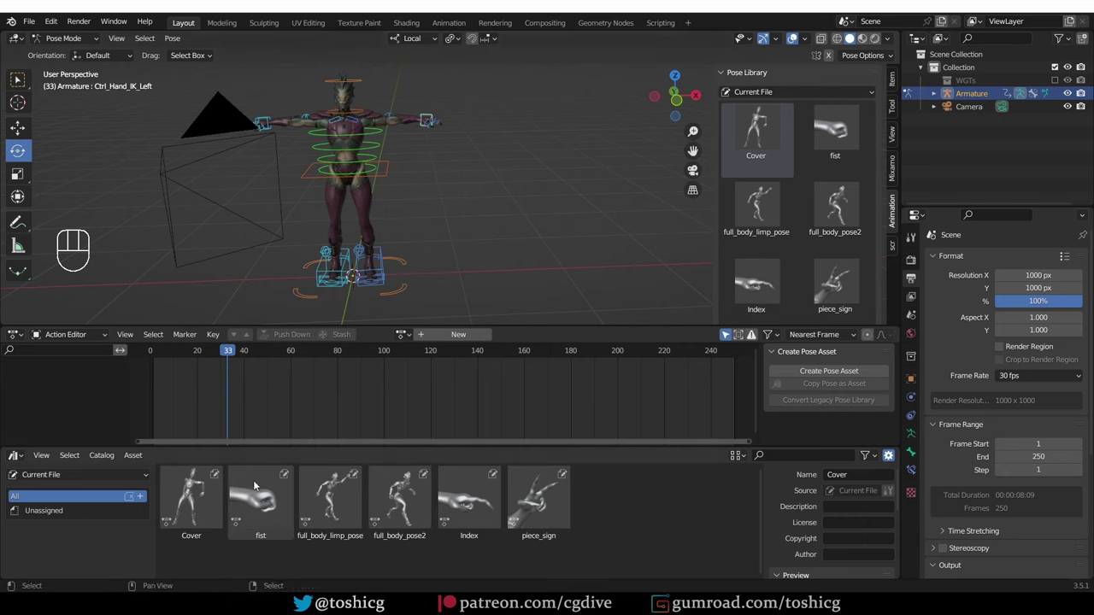
Step: Select the fist pose asset and inspect the hand, undoing trial applications
left_click(265, 492)
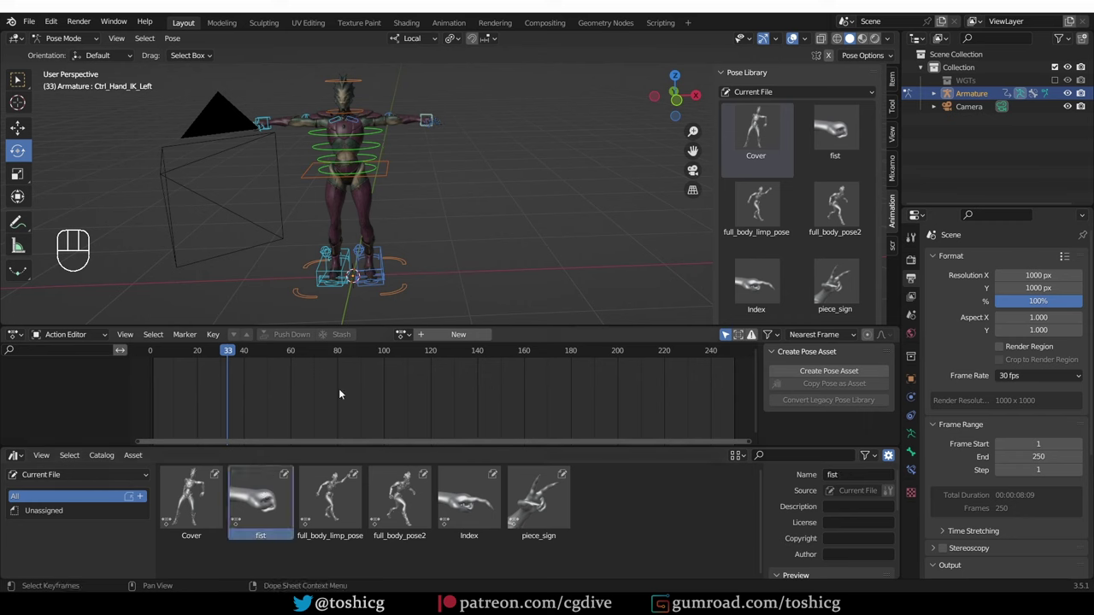
left_click_drag(421, 205, 422, 94)
left_click_drag(449, 163, 453, 227)
key("ctrl+z")
left_click_drag(255, 504, 234, 411)
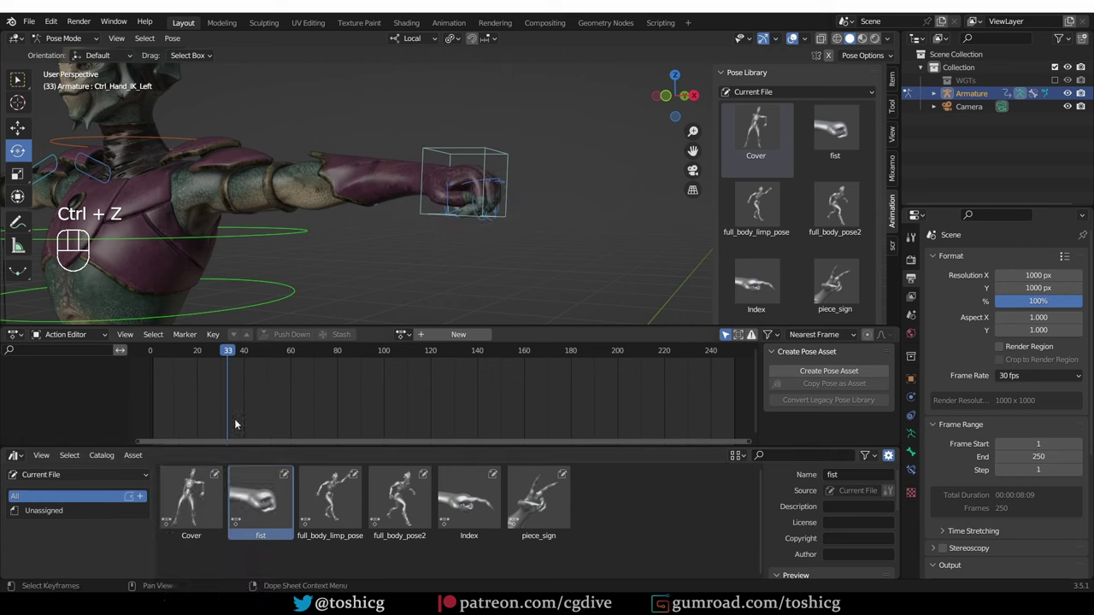
middle_click(472, 196)
key("ctrl+z")
middle_click(429, 192)
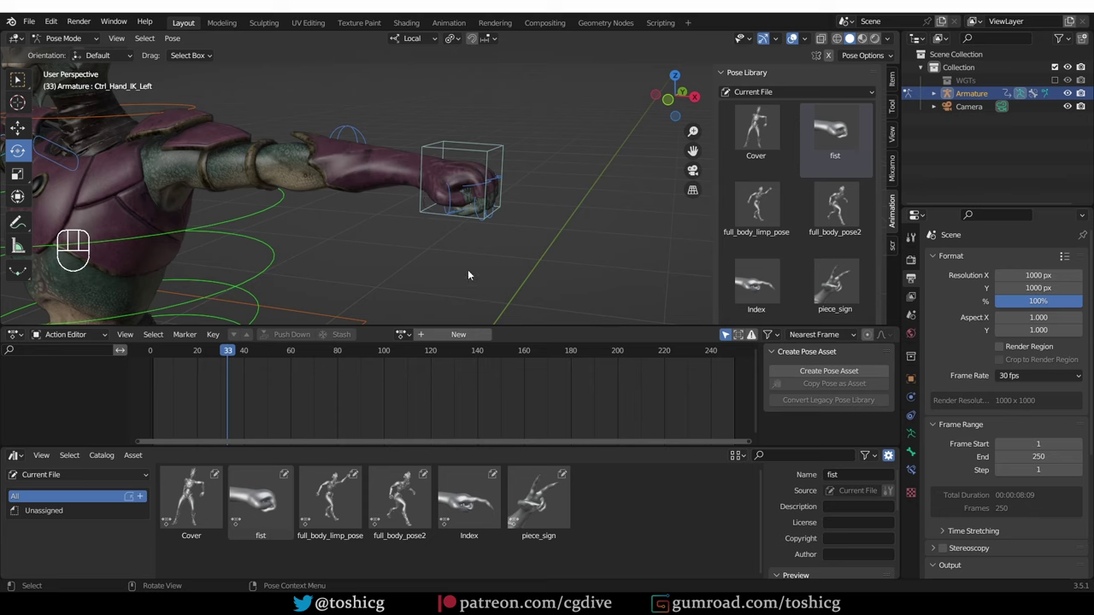
key("ctrl+z")
Step: Blend and then apply the fist pose so the character's fingers close into a fist
left_click_drag(265, 500, 221, 440)
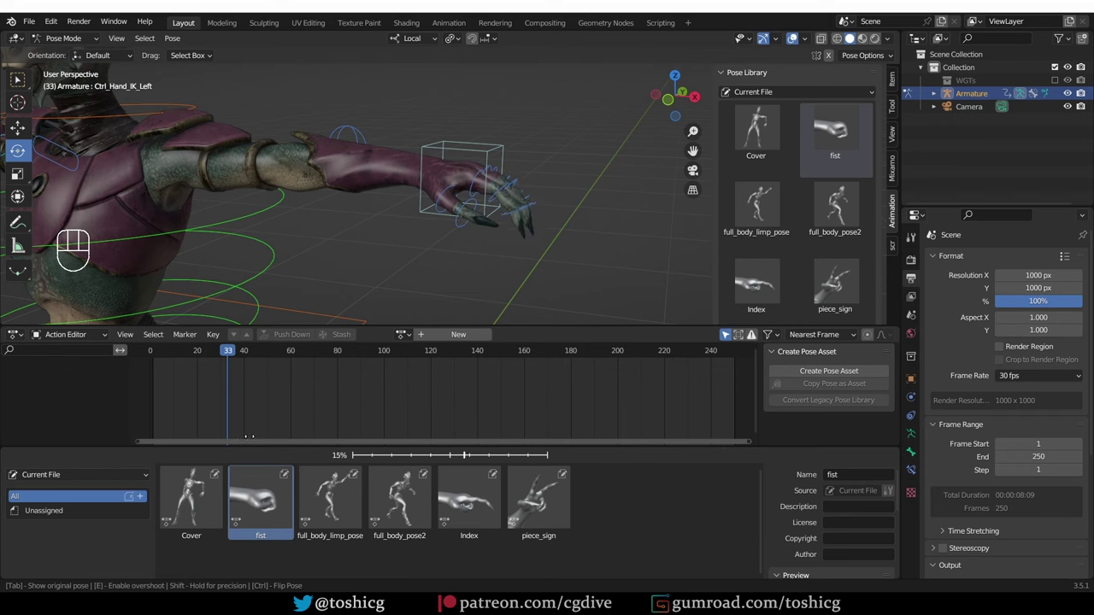
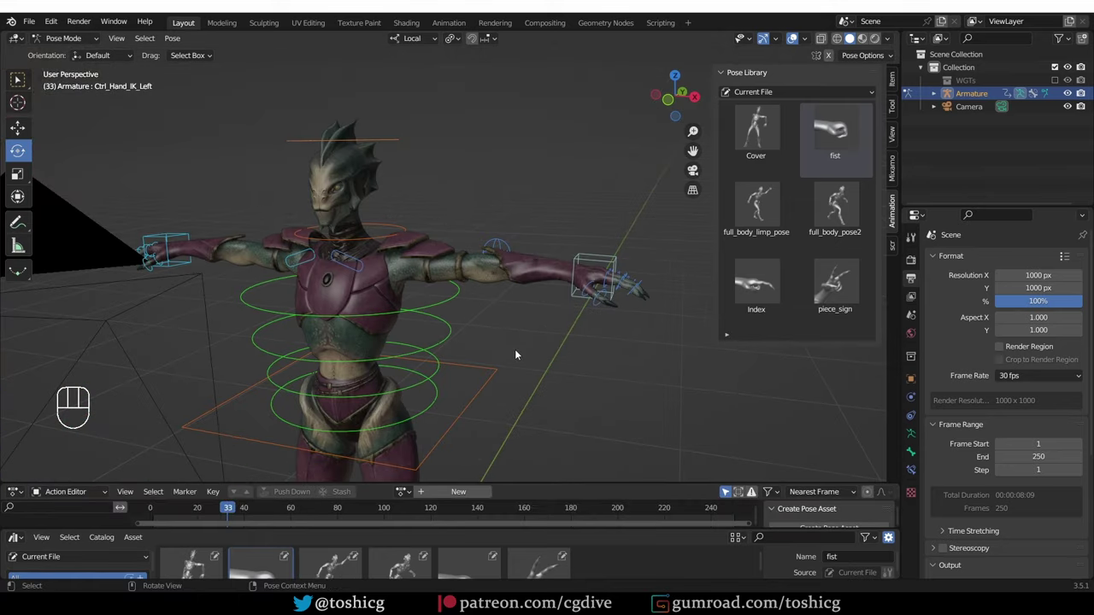
middle_click(525, 328)
middle_click(515, 323)
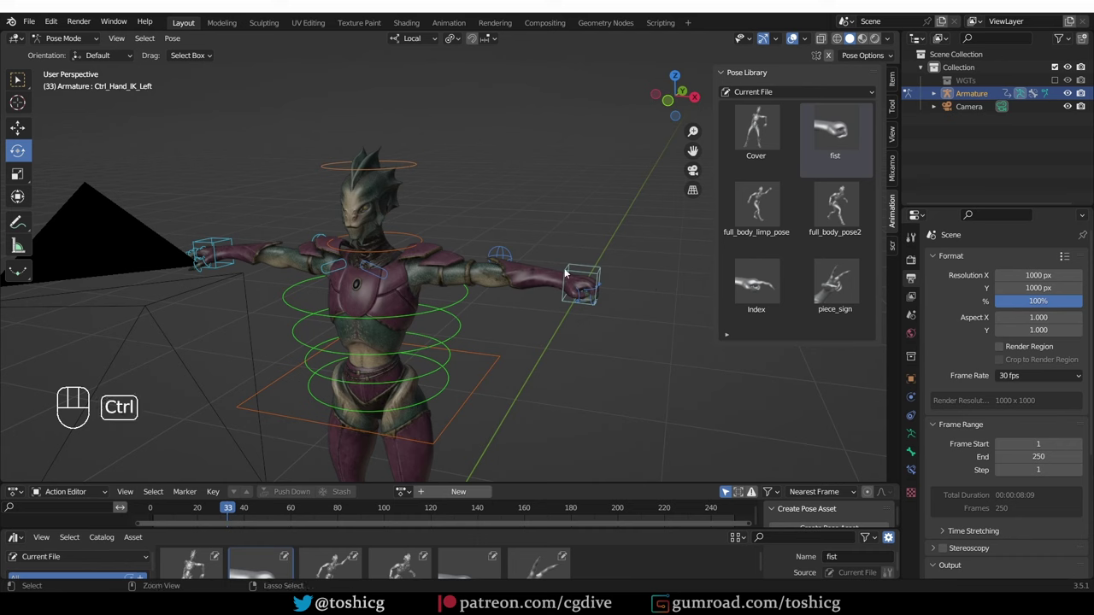
key("ctrl+z")
key("a")
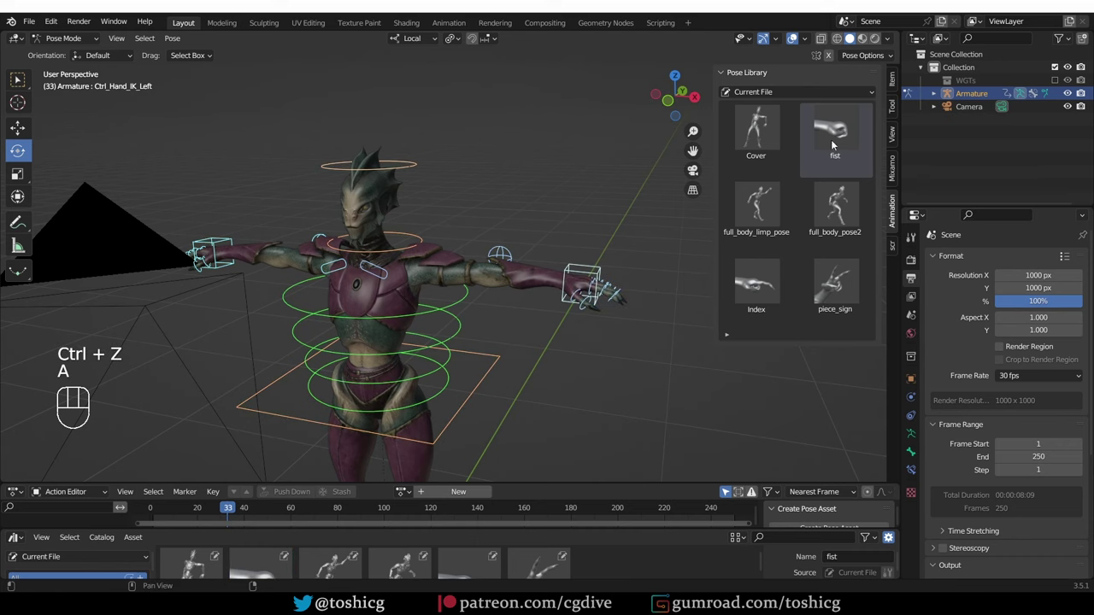
key("ctrl+z")
left_click(672, 284)
left_click(844, 147)
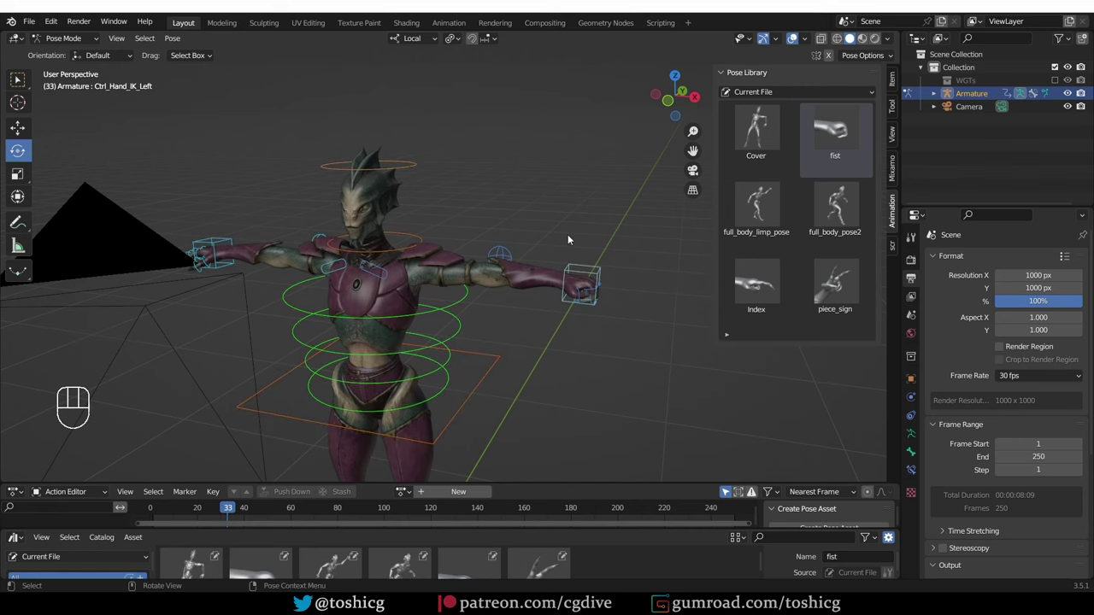
key("ctrl+z")
Step: Reapply the fist pose up close, select the hand control bone and rotate it
middle_click(598, 269)
middle_click(594, 264)
key("ctrl+z")
middle_click(557, 220)
left_click(601, 235)
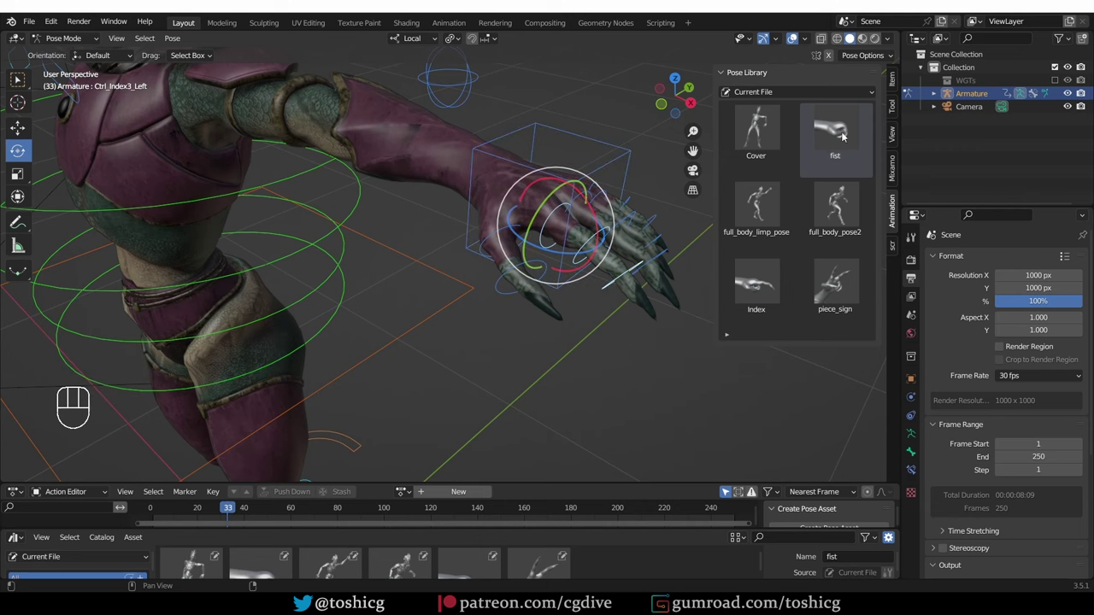
left_click(829, 124)
left_click_drag(610, 336, 553, 266)
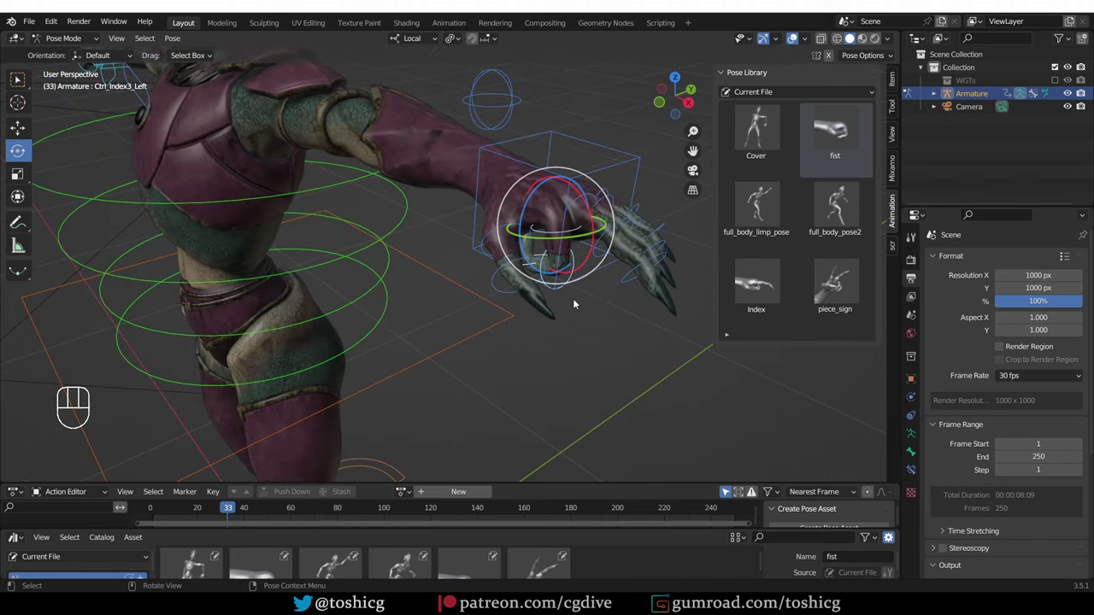
key("ctrl+z")
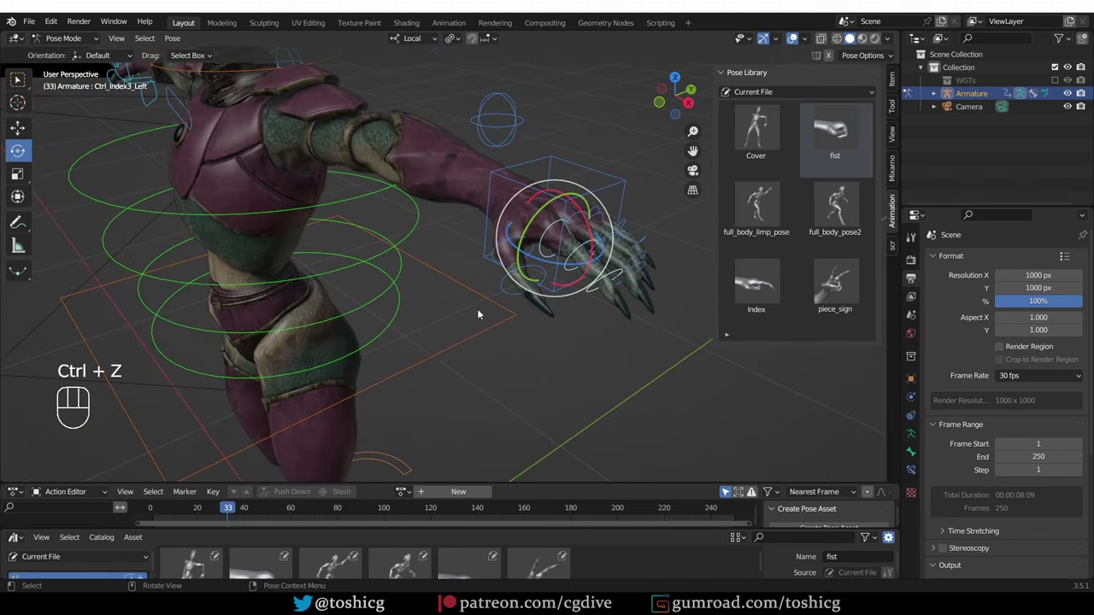
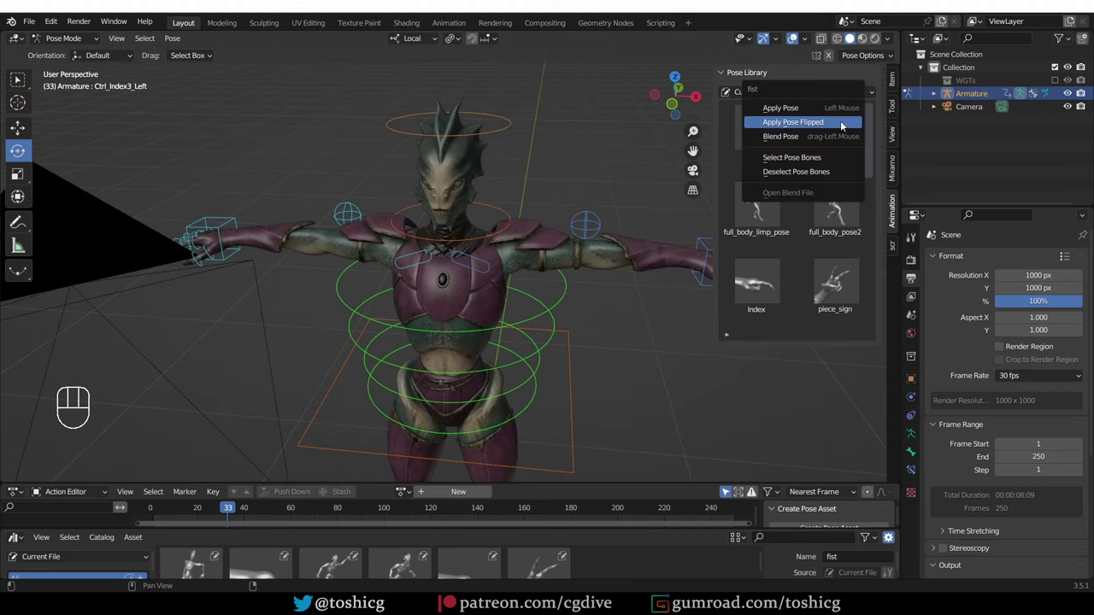
left_click_drag(828, 125, 833, 129)
left_click_drag(175, 270, 351, 289)
left_click_drag(338, 283, 258, 278)
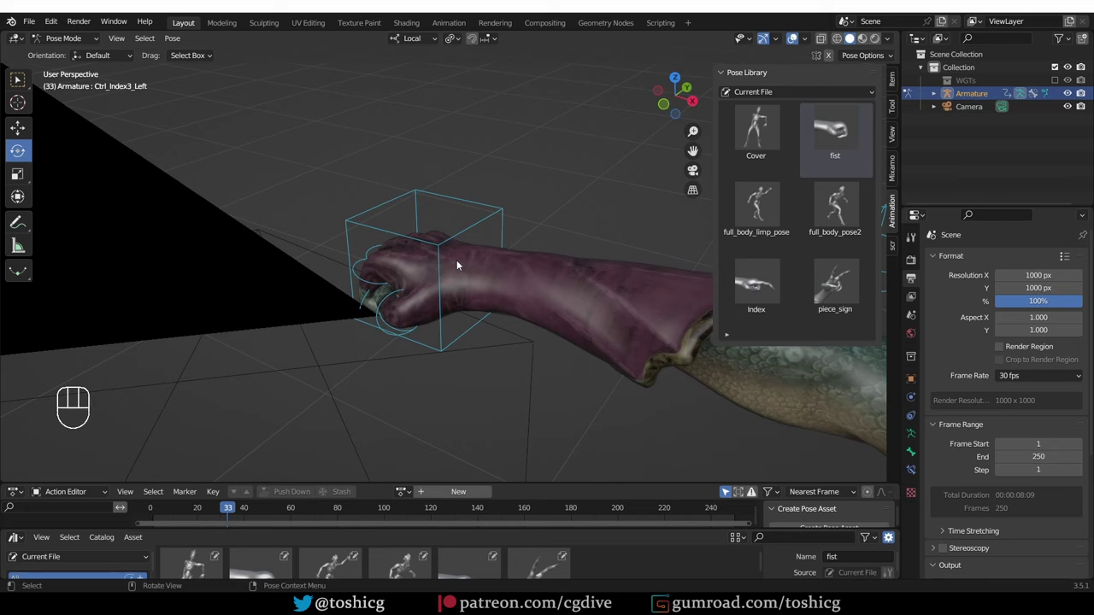
key("h")
key("ctrl+z")
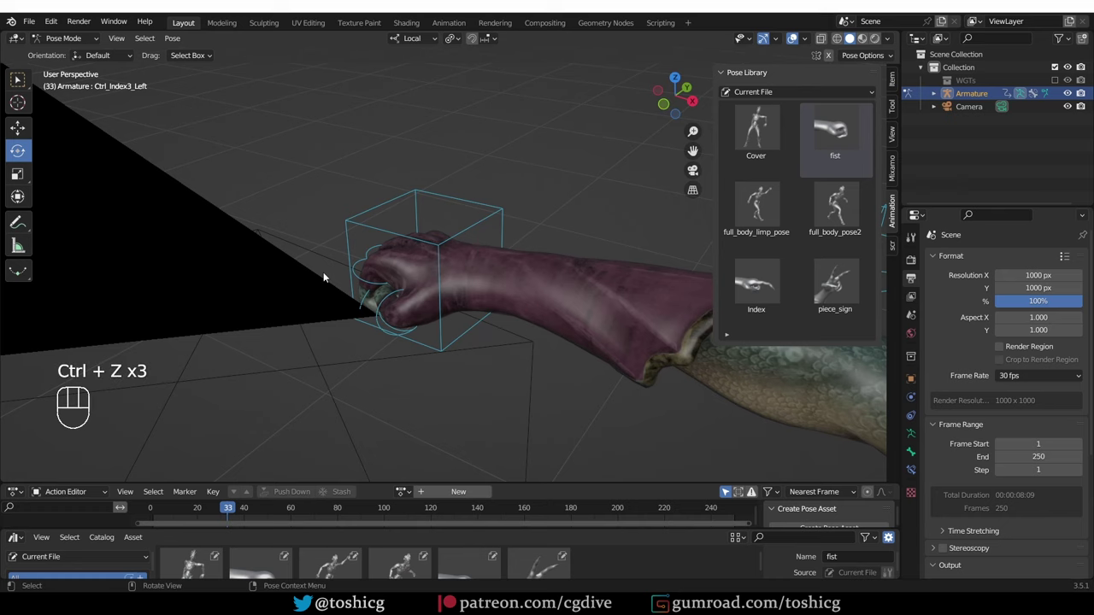
key("Tab")
key("h")
left_click_drag(371, 329, 401, 322)
key("a")
left_click(432, 255)
left_click(436, 245)
key("Tab")
key("a")
key("alt+r")
key("alt+g")
key("alt+s")
middle_click(451, 329)
left_click(654, 308)
middle_click(620, 354)
middle_click(600, 335)
left_click(824, 144)
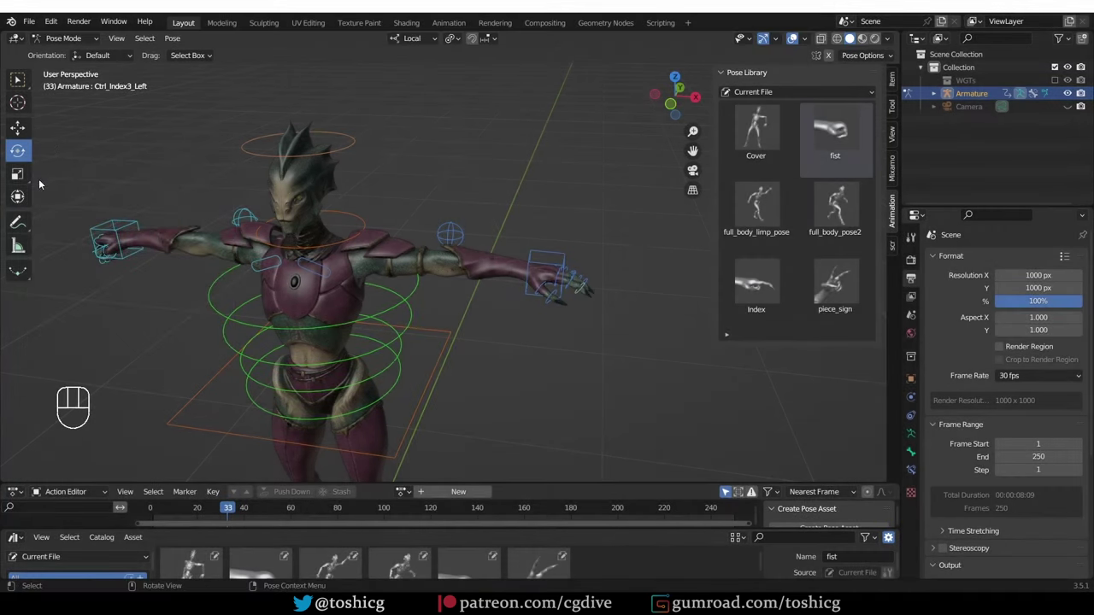
middle_click(165, 224)
left_click(186, 255)
left_click(219, 286)
key("alt+r")
left_click_drag(333, 292, 209, 306)
left_click_drag(212, 238, 176, 205)
left_click_drag(136, 221, 164, 245)
left_click_drag(163, 229, 205, 170)
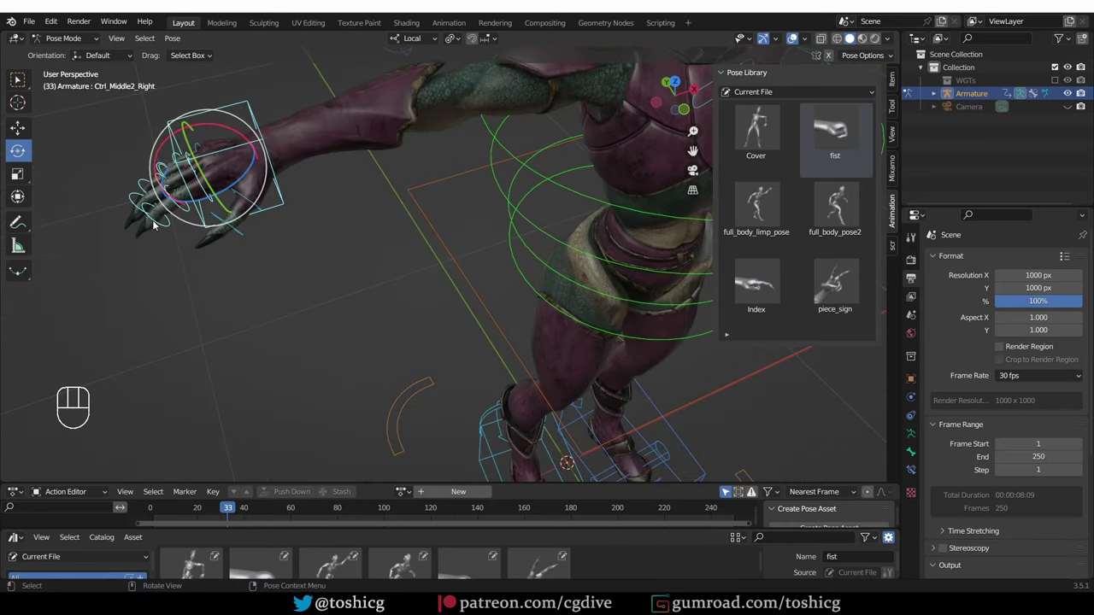
left_click_drag(149, 140, 231, 171)
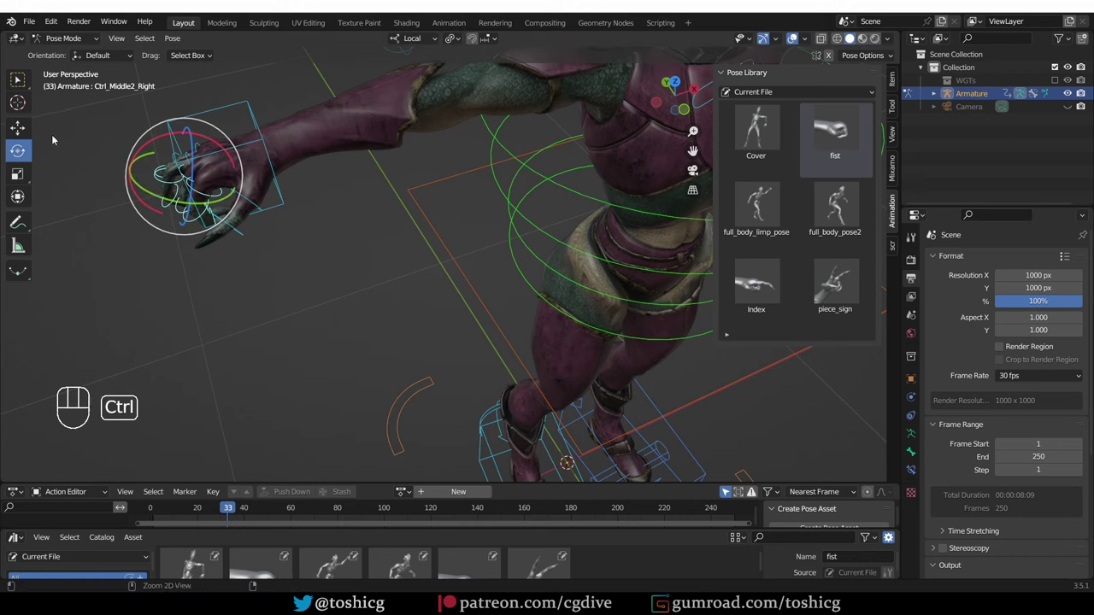
middle_click(311, 272)
key("alt+a")
left_click_drag(288, 276, 227, 255)
left_click_drag(341, 282, 299, 280)
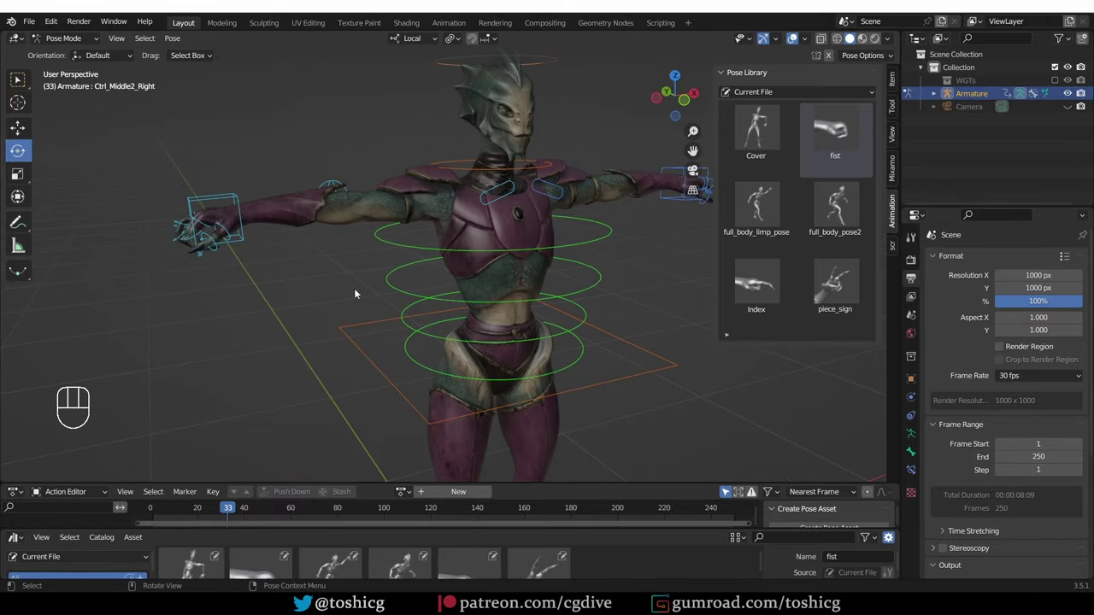
key("a")
key("alt+s")
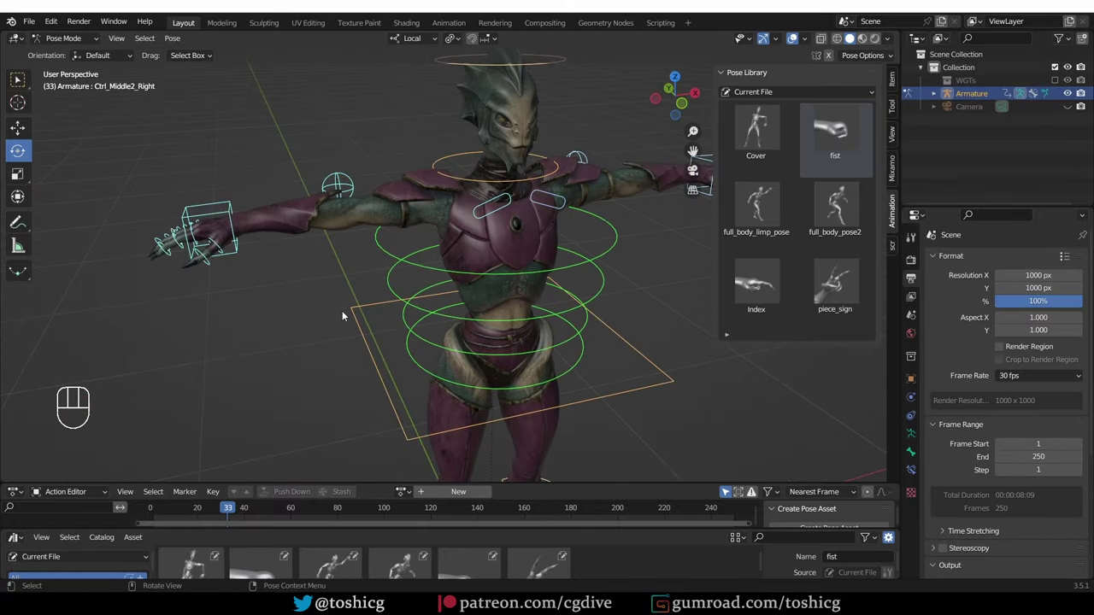
left_click_drag(277, 292, 211, 239)
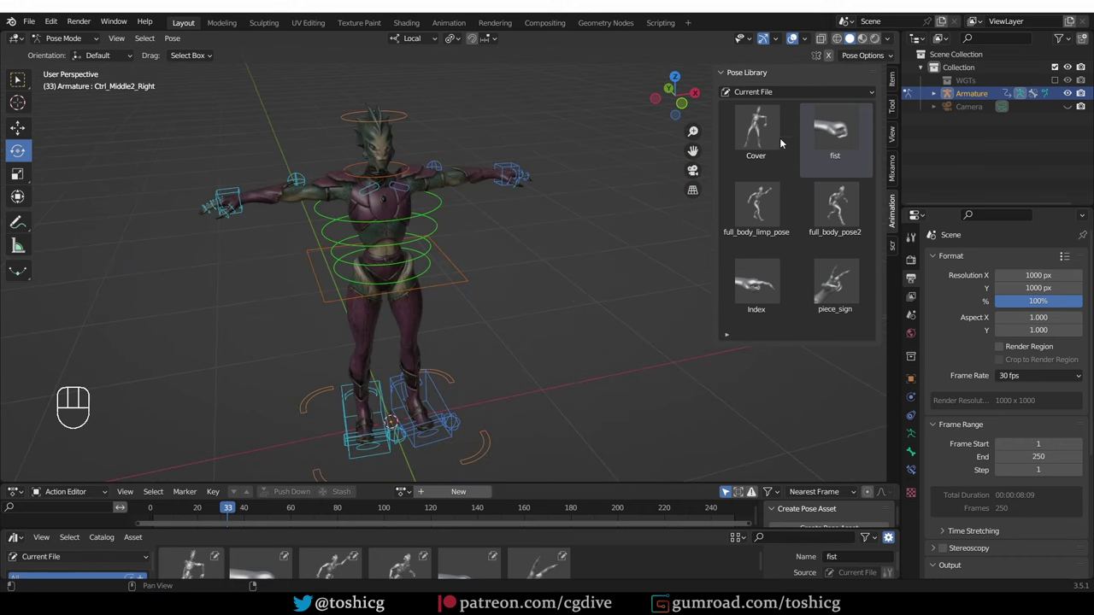
left_click_drag(843, 110, 827, 147)
middle_click(524, 163)
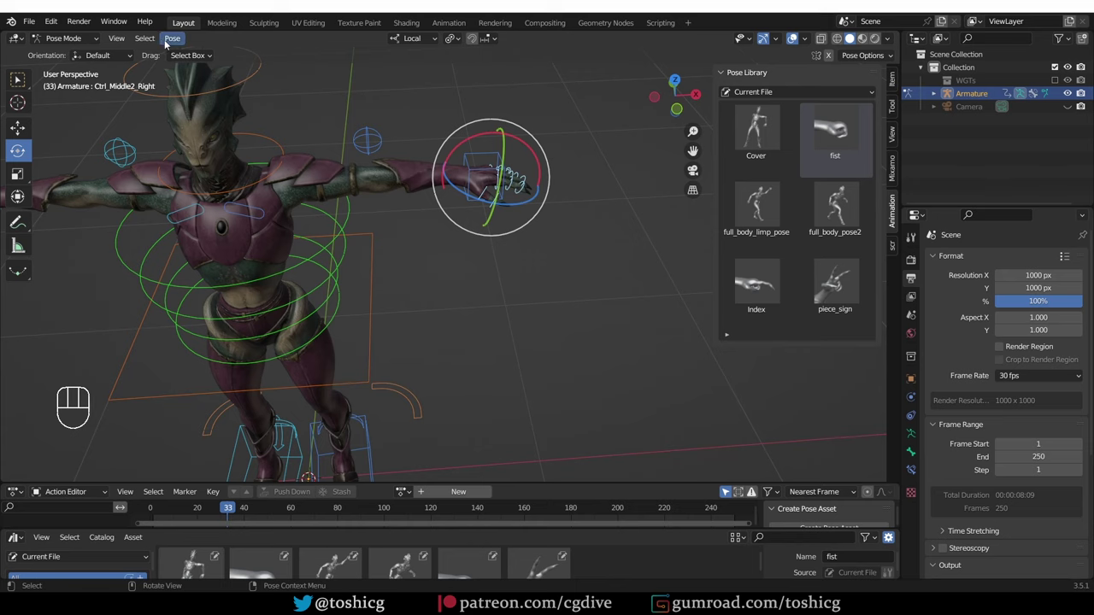
left_click_drag(148, 46, 187, 209)
left_click_drag(187, 208, 182, 143)
middle_click(207, 258)
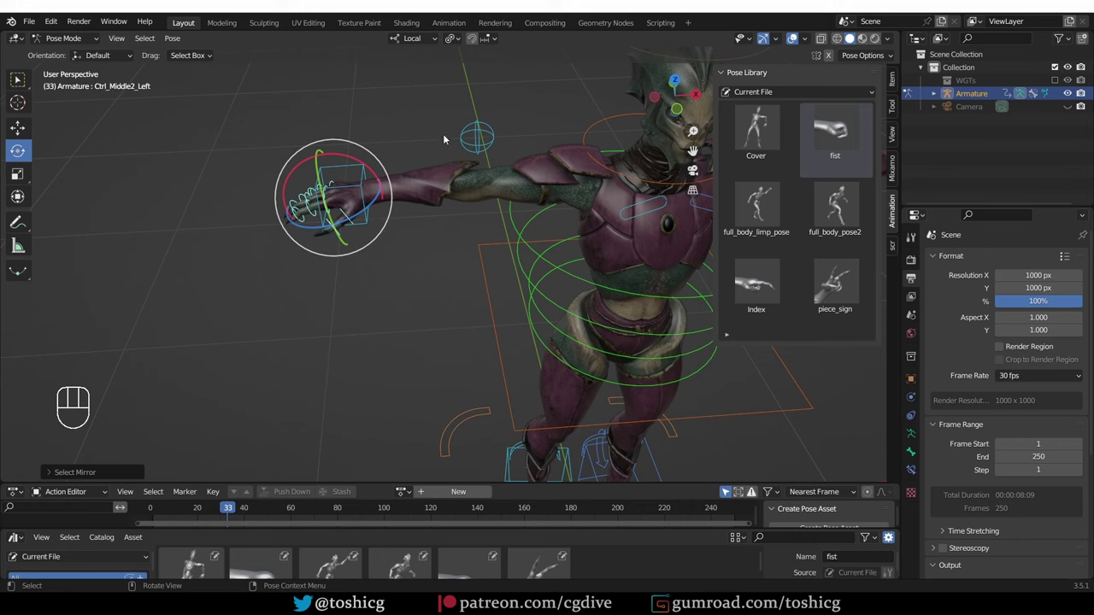
left_click(56, 474)
left_click_drag(130, 473, 581, 282)
left_click_drag(560, 291, 414, 268)
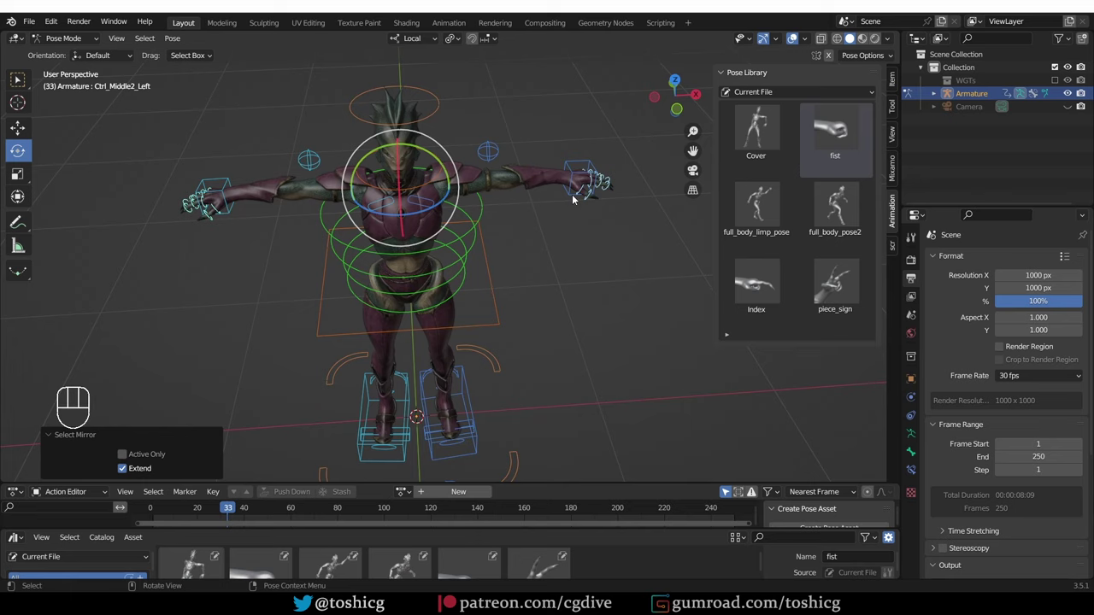
left_click_drag(833, 123, 821, 134)
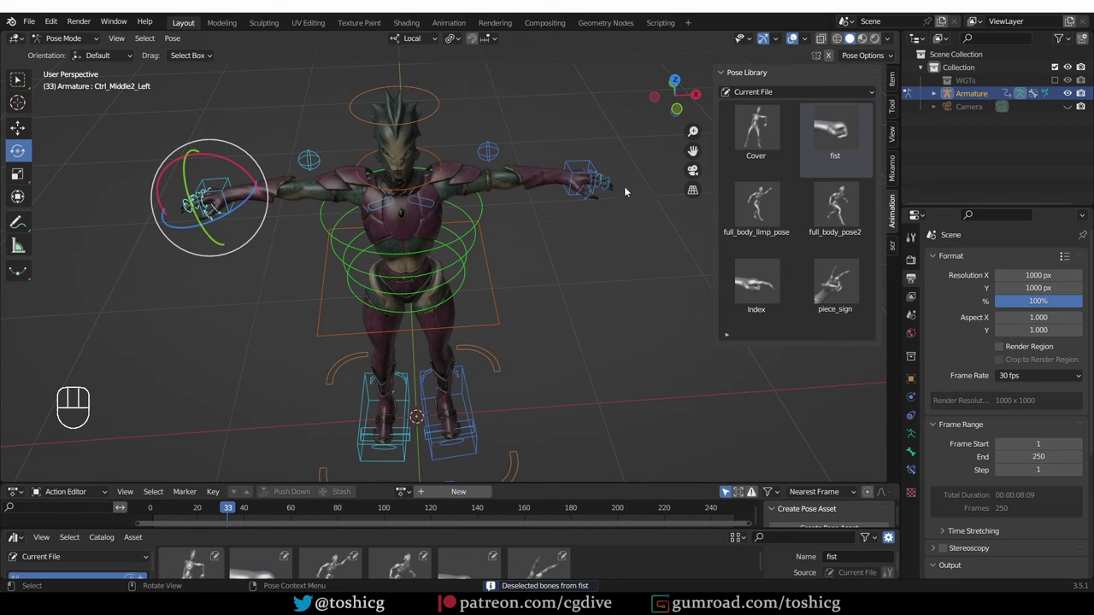
left_click_drag(586, 230, 490, 323)
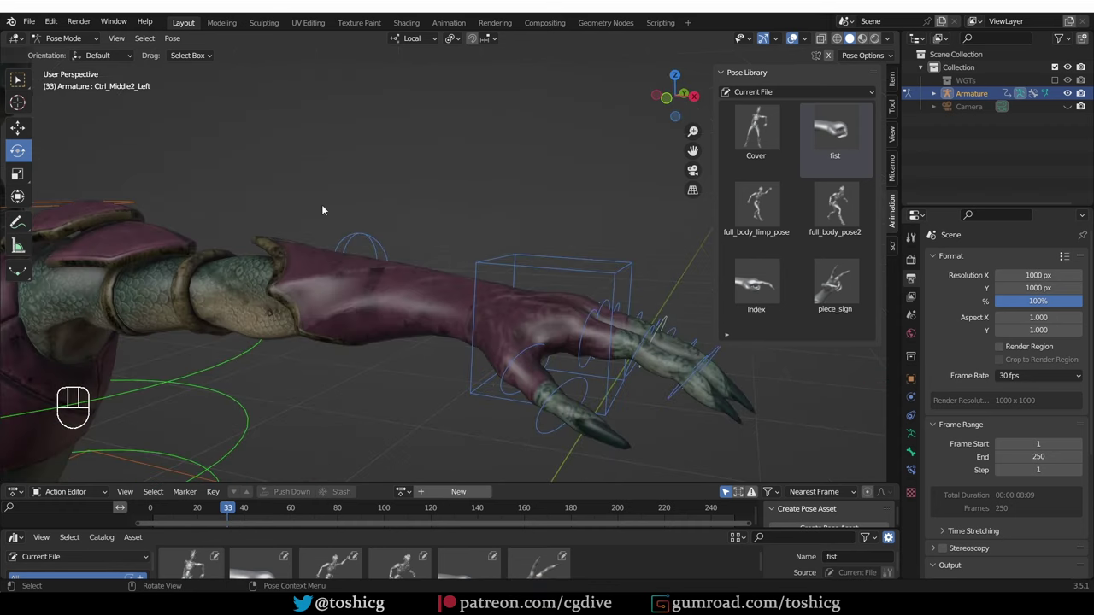
Step: Enlarge the Asset Browser and select all six pose assets ready for saving to MyAssets\Poses
middle_click(404, 316)
middle_click(403, 330)
middle_click(414, 300)
middle_click(431, 259)
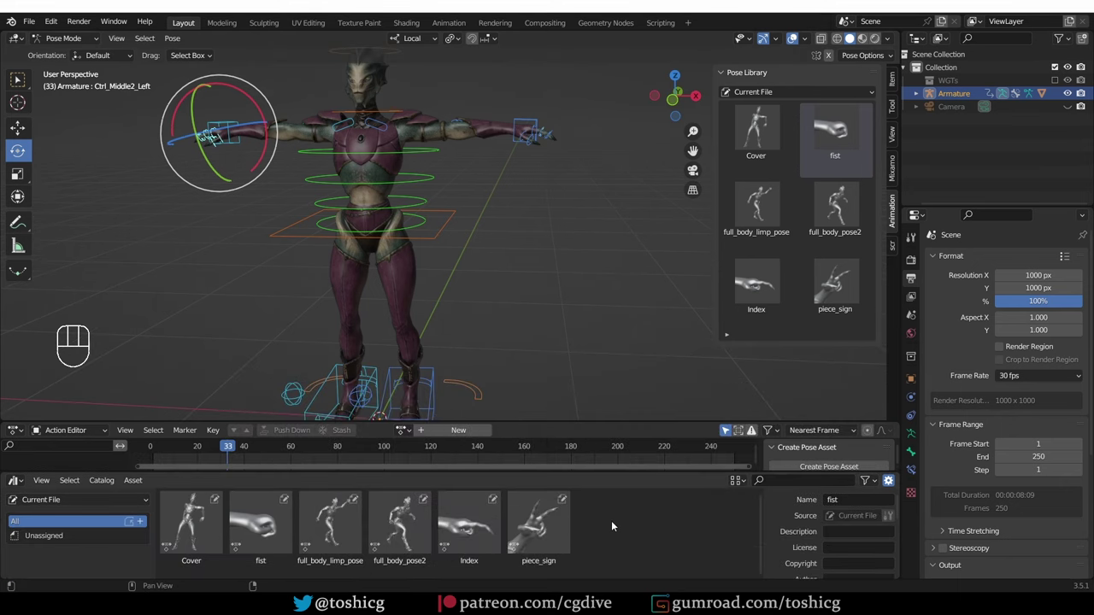
left_click_drag(594, 526, 793, 130)
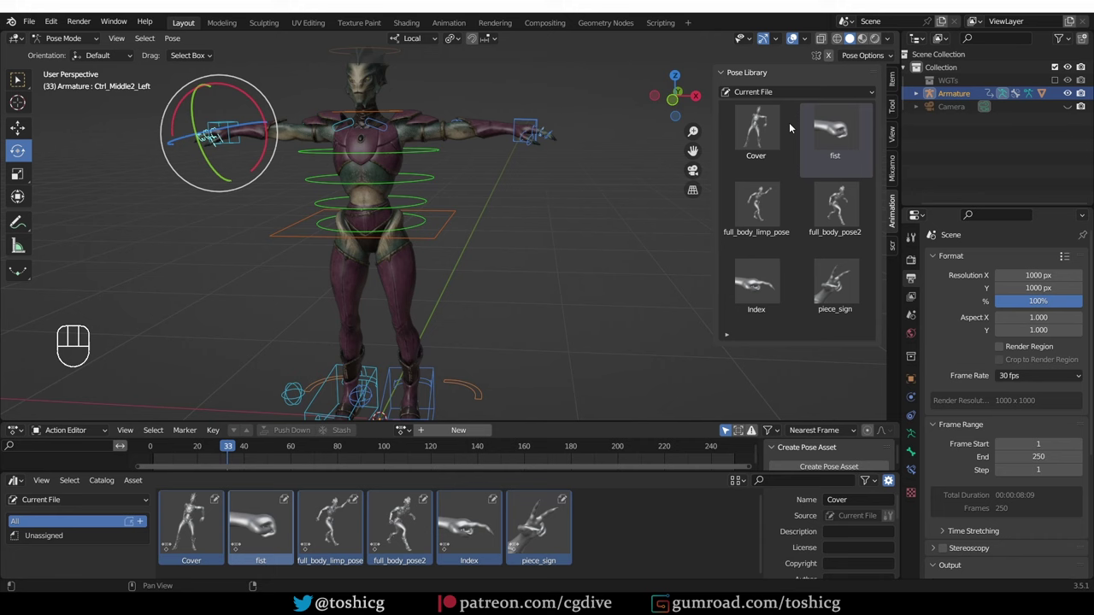
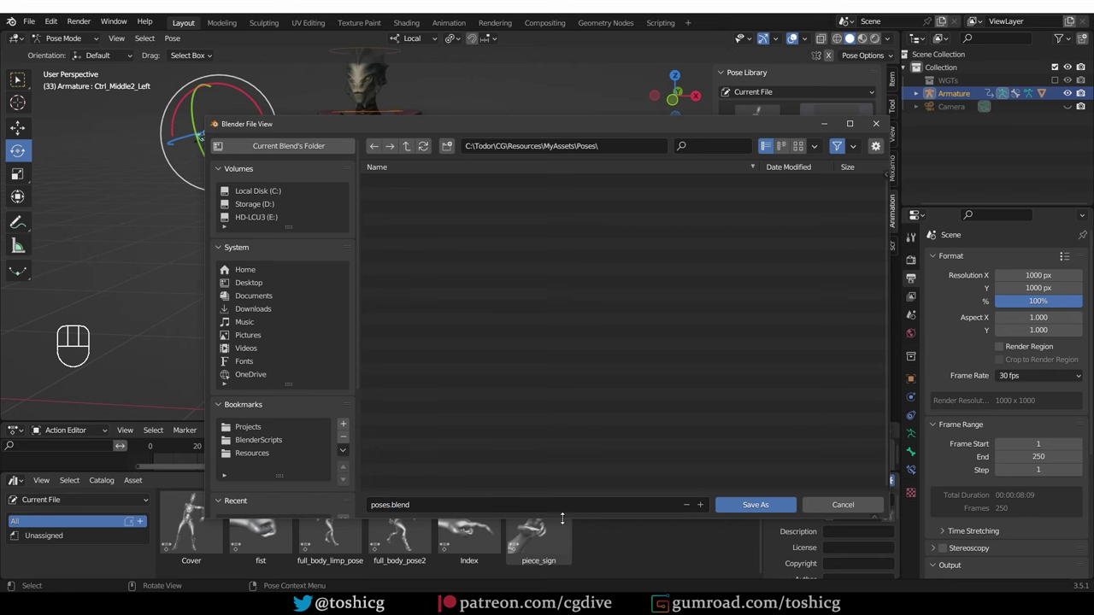
Step: Save the pose assets as poses.blend and start a fresh scene for the rigged_mesh character
key("ctrl+s")
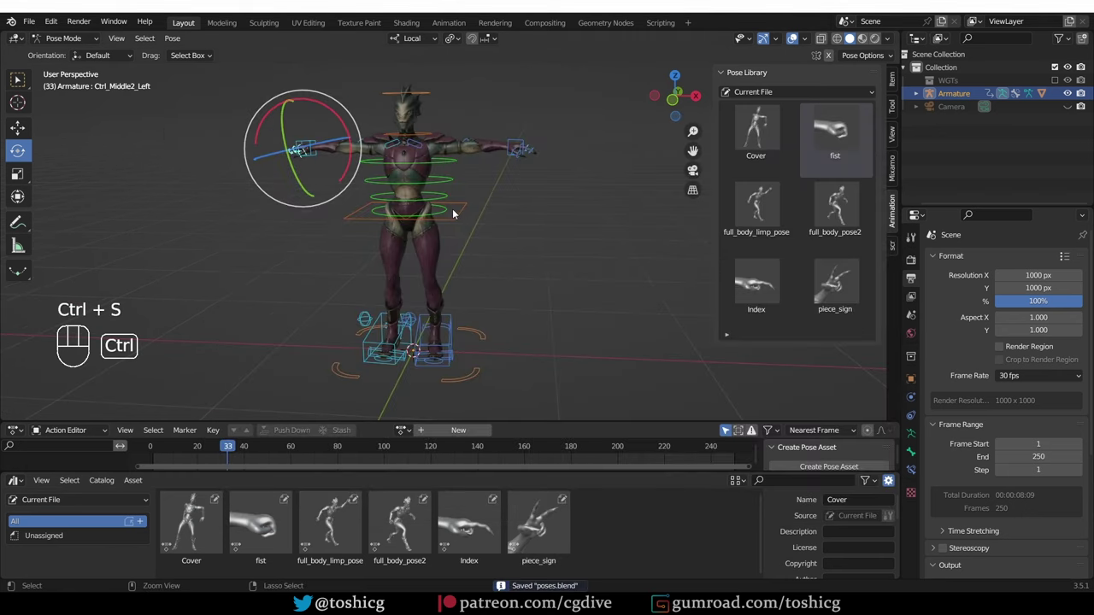
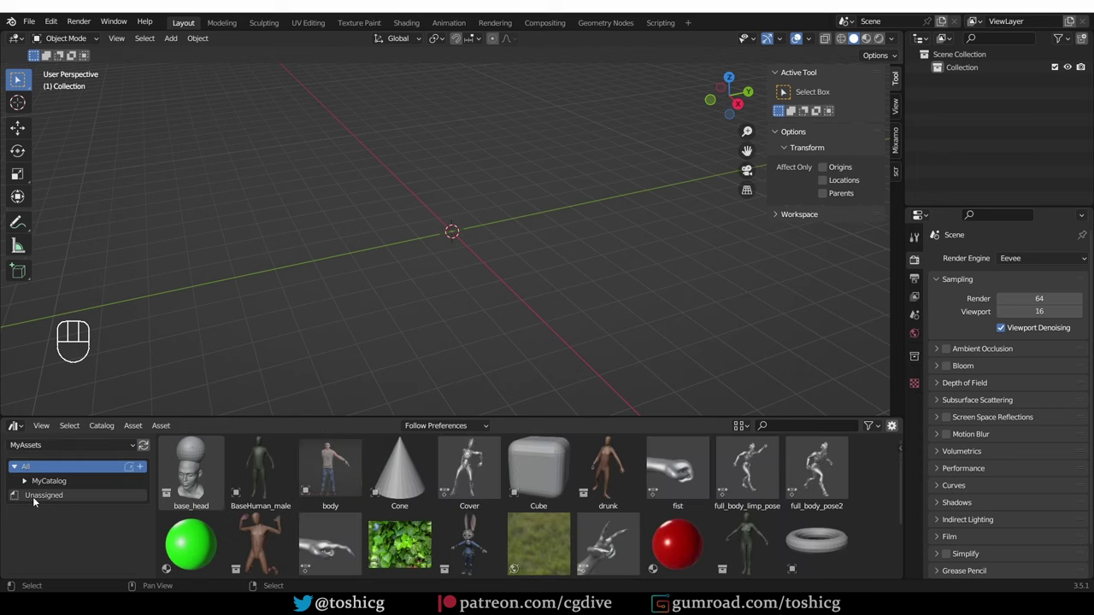
left_click(58, 501)
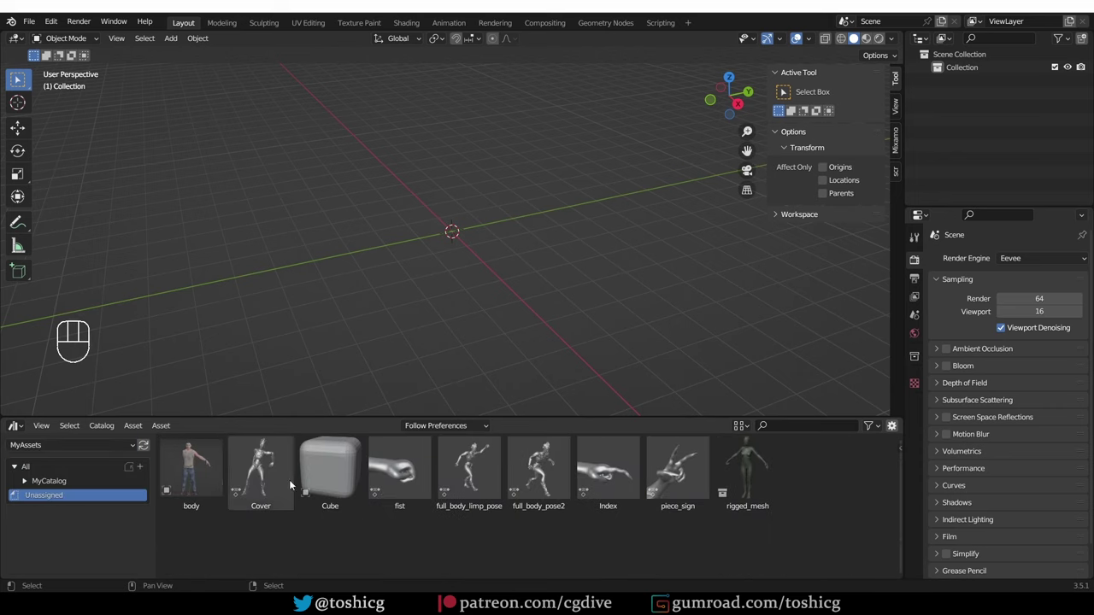
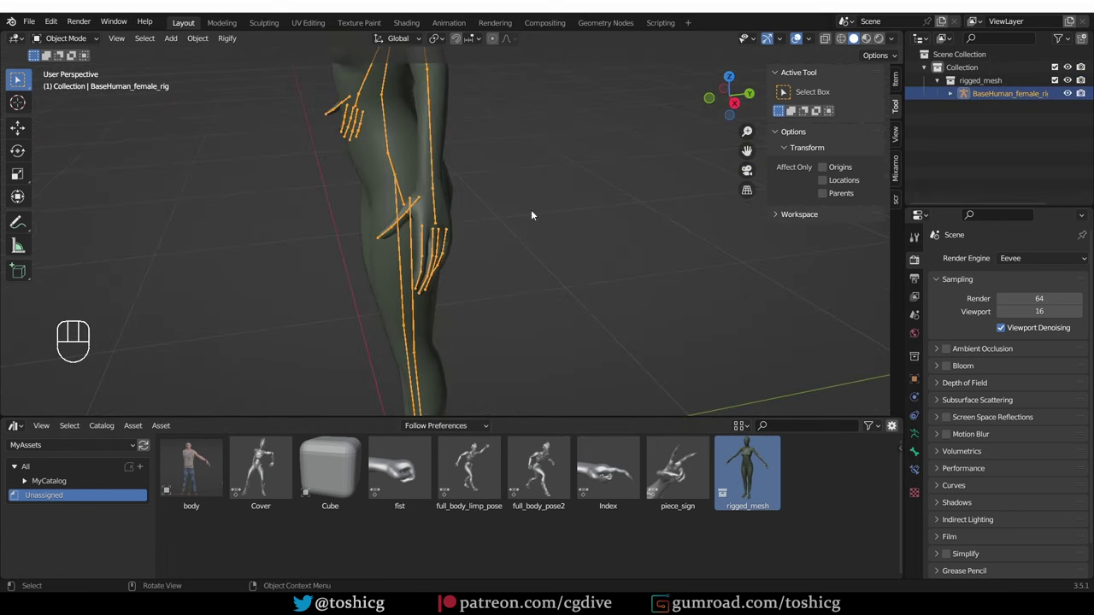
Step: Enter pose mode on the grey human rig and switch the Pose Library to MyAssets
key("Tab")
left_click_drag(902, 199, 744, 209)
left_click_drag(562, 238, 834, 218)
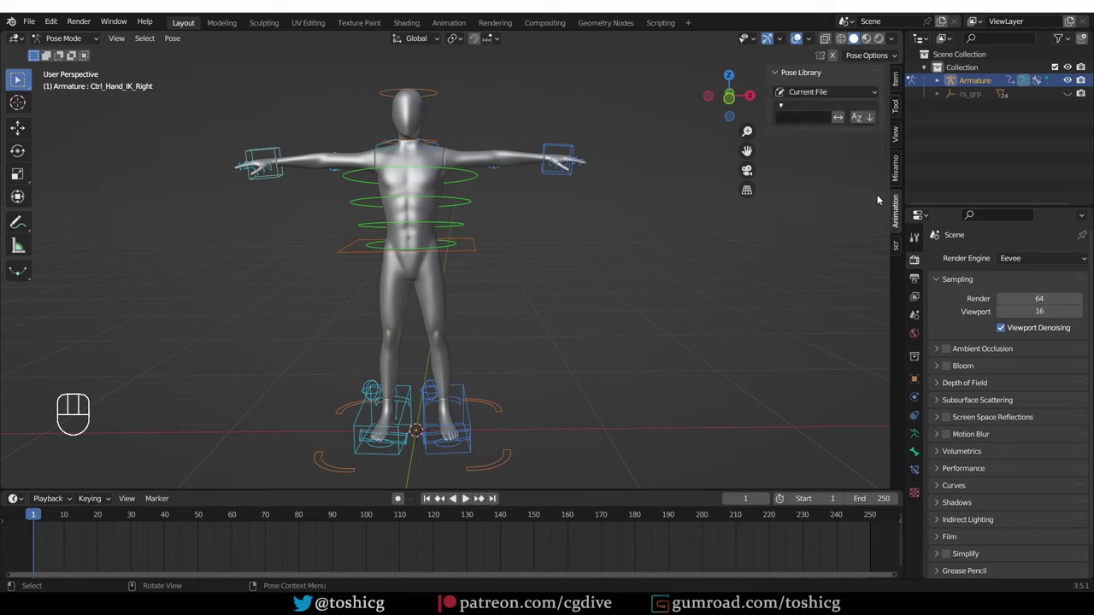
left_click_drag(815, 97, 831, 209)
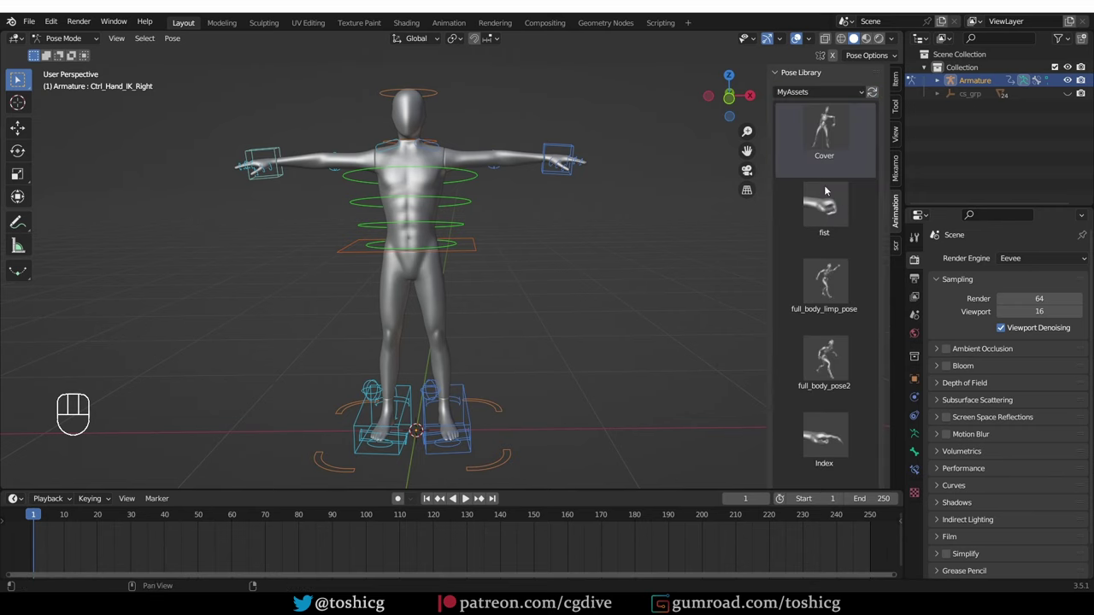
Step: Apply the fist pose and then the piece_sign pose to the rig's hand
left_click_drag(686, 187, 608, 205)
left_click_drag(377, 175, 481, 283)
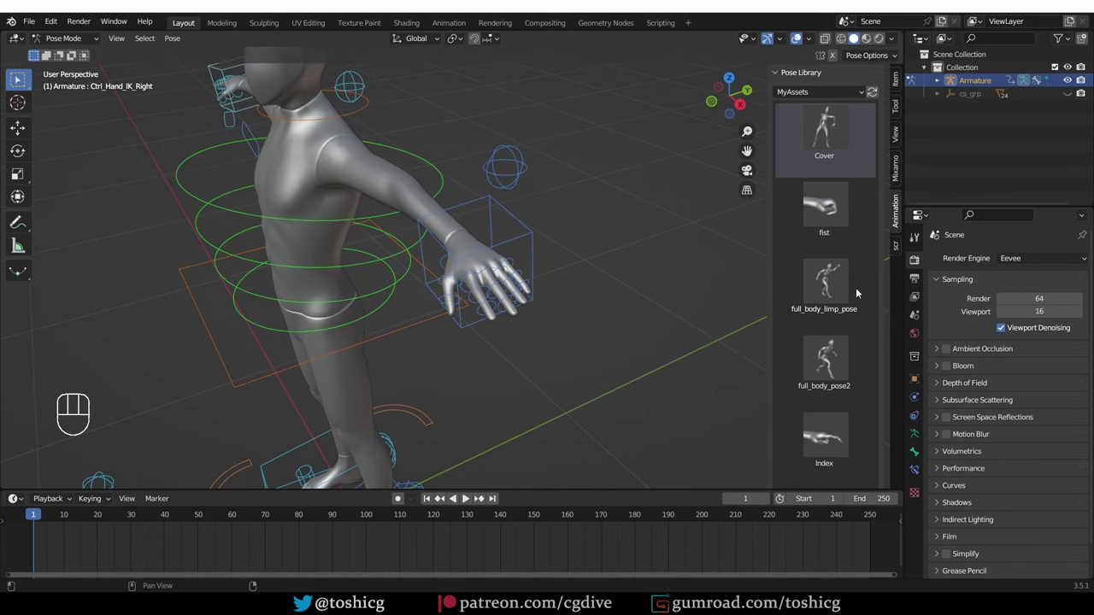
left_click_drag(482, 290, 453, 273)
middle_click(327, 308)
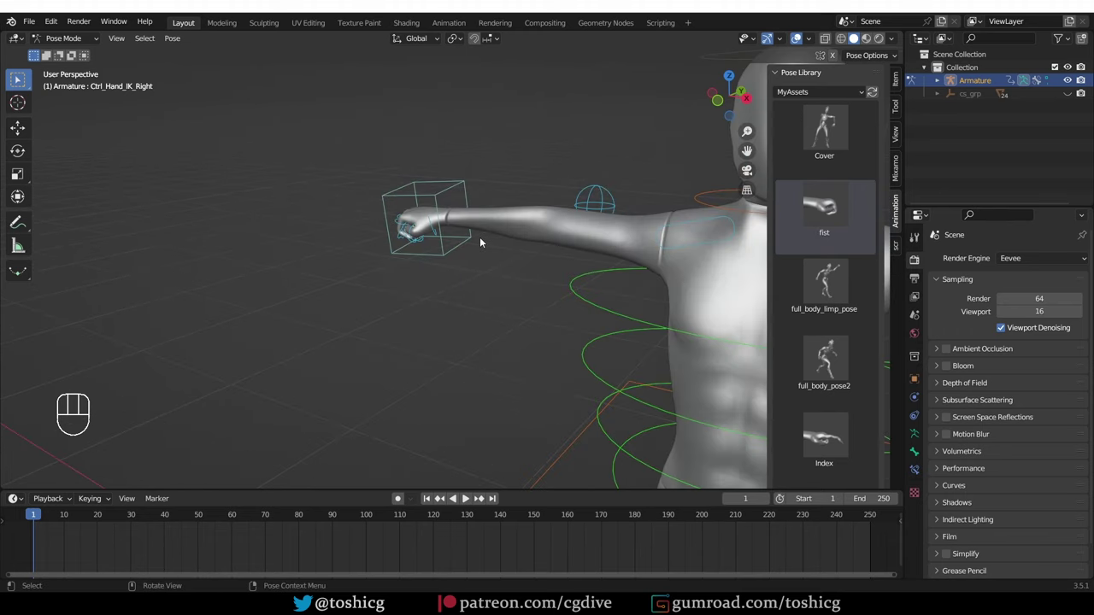
left_click_drag(539, 304, 467, 245)
middle_click(635, 318)
left_click_drag(634, 331, 645, 335)
Step: Select the hand control and move it to reposition the posed hand
middle_click(529, 221)
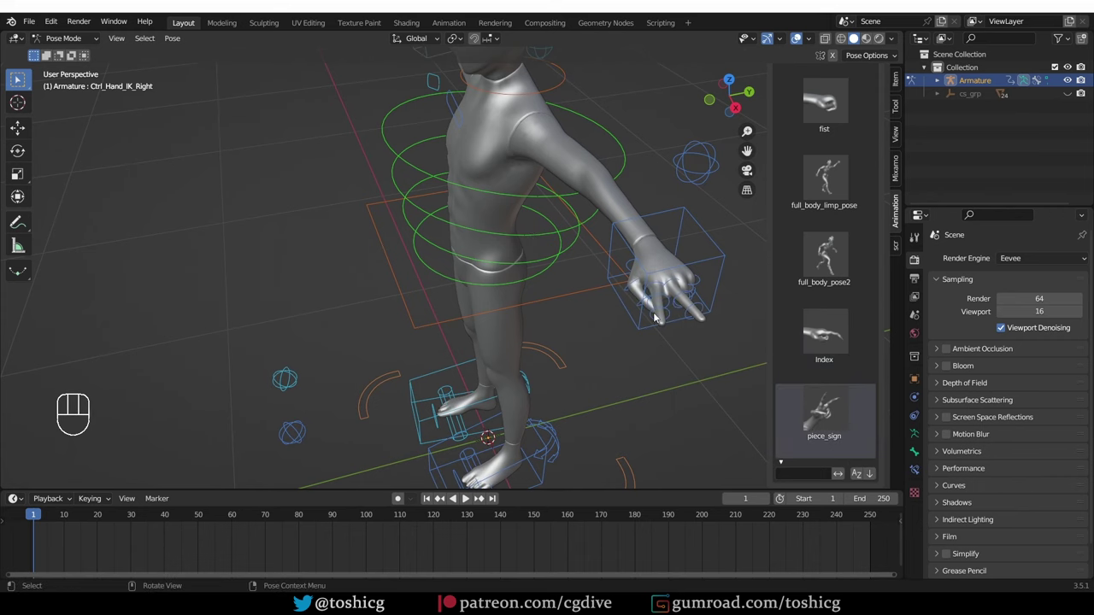
middle_click(596, 330)
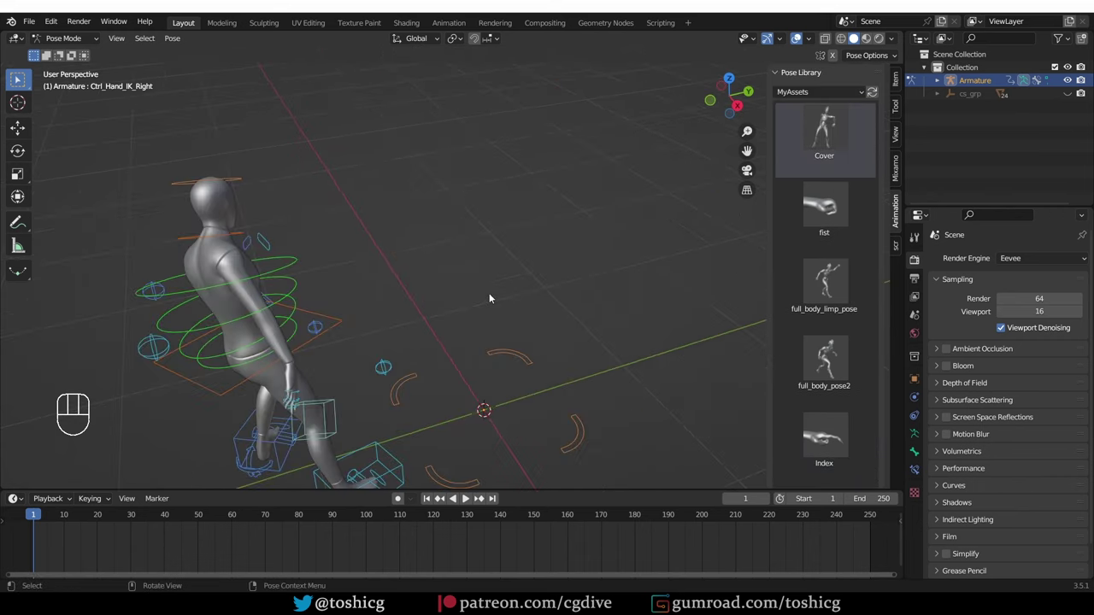
left_click_drag(400, 327, 632, 299)
left_click_drag(416, 341, 469, 328)
middle_click(454, 348)
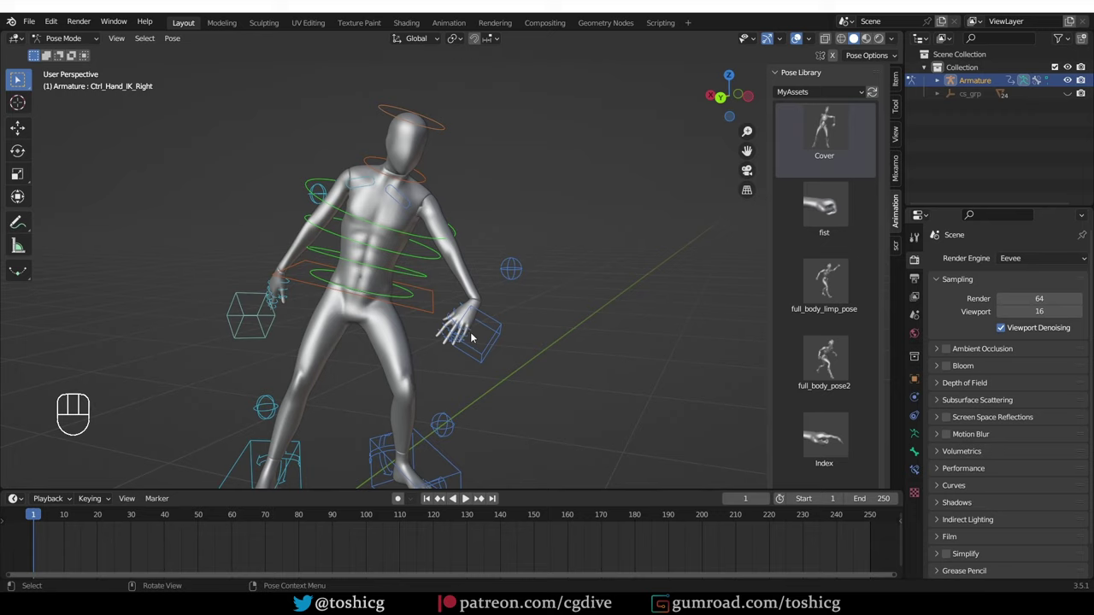
left_click(497, 346)
key("g")
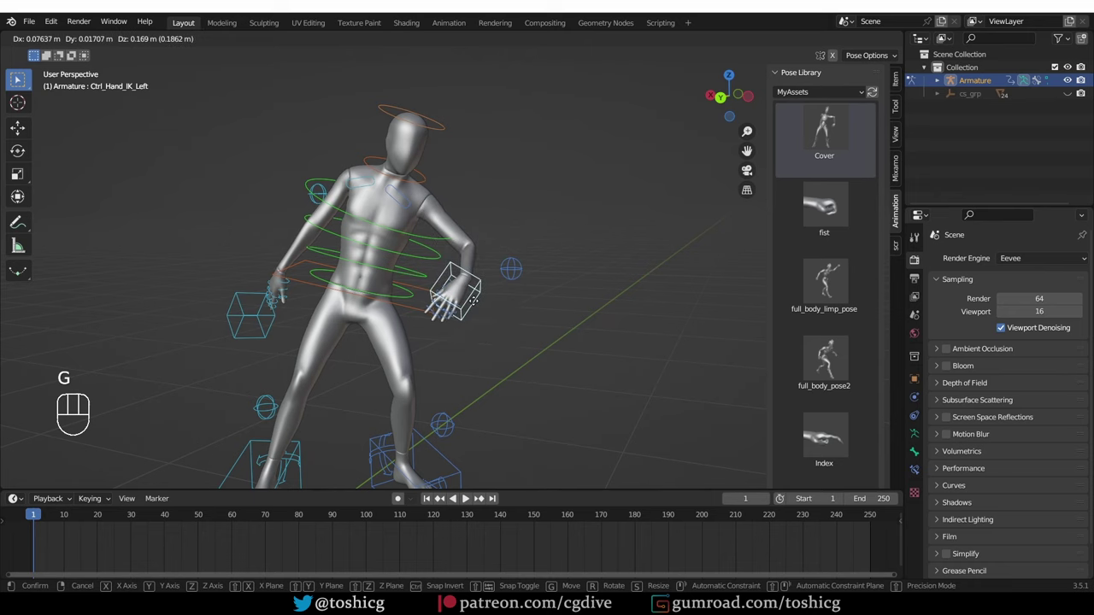
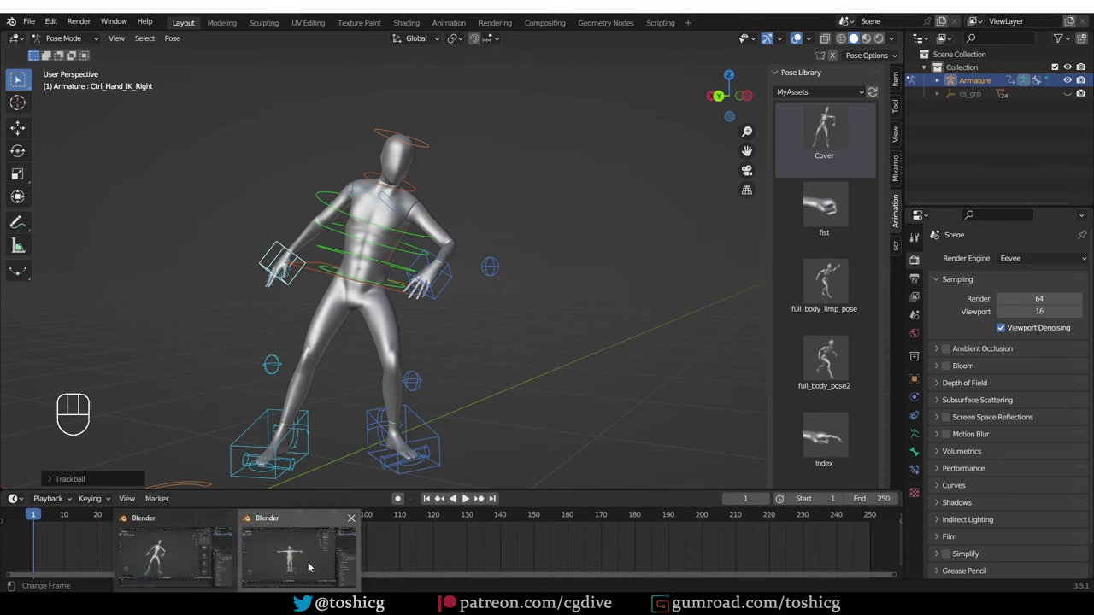
Step: Apply the saved fist pose from MyAssets to the male character's outstretched hand
left_click_drag(395, 288, 407, 247)
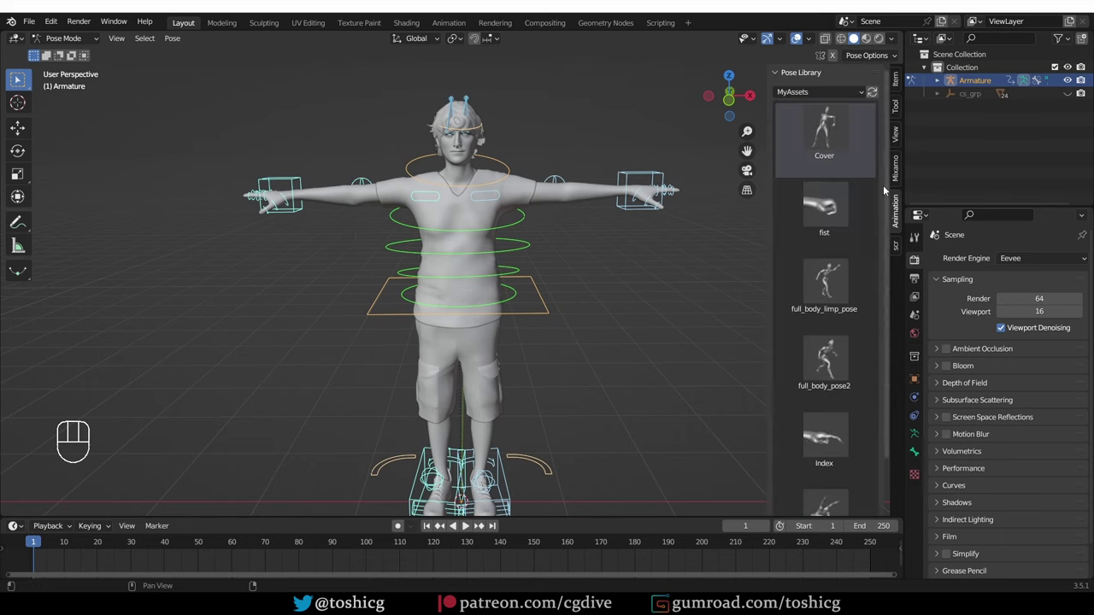
left_click_drag(675, 231, 662, 229)
left_click_drag(619, 193, 619, 183)
left_click_drag(619, 183, 724, 284)
left_click(845, 209)
Step: Apply the Index pose to the same hand and orbit around to inspect it
left_click_drag(624, 303, 696, 272)
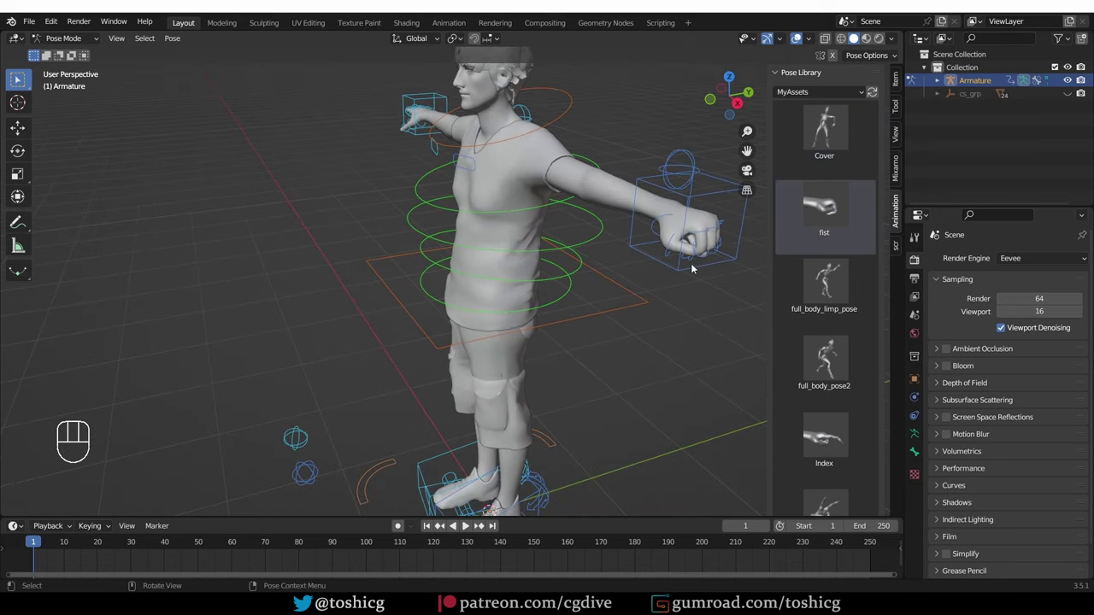
left_click_drag(674, 237, 637, 241)
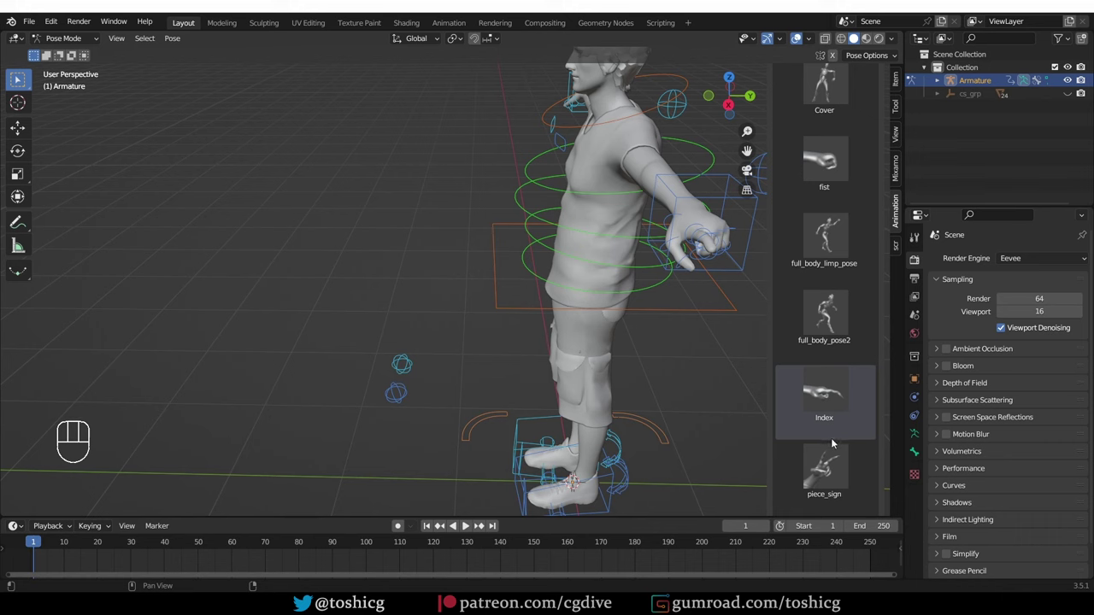
left_click(839, 464)
left_click_drag(701, 410, 834, 283)
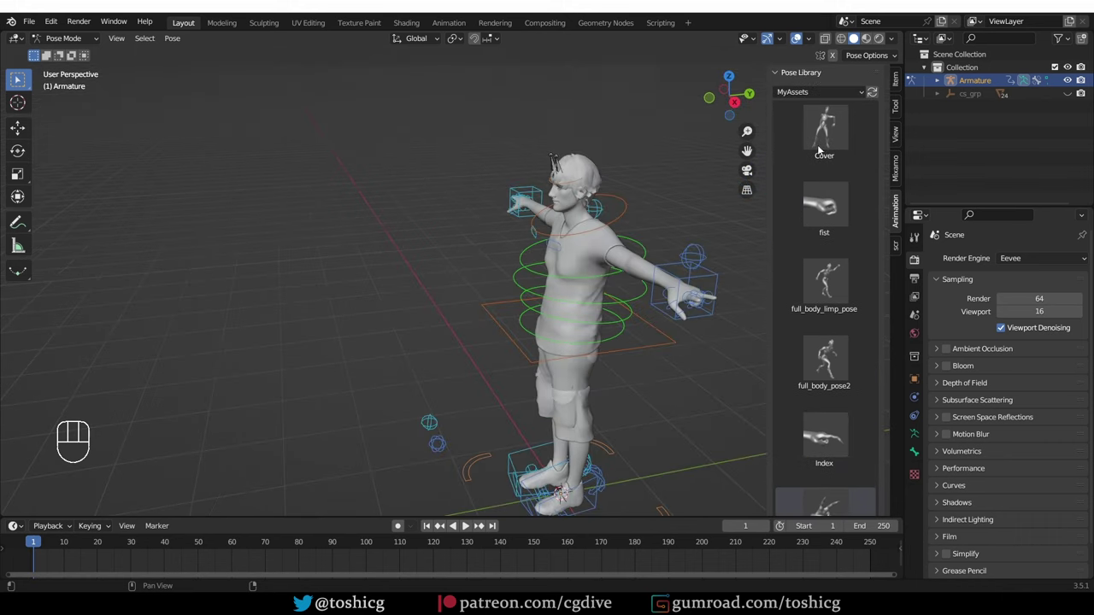
left_click_drag(593, 325, 510, 325)
left_click_drag(561, 328, 517, 289)
middle_click(469, 280)
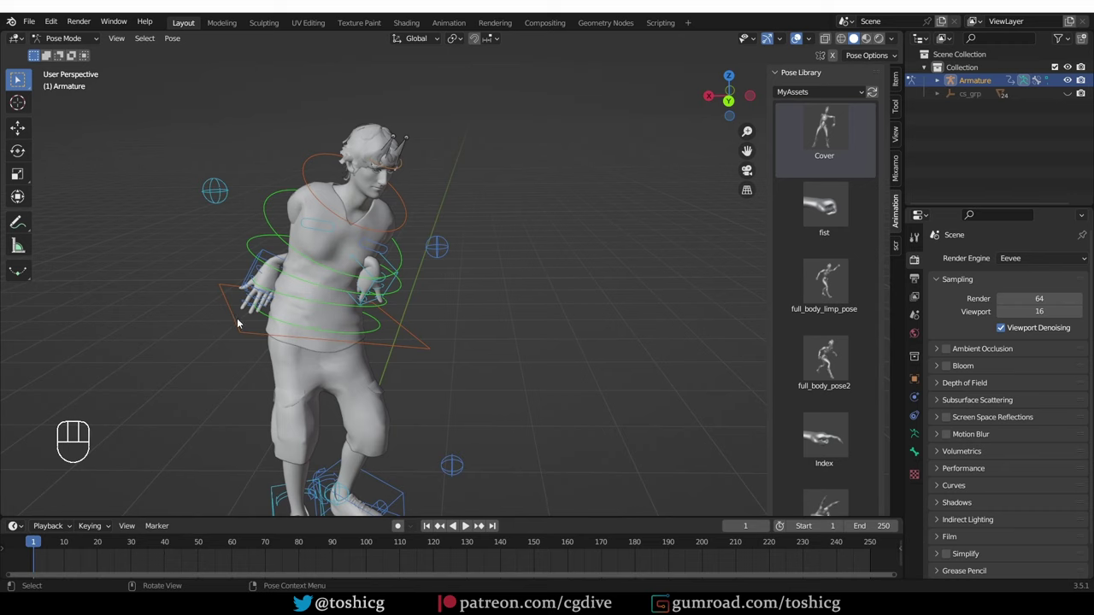